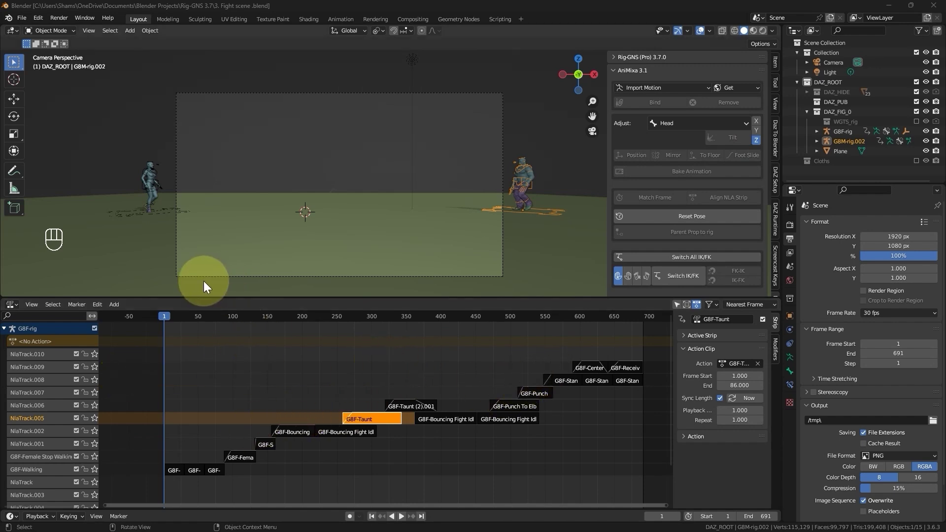
Select the GBM-rig.002 character and bring its earlier NLA strips into view.
{"action": "left_click", "coordinate": [8, 333]}
{"action": "left_click", "coordinate": [4, 346]}
{"action": "left_click", "coordinate": [5, 346]}
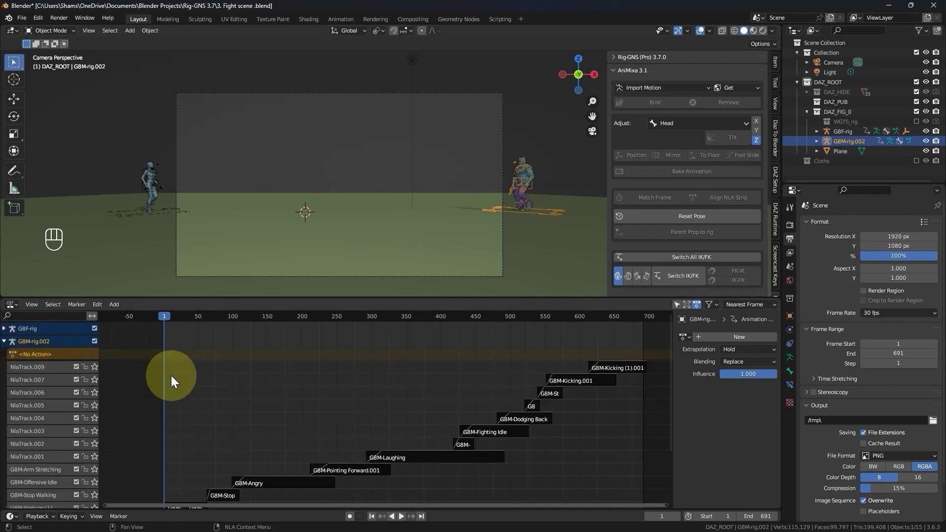
{"action": "left_click_drag", "start_coordinate": [253, 367], "coordinate": [247, 372]}
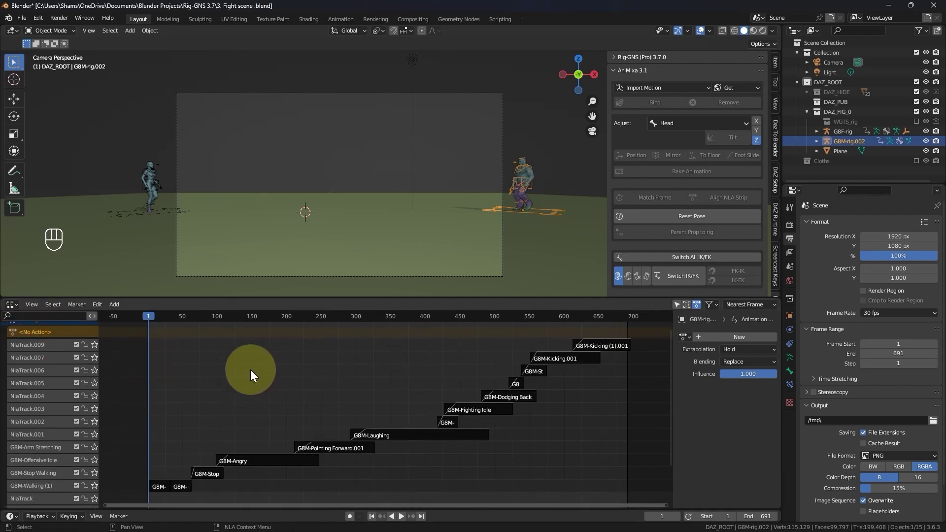
Maximize the 3D viewport and play the fight-scene animation through.
{"action": "key", "text": "ctrl+space"}
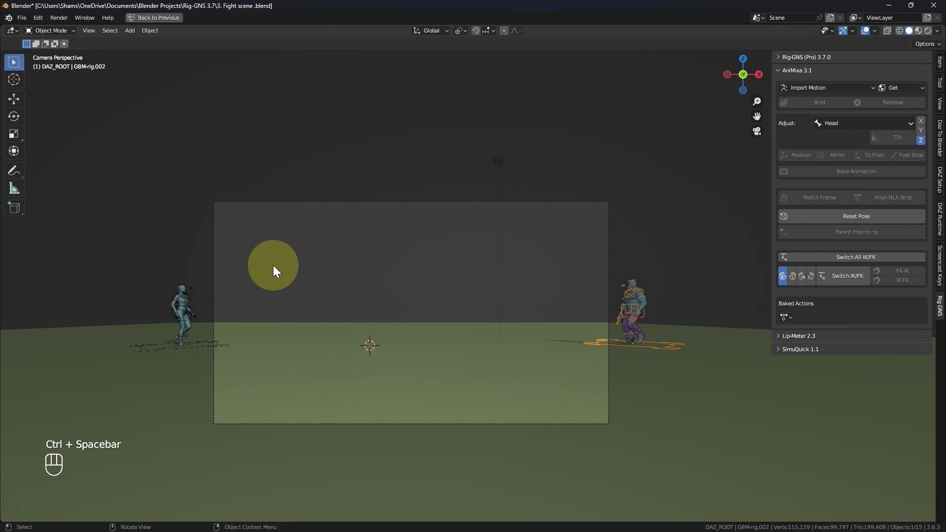
{"action": "key", "text": "space"}
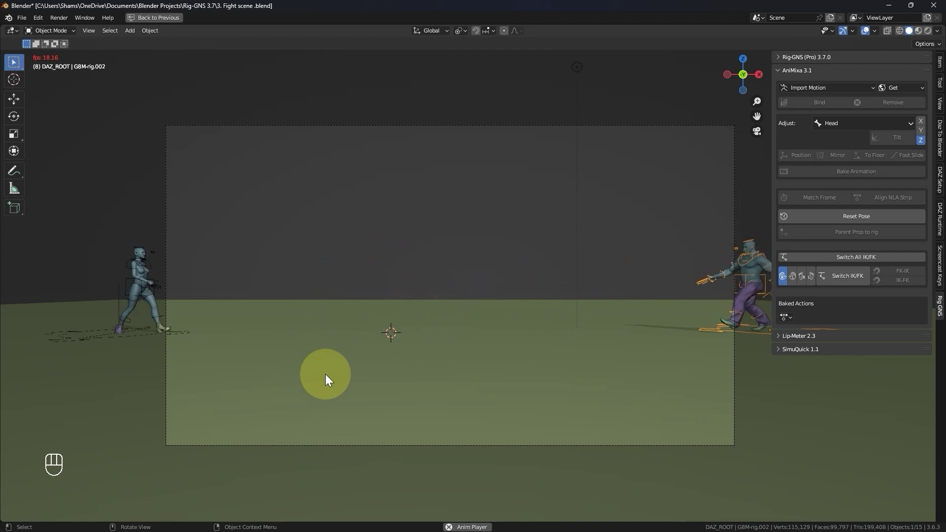
Restore the full layout, select the GBM-Angry strip and scrub to frame 196.
{"action": "key", "text": "space"}
{"action": "left_click", "coordinate": [167, 21]}
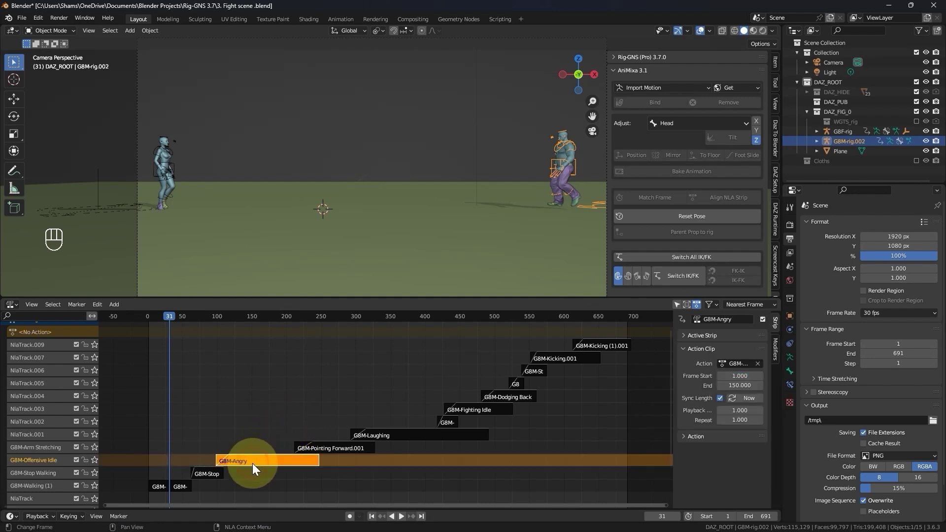
{"action": "left_click_drag", "start_coordinate": [194, 326], "coordinate": [297, 437]}
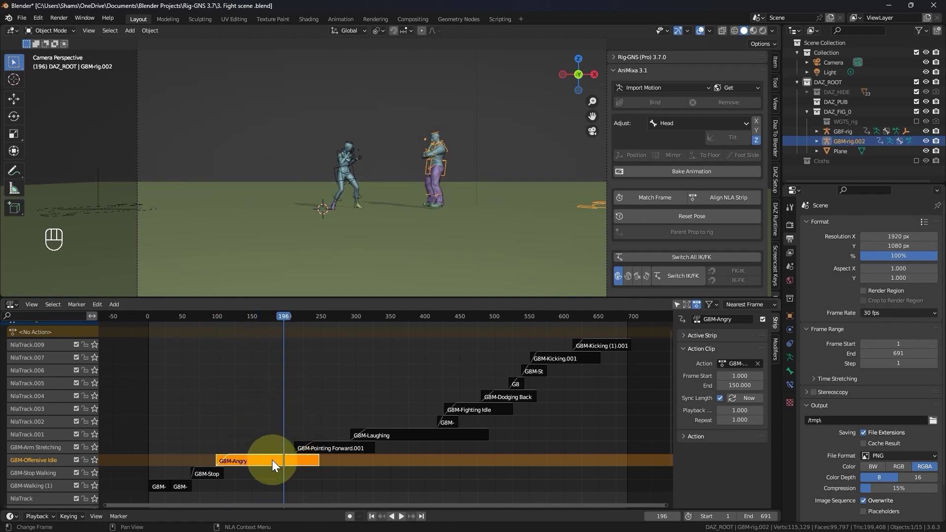
Trial-split the strip at frame 196, delete the second piece, then undo both edits.
{"action": "key", "text": "y"}
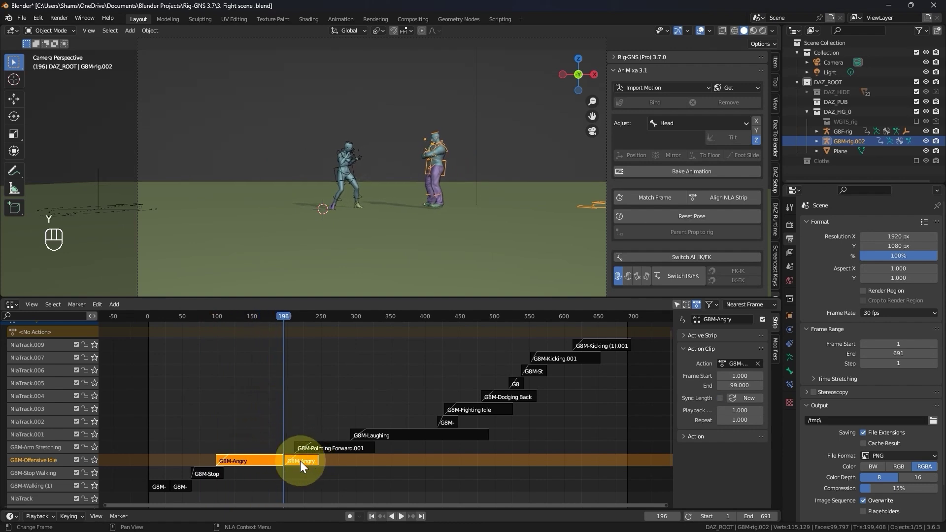
{"action": "left_click", "coordinate": [304, 466]}
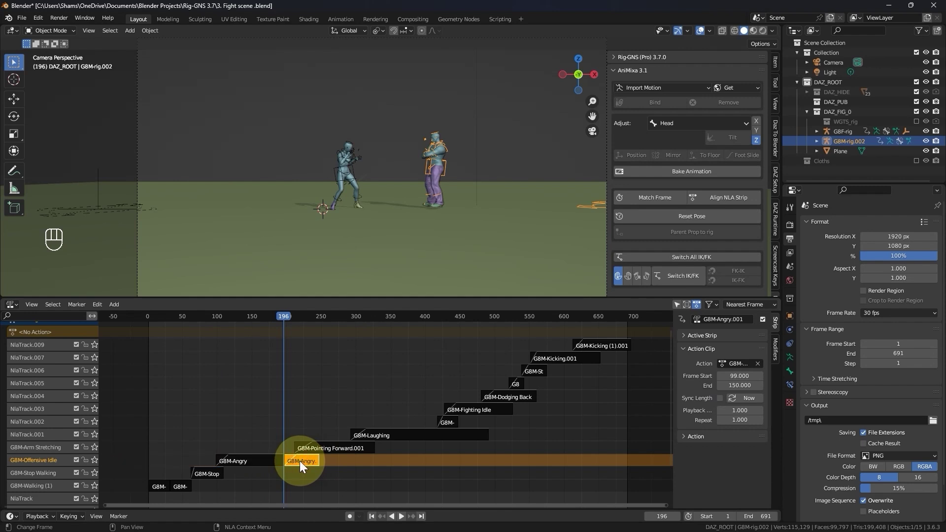
{"action": "key", "text": "Delete"}
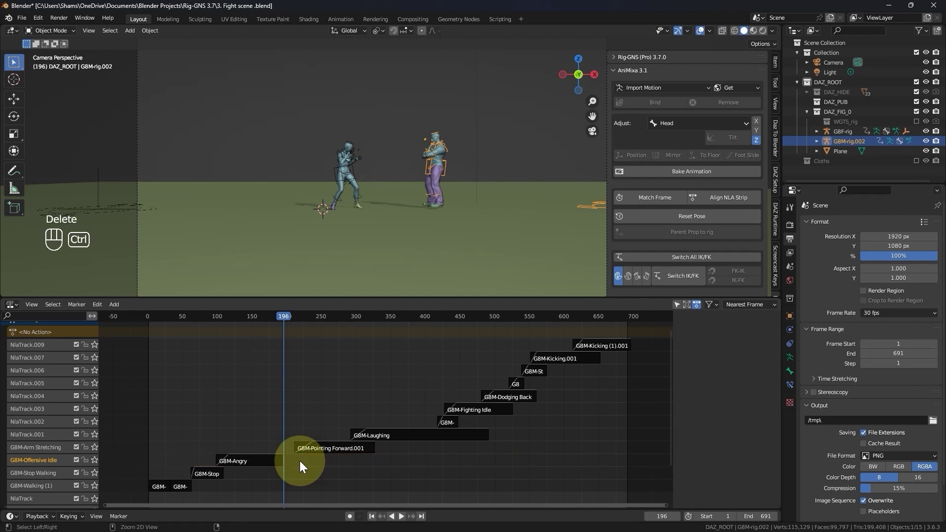
{"action": "key", "text": "ctrl+z"}
{"action": "key", "text": "ctrl+z"}
Finish undoing, show the strip clip settings and select the final GBM-Kicking strip.
{"action": "key", "text": "ctrl+z"}
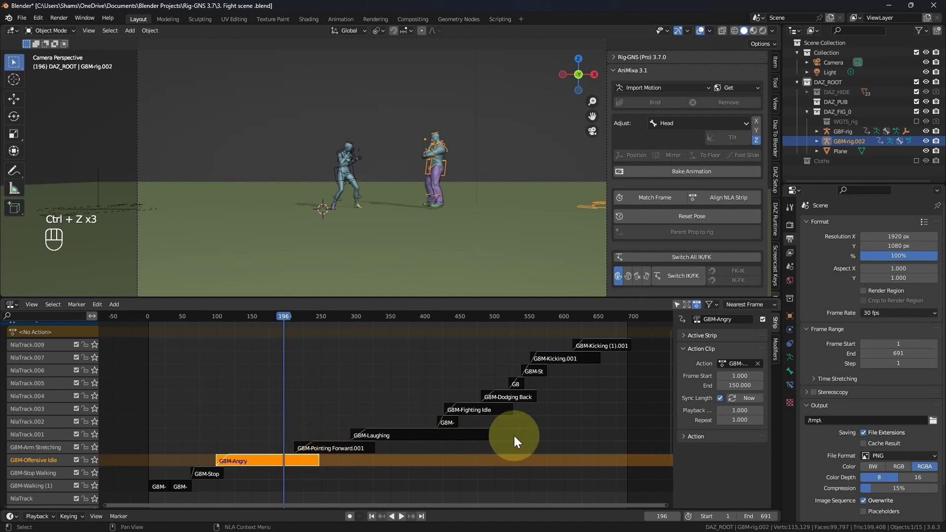
{"action": "left_click", "coordinate": [702, 351]}
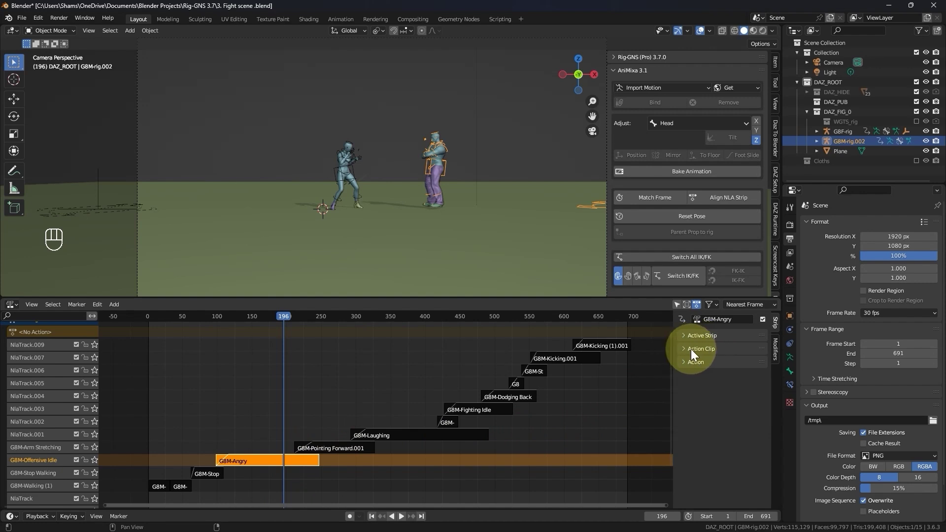
{"action": "left_click", "coordinate": [700, 354]}
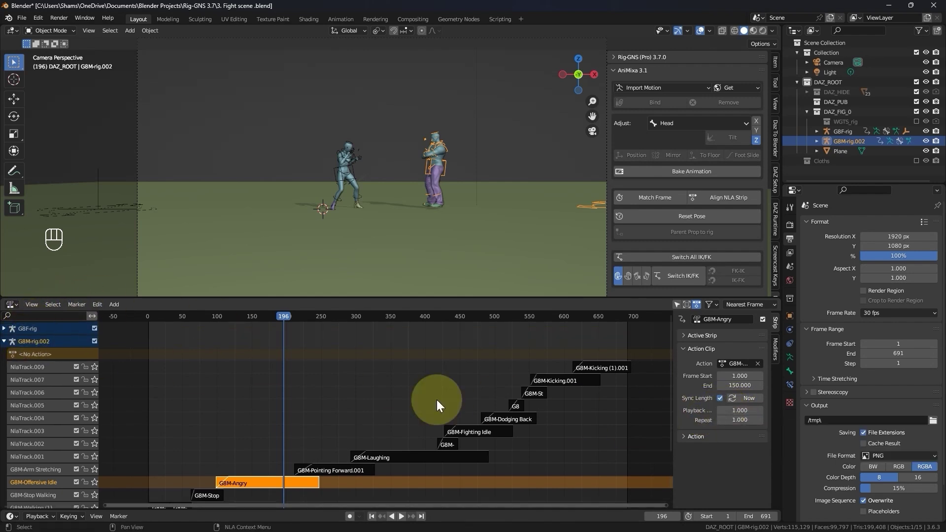
{"action": "left_click_drag", "start_coordinate": [516, 385], "coordinate": [448, 388]}
{"action": "left_click", "coordinate": [426, 374]}
Play and stop the animation, extending the scene end frame from 691 to 847.
{"action": "left_click_drag", "start_coordinate": [377, 317], "coordinate": [388, 318]}
{"action": "key", "text": "space"}
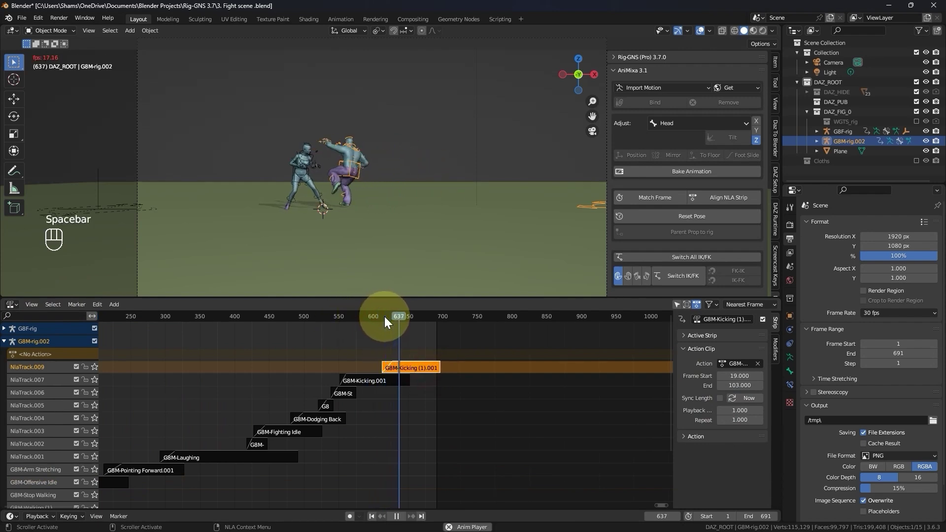
{"action": "key", "text": "space"}
{"action": "left_click", "coordinate": [409, 369]}
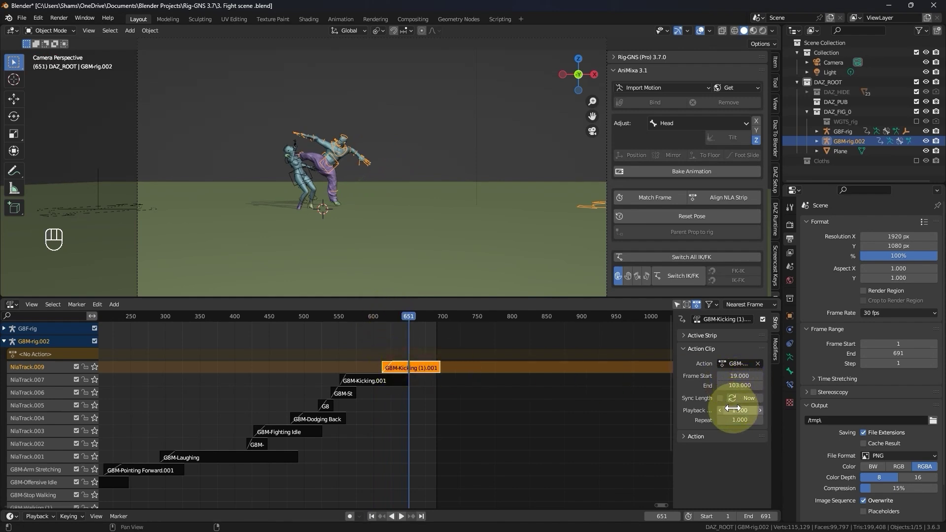
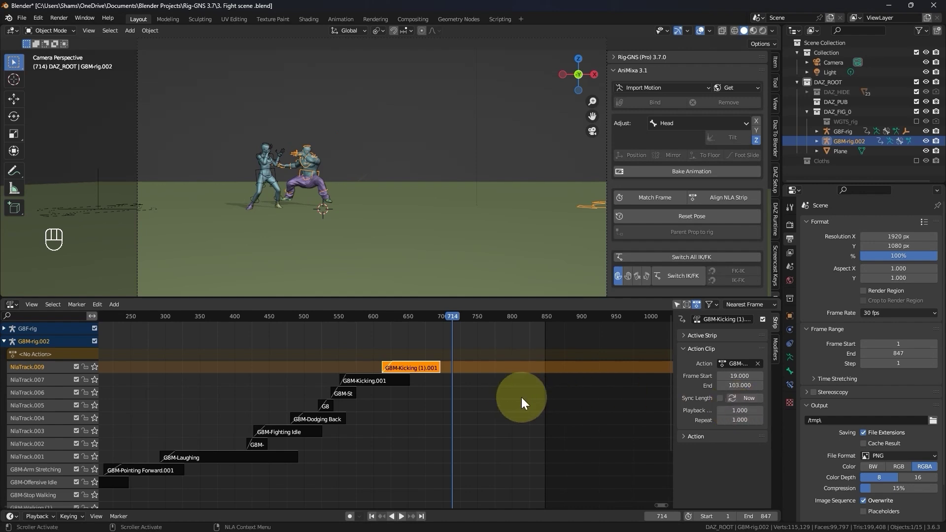
Zoom out the NLA, view the scene from the front at frame 13 and select the GBF-rig character.
{"action": "left_click_drag", "start_coordinate": [531, 386], "coordinate": [588, 372]}
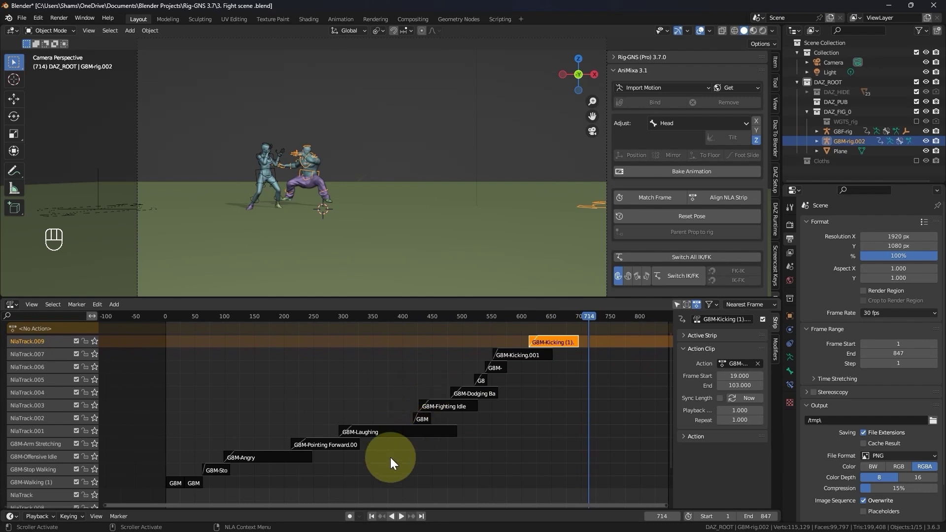
{"action": "left_click", "coordinate": [375, 522]}
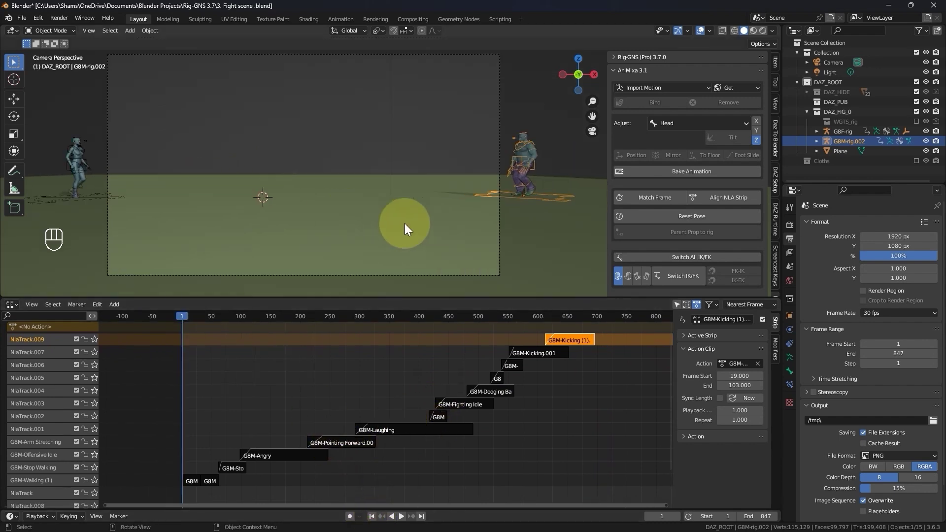
{"action": "key", "text": "KP_1"}
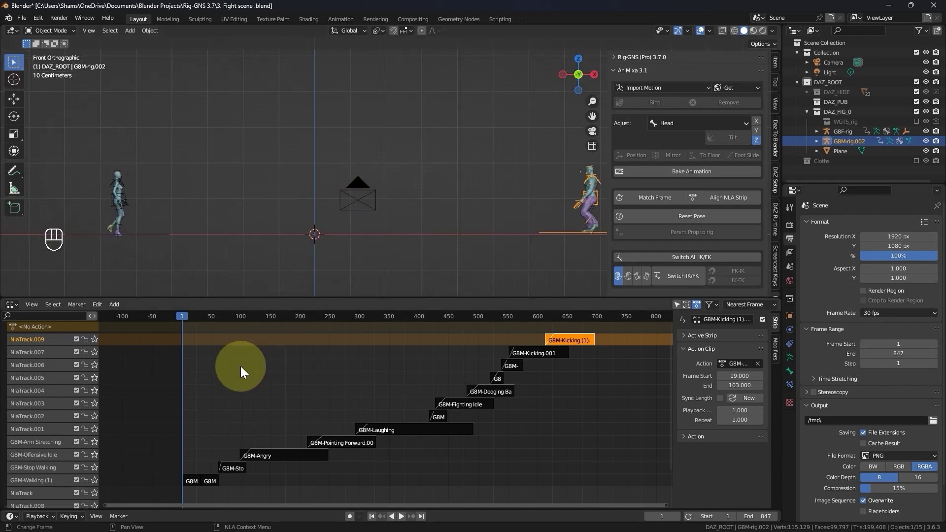
{"action": "key", "text": "space"}
{"action": "key", "text": "space"}
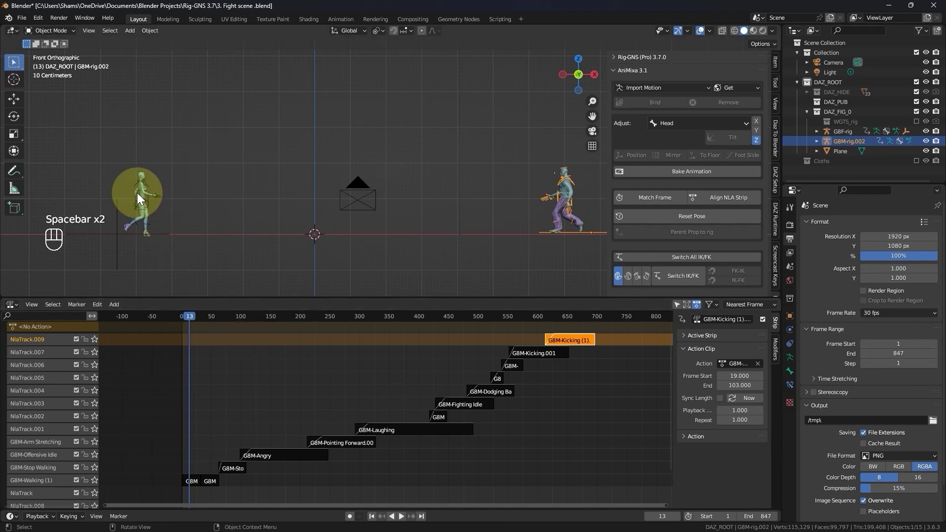
{"action": "left_click", "coordinate": [165, 211]}
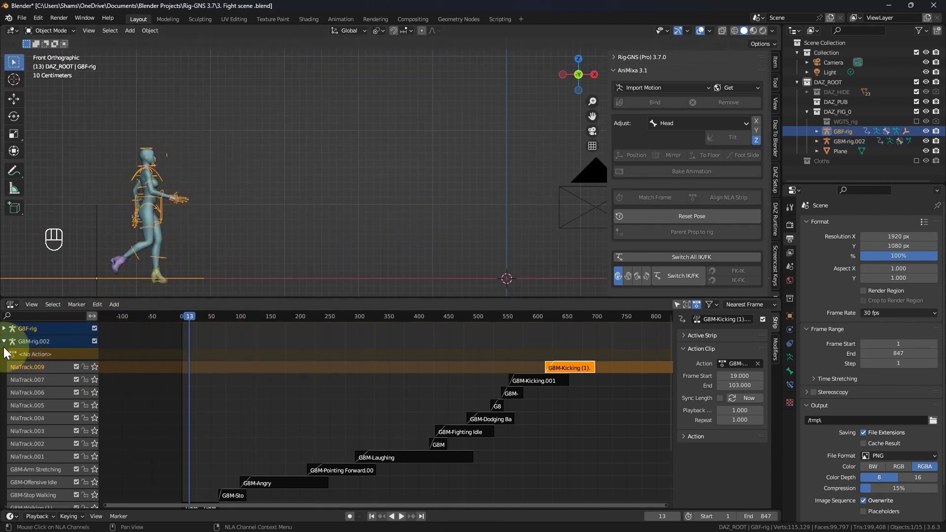
{"action": "left_click", "coordinate": [8, 346]}
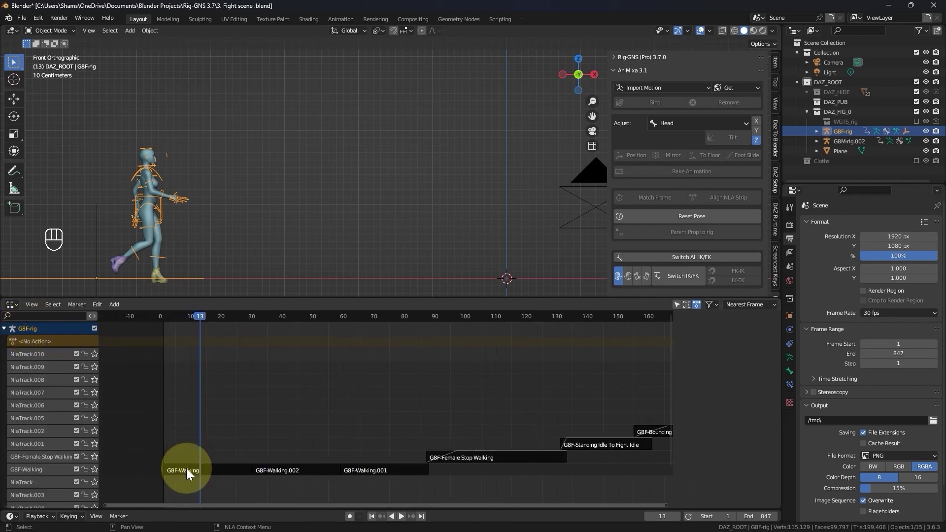
{"action": "left_click", "coordinate": [157, 319]}
{"action": "key", "text": "space"}
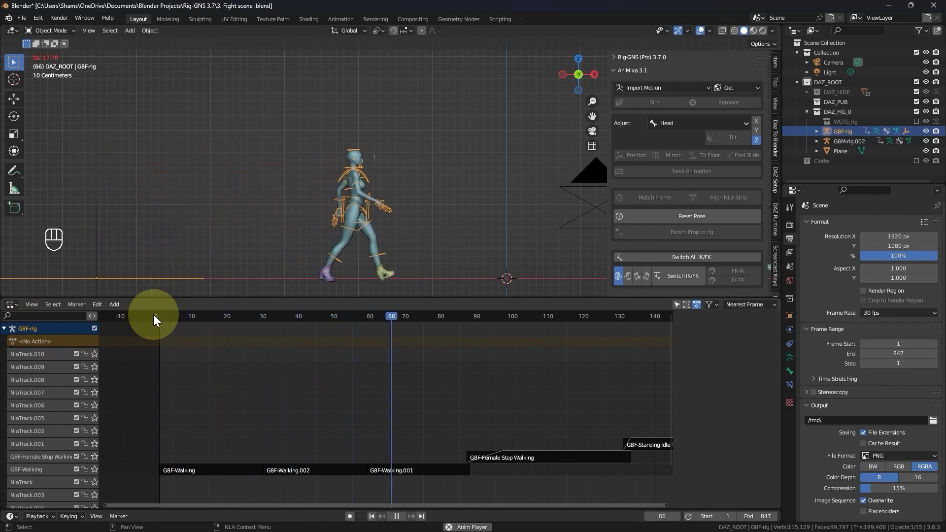
{"action": "key", "text": "space"}
{"action": "key", "text": "space"}
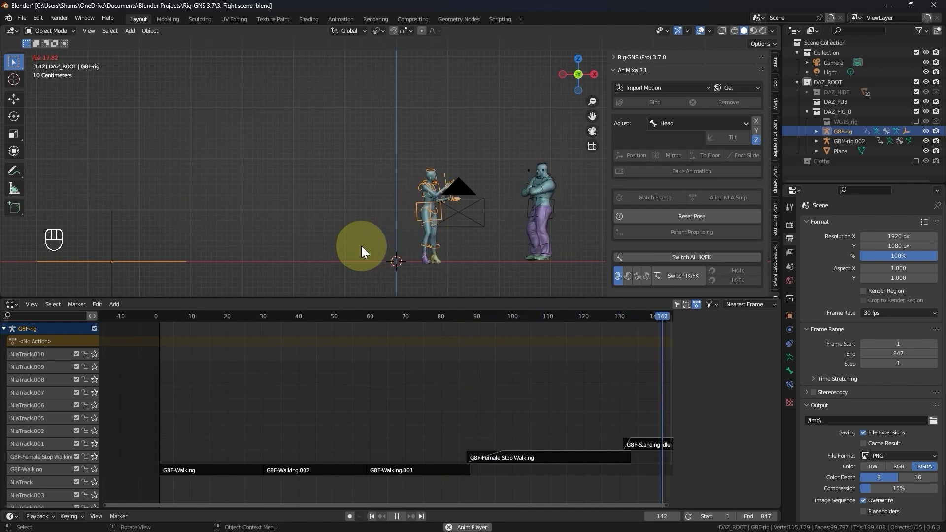
{"action": "key", "text": "space"}
{"action": "left_click", "coordinate": [171, 316]}
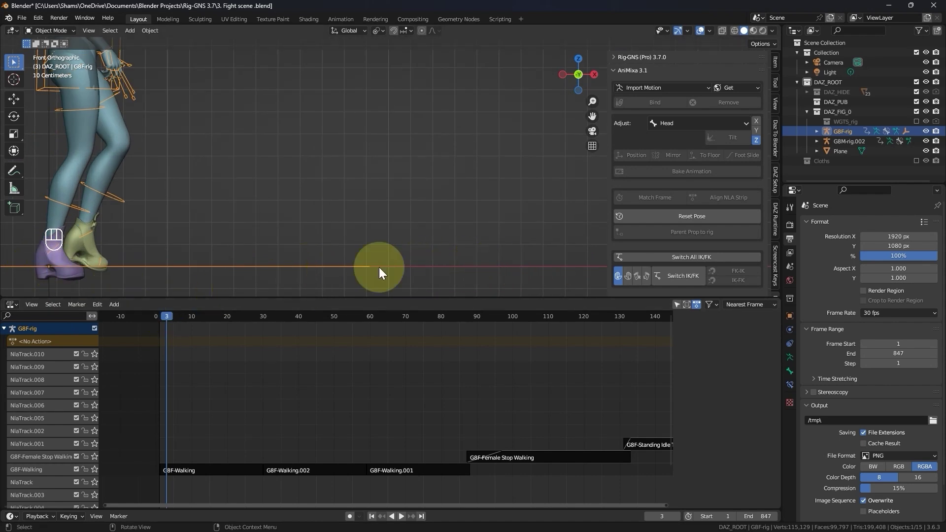
{"action": "left_click_drag", "start_coordinate": [164, 319], "coordinate": [222, 281]}
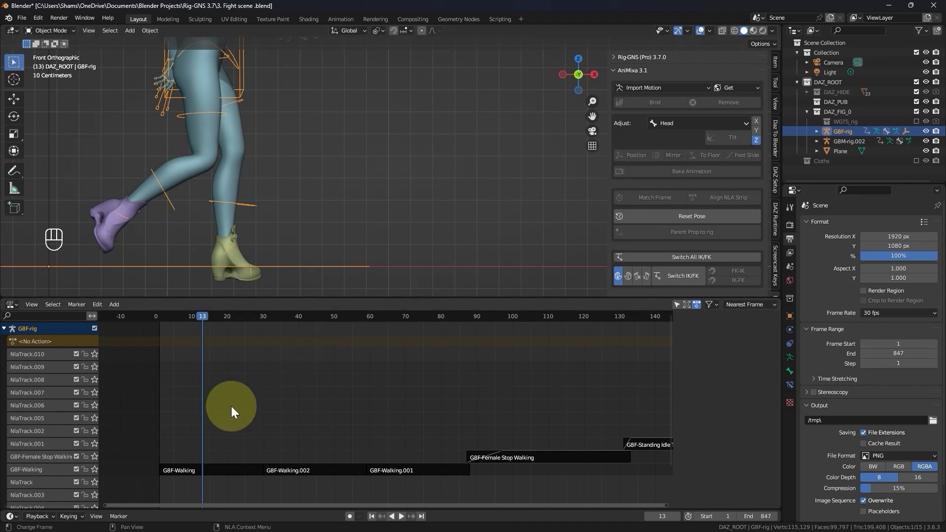
Select the G8F-Walking strip, briefly tweak its action, and return to front view.
{"action": "left_click", "coordinate": [198, 472]}
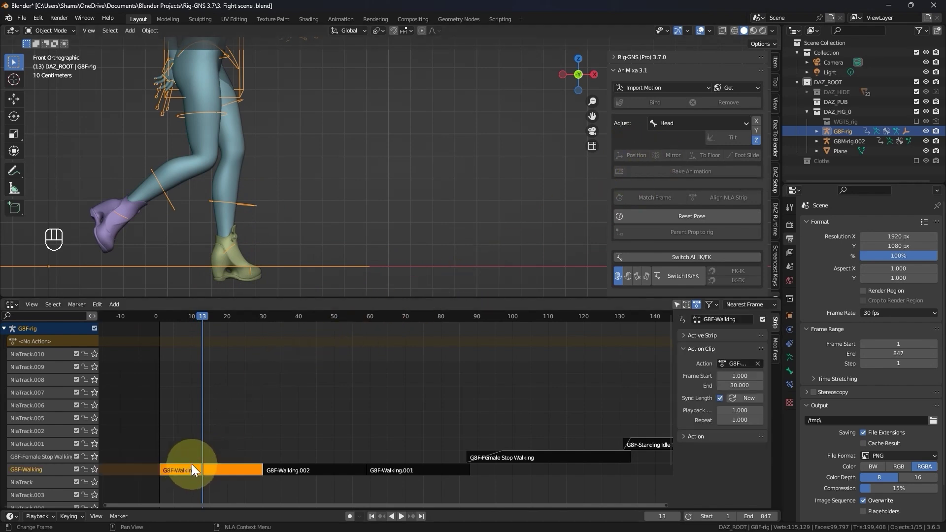
{"action": "key", "text": "Tab"}
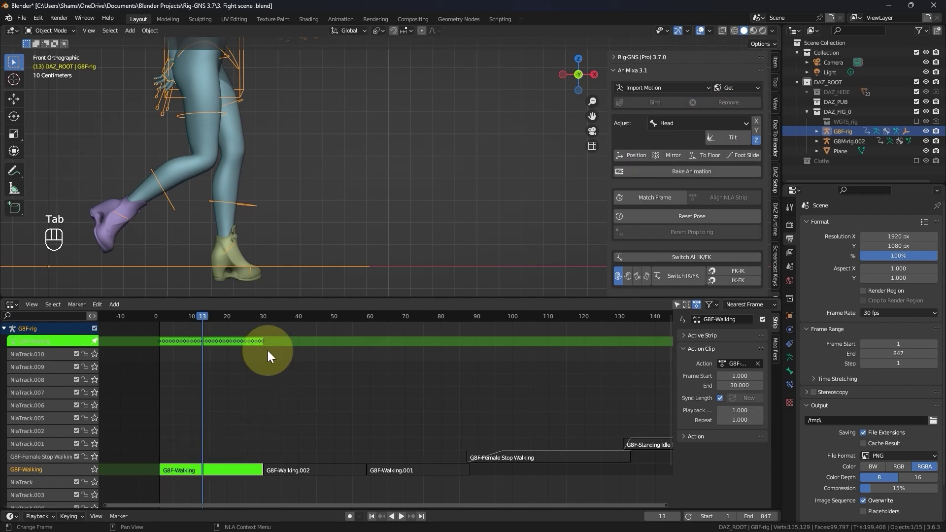
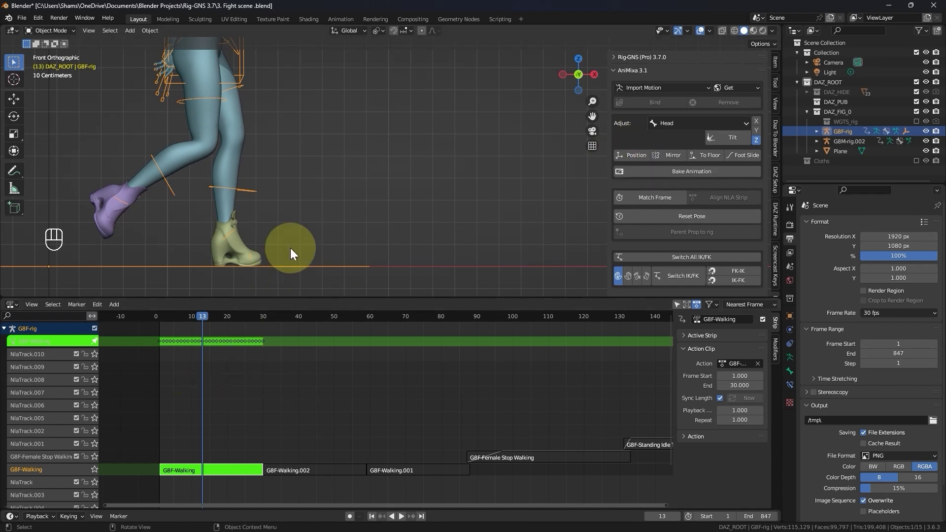
{"action": "key", "text": "Tab"}
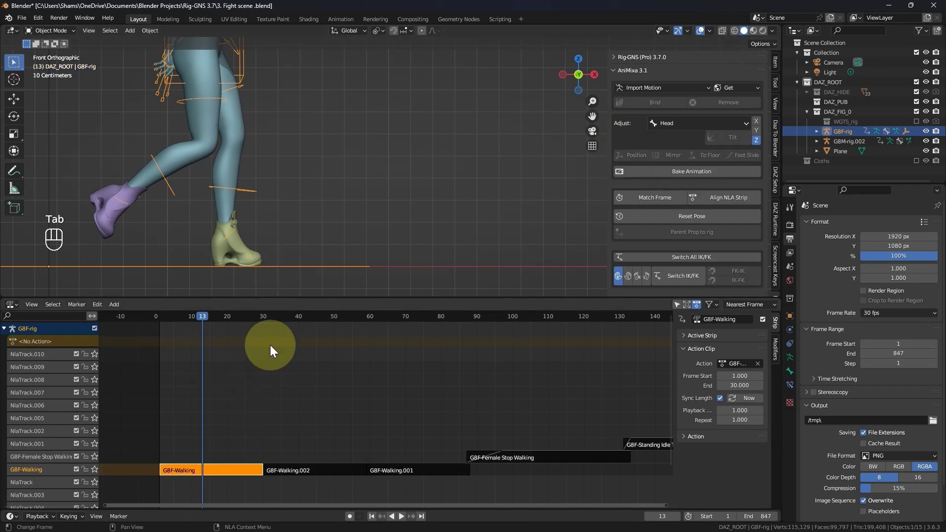
{"action": "key", "text": "KP_1"}
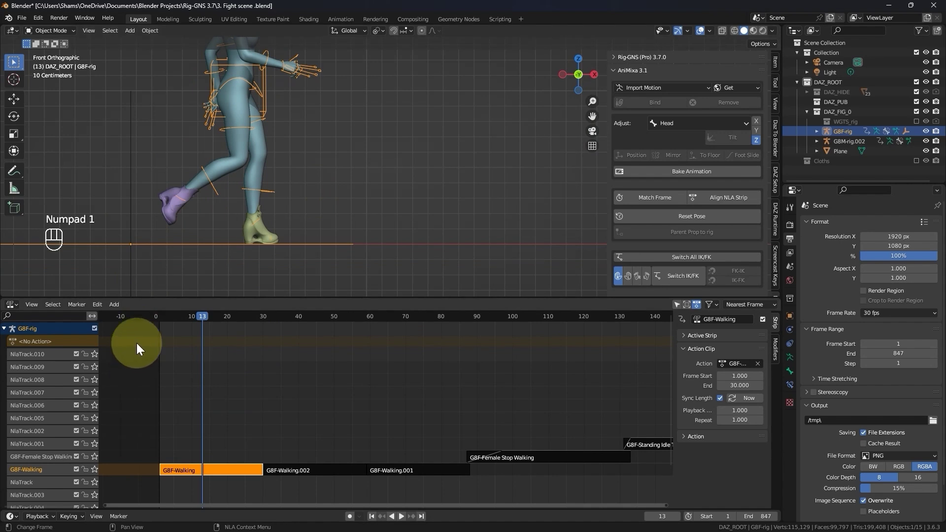
{"action": "left_click", "coordinate": [162, 322]}
Step forward through the walk frames to frame 43 to check the feet mid-stride.
{"action": "key", "text": "space"}
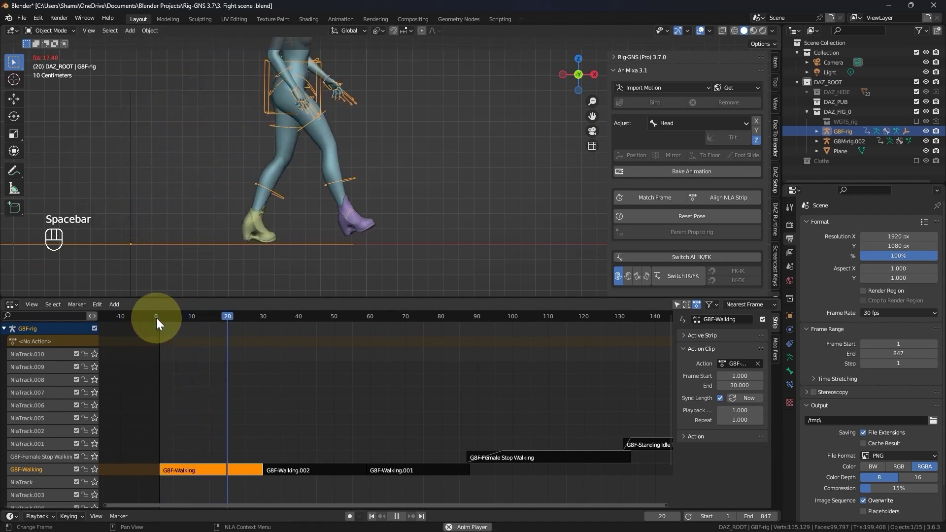
{"action": "key", "text": "space"}
{"action": "key", "text": "space"}
{"action": "key", "text": "space"}
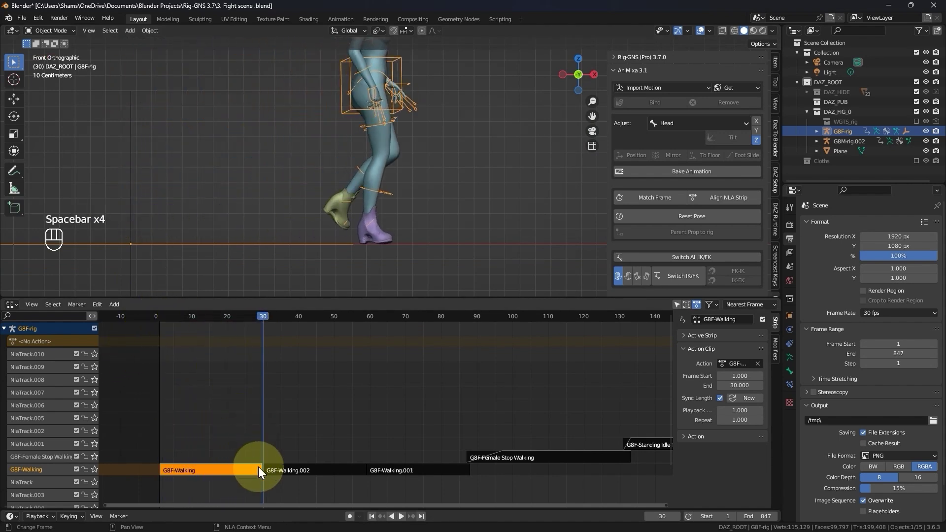
{"action": "key", "text": "space"}
{"action": "key", "text": "space"}
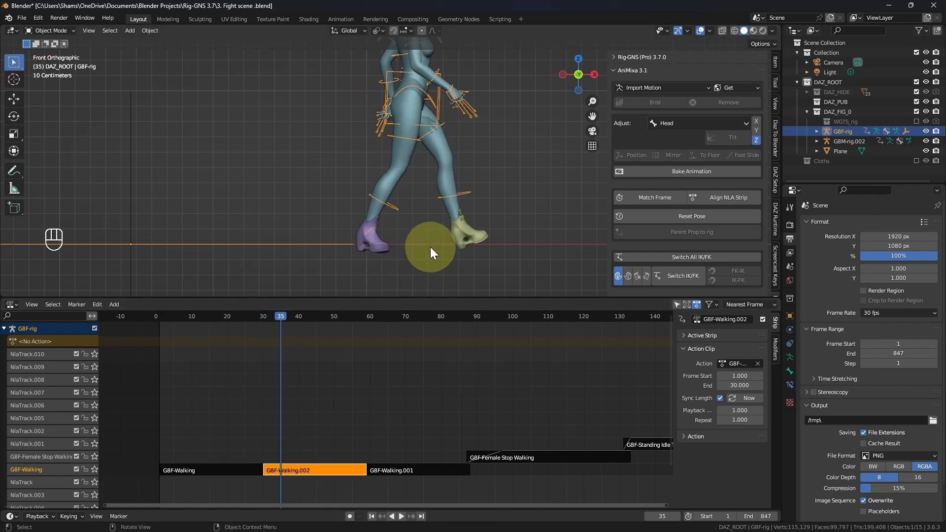
{"action": "key", "text": "space"}
{"action": "key", "text": "space"}
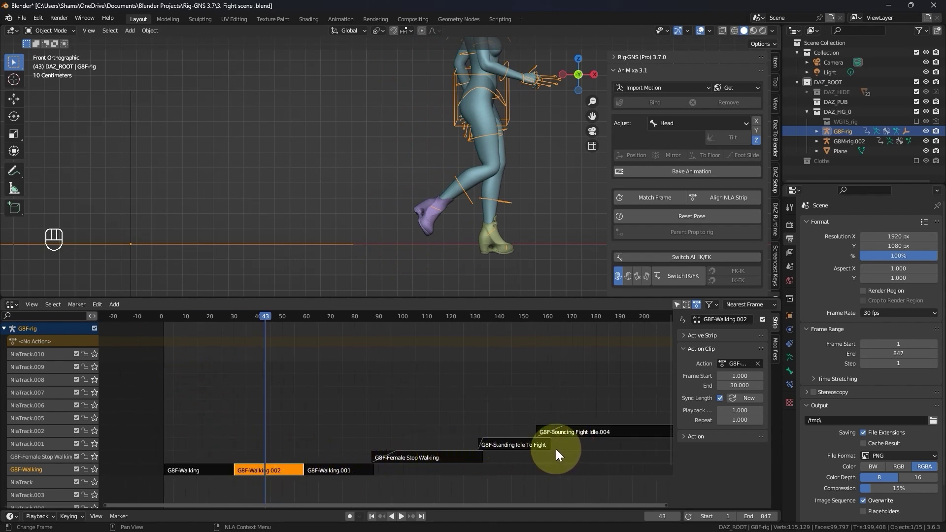
Scrub the playhead ahead to about frame 133 where the walk ends, zooming the viewport out.
{"action": "left_click_drag", "start_coordinate": [285, 318], "coordinate": [252, 242]}
{"action": "left_click_drag", "start_coordinate": [317, 321], "coordinate": [319, 226]}
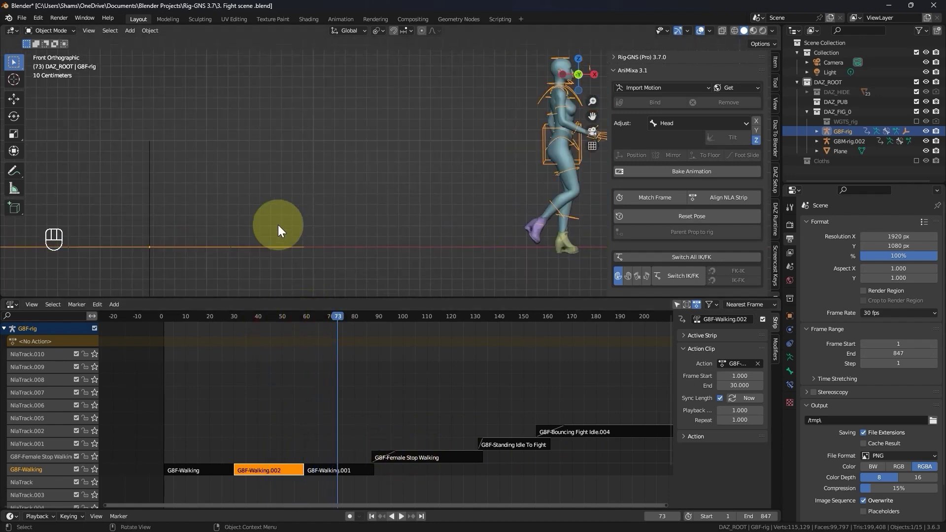
{"action": "left_click_drag", "start_coordinate": [363, 321], "coordinate": [375, 308]}
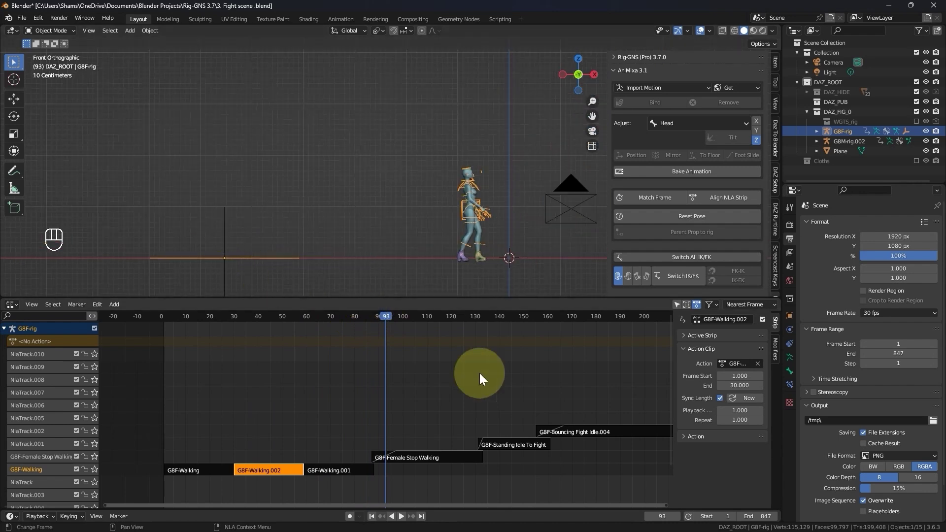
{"action": "middle_click", "coordinate": [404, 318]}
{"action": "left_click_drag", "start_coordinate": [410, 317], "coordinate": [481, 357]}
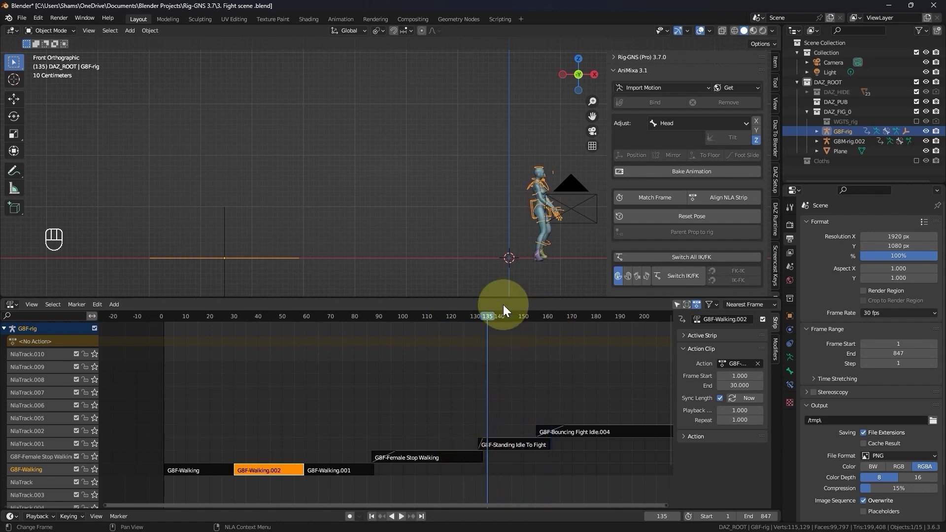
Select the GBF-rig and bake its walking strips for frames 1–133 into G8F-Combined Walking.
{"action": "left_click", "coordinate": [488, 322]}
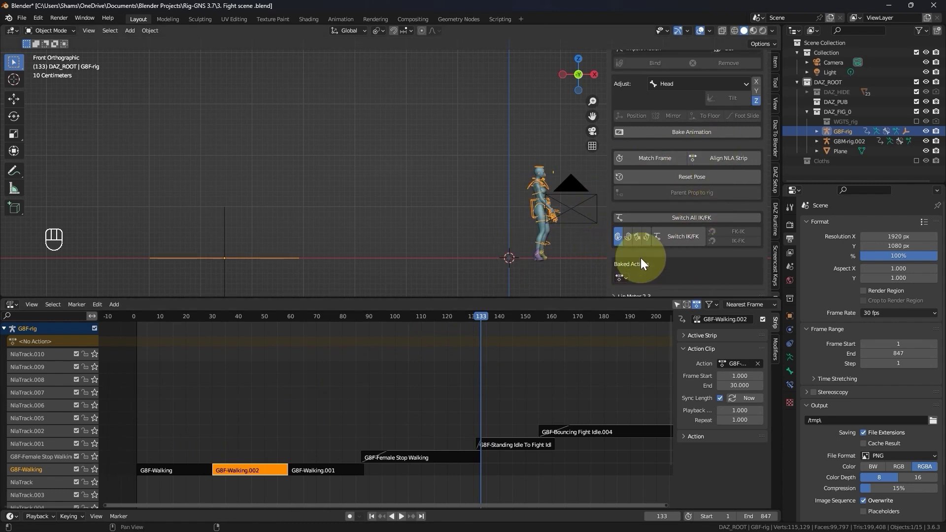
{"action": "left_click_drag", "start_coordinate": [686, 152], "coordinate": [696, 221]}
{"action": "key", "text": "KP_3"}
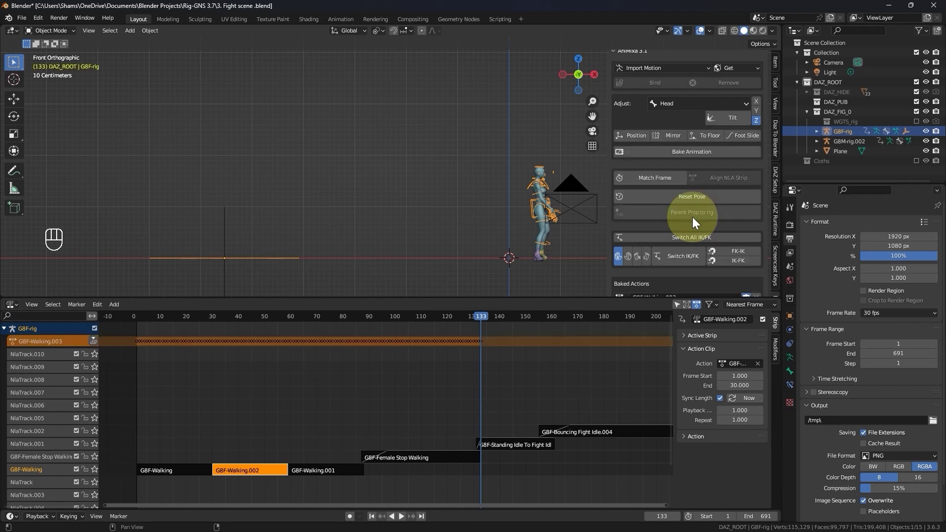
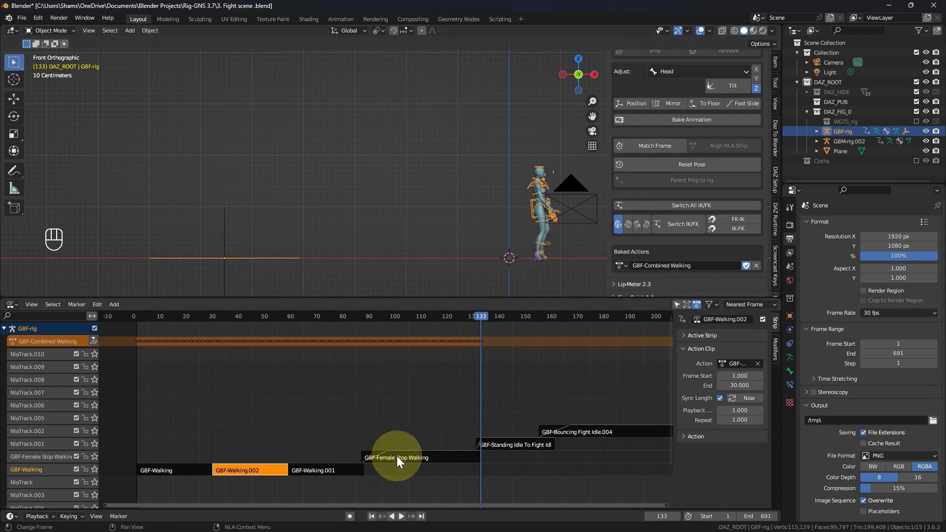
Box-select and delete the old G8F-Walking and Stop Walking strips.
{"action": "left_click_drag", "start_coordinate": [281, 468], "coordinate": [192, 459]}
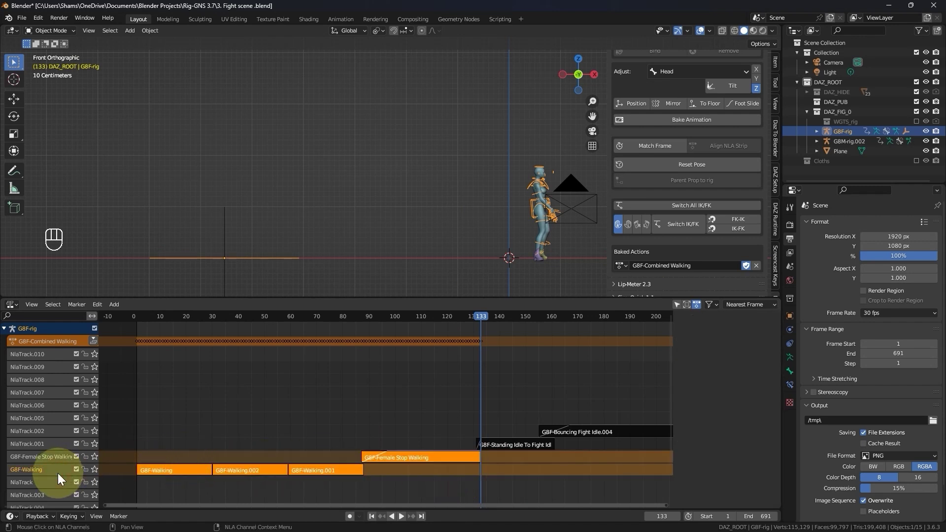
{"action": "key", "text": "Delete"}
{"action": "key", "text": "Delete"}
{"action": "left_click", "coordinate": [58, 456]}
{"action": "key", "text": "Delete"}
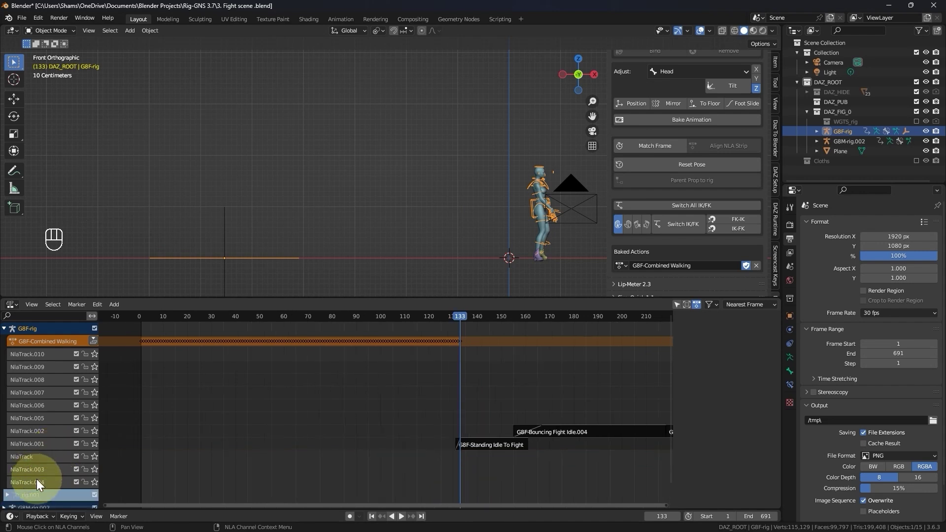
Delete the remaining leftover walking tracks one by one from the NLA.
{"action": "left_click", "coordinate": [38, 490]}
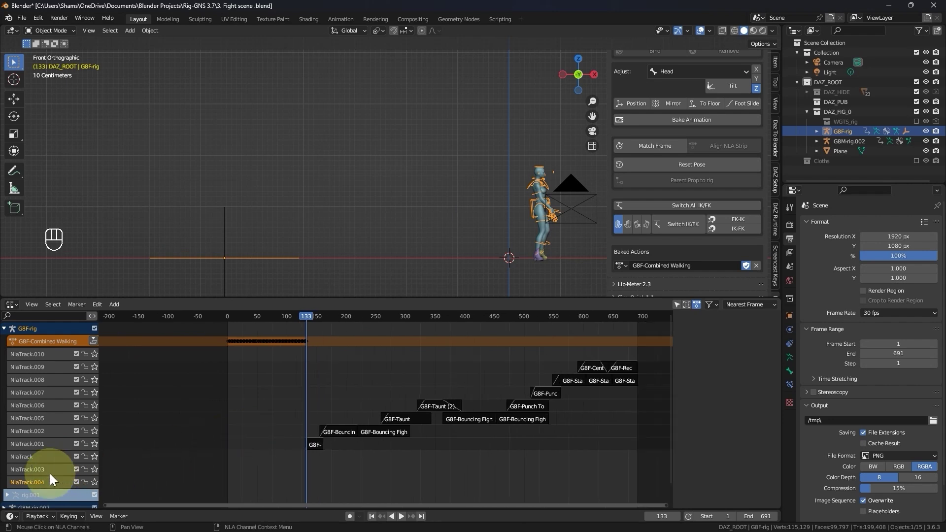
{"action": "key", "text": "Delete"}
{"action": "left_click", "coordinate": [37, 474]}
{"action": "key", "text": "Delete"}
{"action": "left_click", "coordinate": [42, 461]}
{"action": "key", "text": "Delete"}
{"action": "left_click", "coordinate": [45, 455]}
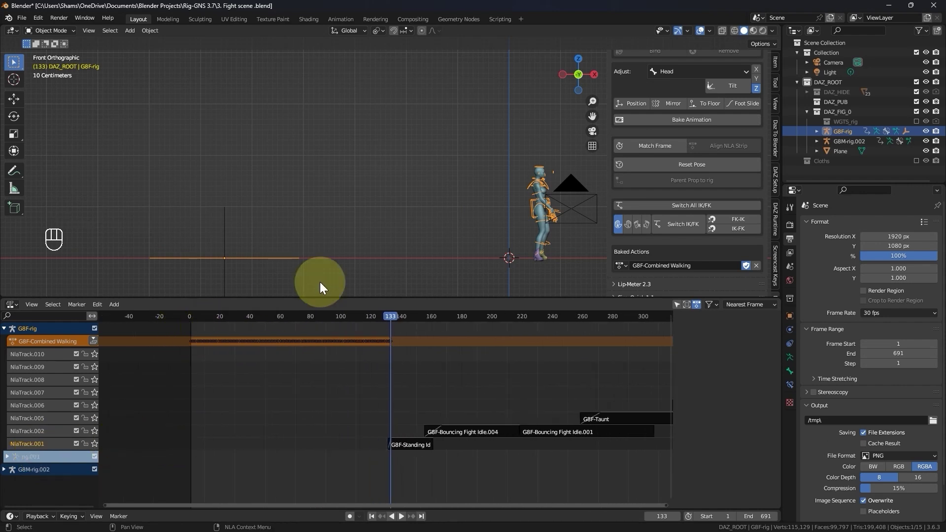
Jump to frame 1, frame the character and play the baked walk.
{"action": "left_click", "coordinate": [376, 523]}
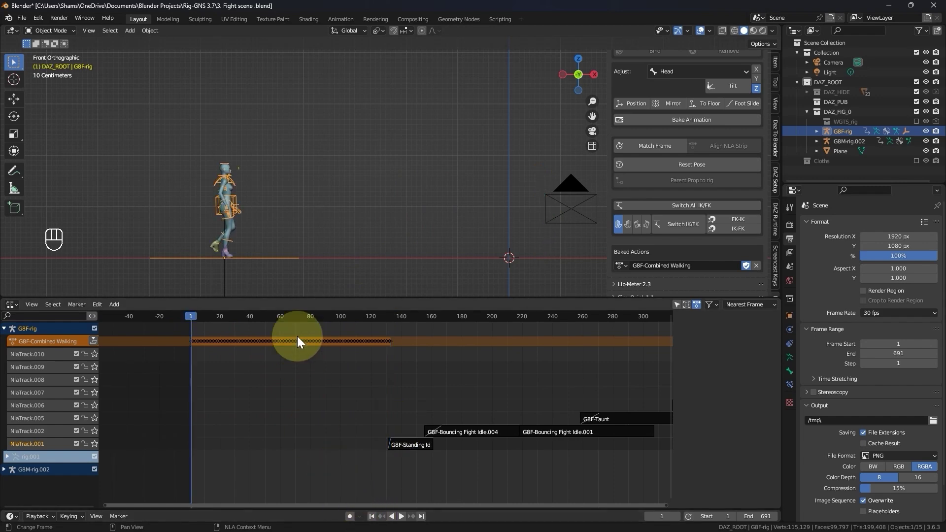
{"action": "key", "text": "space"}
{"action": "key", "text": "space"}
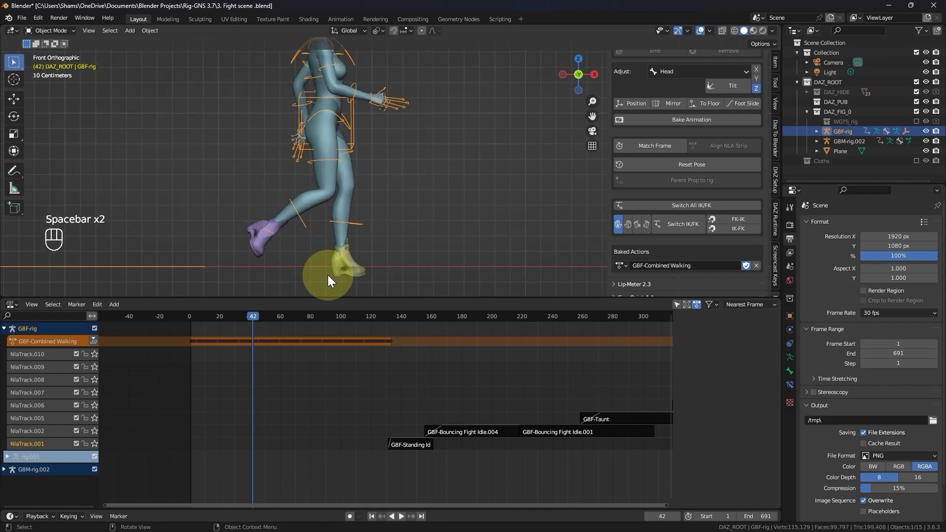
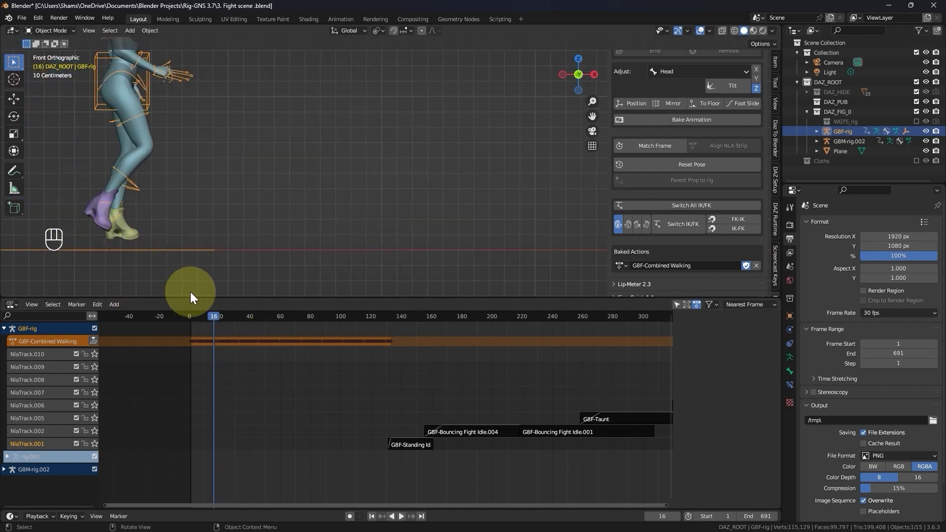
{"action": "left_click_drag", "start_coordinate": [258, 321], "coordinate": [272, 323]}
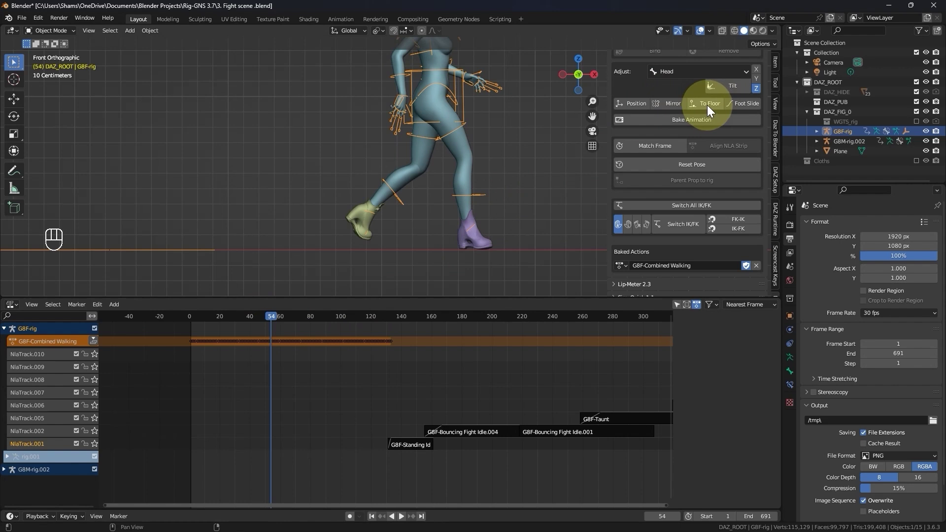
{"action": "left_click_drag", "start_coordinate": [280, 318], "coordinate": [372, 293]}
{"action": "left_click_drag", "start_coordinate": [373, 293], "coordinate": [706, 109]}
{"action": "left_click", "coordinate": [706, 110]}
{"action": "left_click_drag", "start_coordinate": [418, 126], "coordinate": [253, 322]}
{"action": "left_click_drag", "start_coordinate": [253, 322], "coordinate": [231, 316]}
{"action": "left_click_drag", "start_coordinate": [231, 316], "coordinate": [633, 100]}
{"action": "left_click_drag", "start_coordinate": [633, 101], "coordinate": [630, 119]}
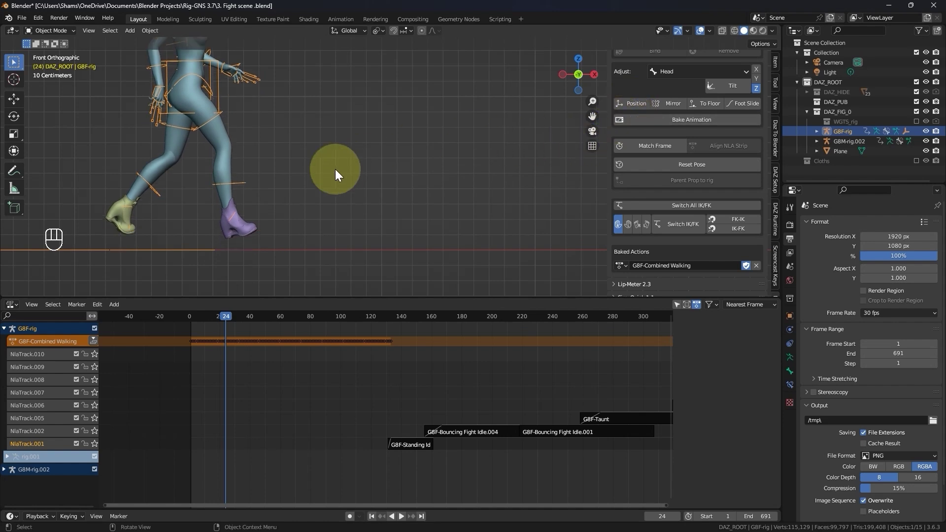
Switch the rig into pose mode and scrub the walk forward to around frame 134.
{"action": "key", "text": "Tab"}
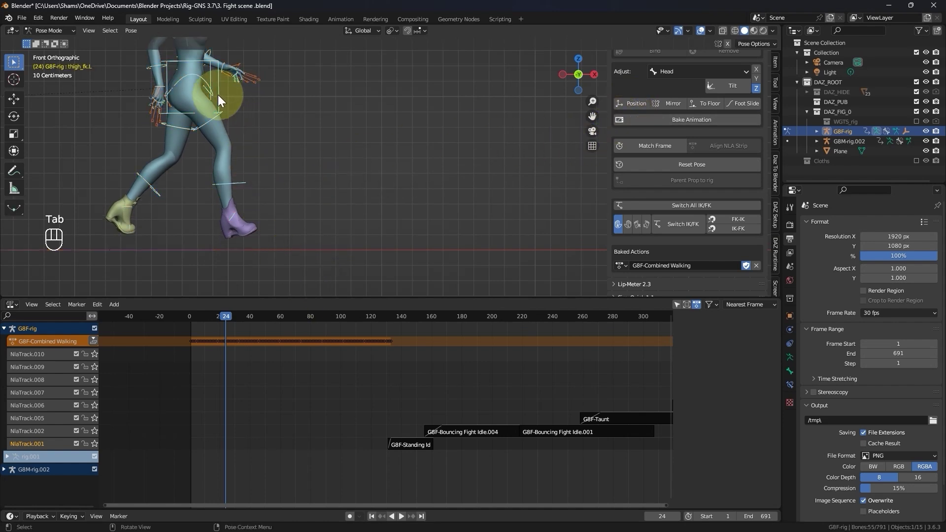
{"action": "key", "text": "g"}
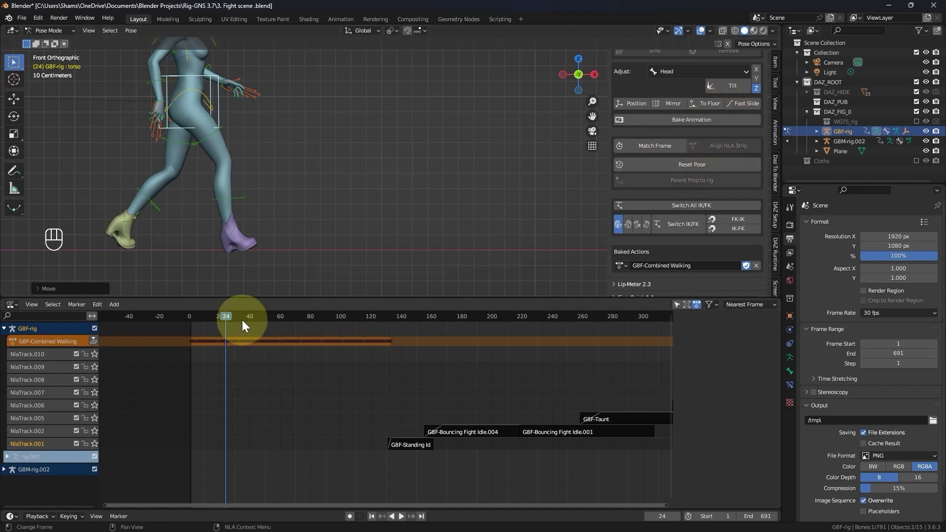
{"action": "left_click_drag", "start_coordinate": [233, 323], "coordinate": [178, 230]}
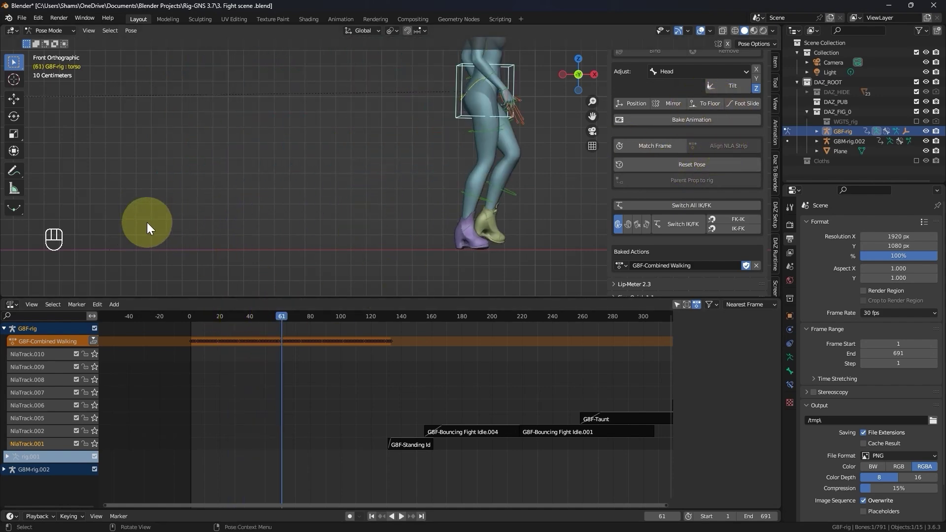
{"action": "left_click_drag", "start_coordinate": [304, 323], "coordinate": [245, 235]}
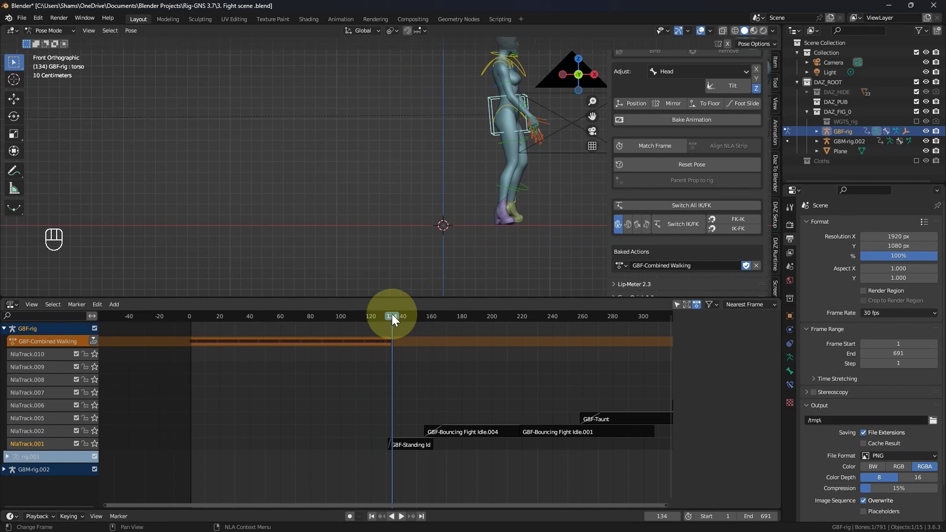
{"action": "left_click_drag", "start_coordinate": [395, 321], "coordinate": [451, 379]}
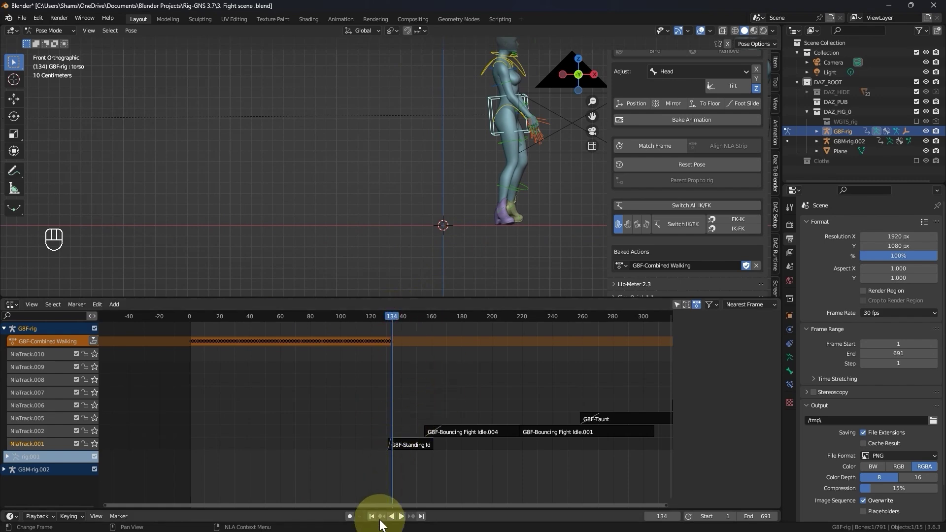
Return to frame 1, test-move and cancel the torso bone, then scrub to frame 133.
{"action": "left_click", "coordinate": [379, 522]}
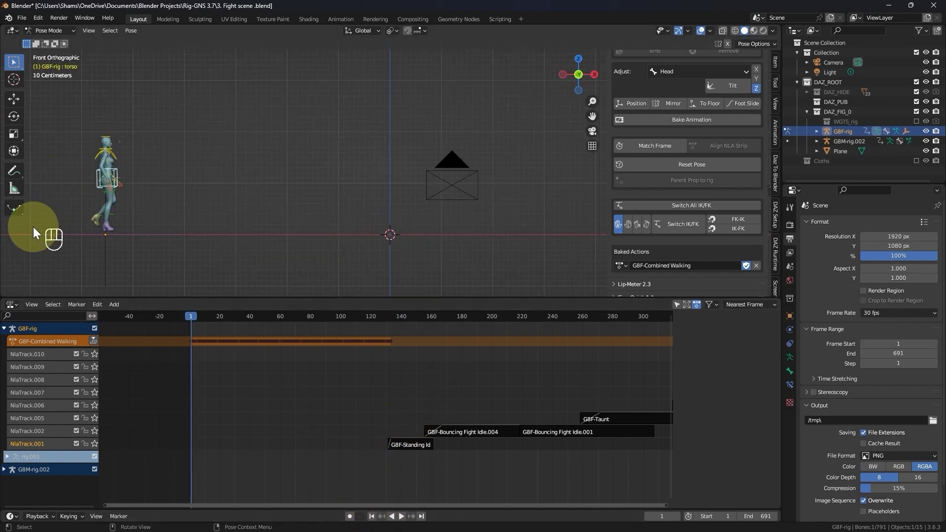
{"action": "left_click_drag", "start_coordinate": [67, 229], "coordinate": [119, 226]}
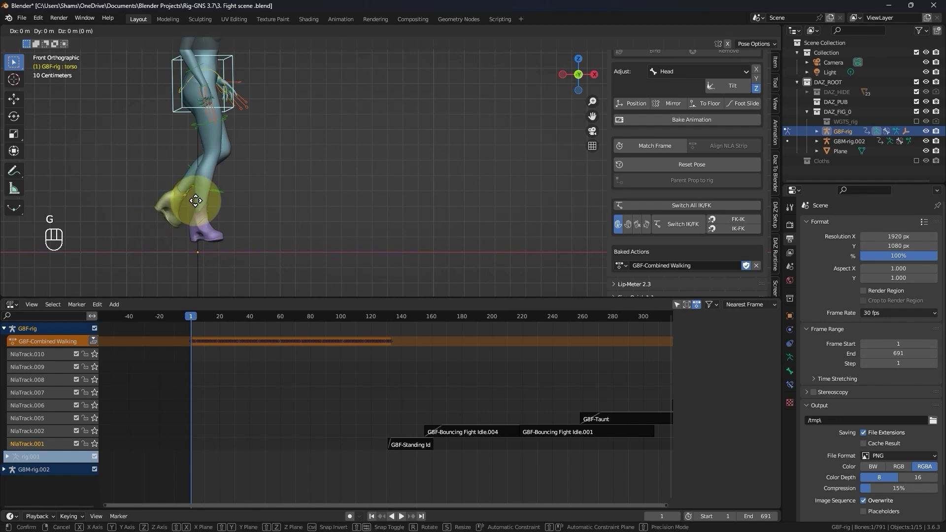
{"action": "key", "text": "g"}
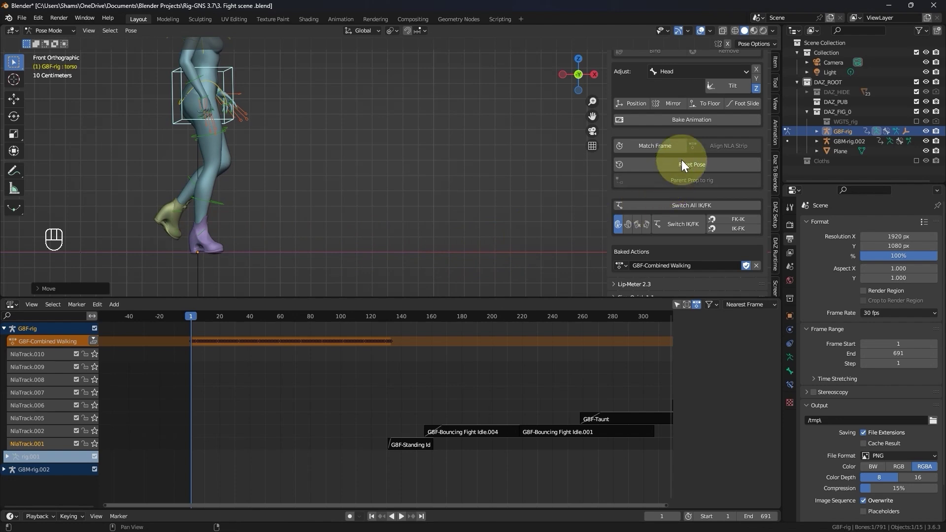
{"action": "left_click_drag", "start_coordinate": [715, 111], "coordinate": [718, 143]}
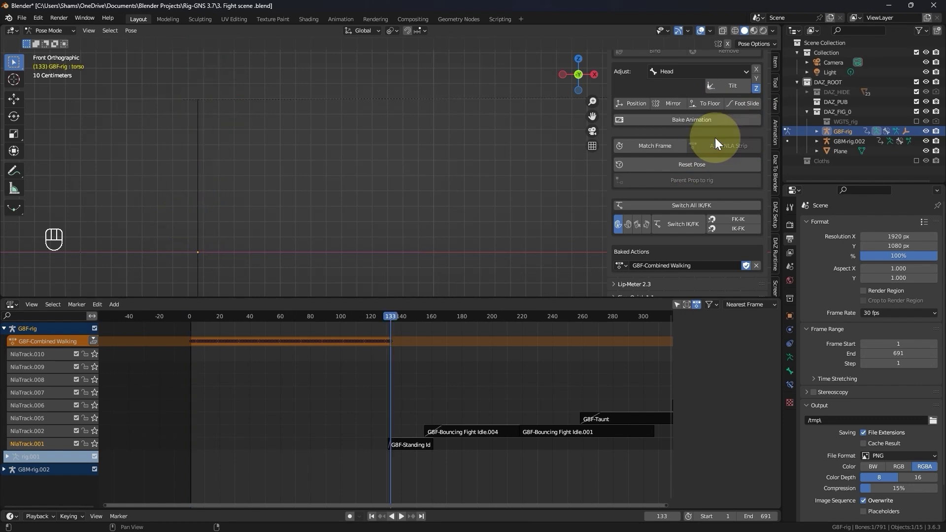
Play the combined walk from the start and pause it near frame 126.
{"action": "left_click", "coordinate": [375, 521]}
{"action": "key", "text": "space"}
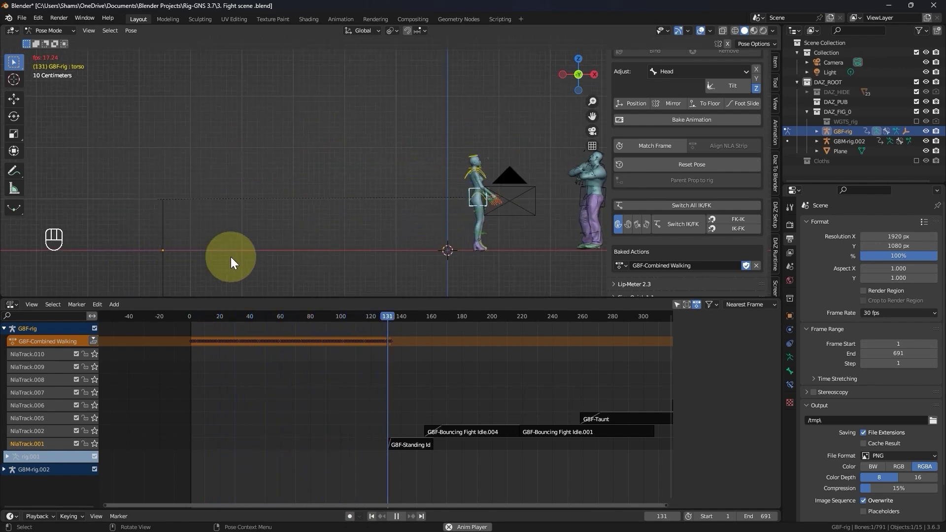
{"action": "key", "text": "space"}
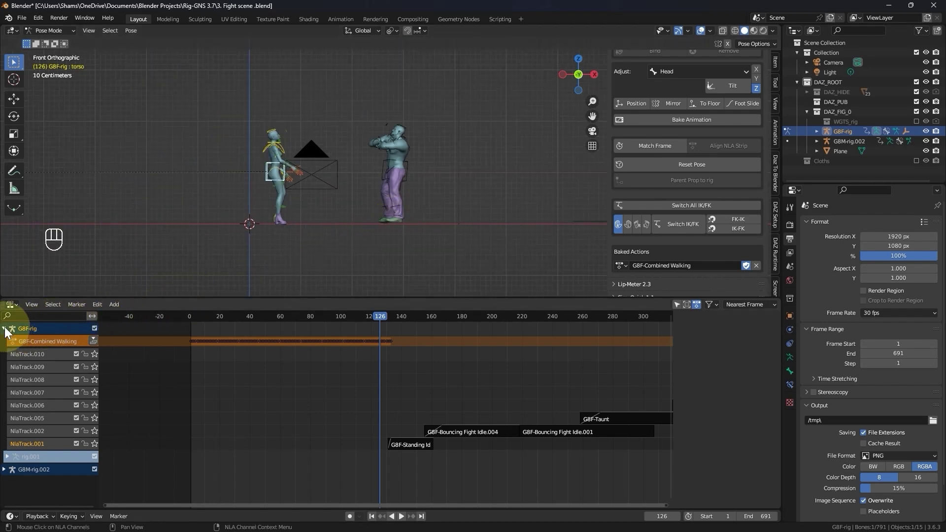
Return to object mode and select the male GBM rig, bringing its NLA strips into view.
{"action": "left_click", "coordinate": [8, 332]}
{"action": "key", "text": "Tab"}
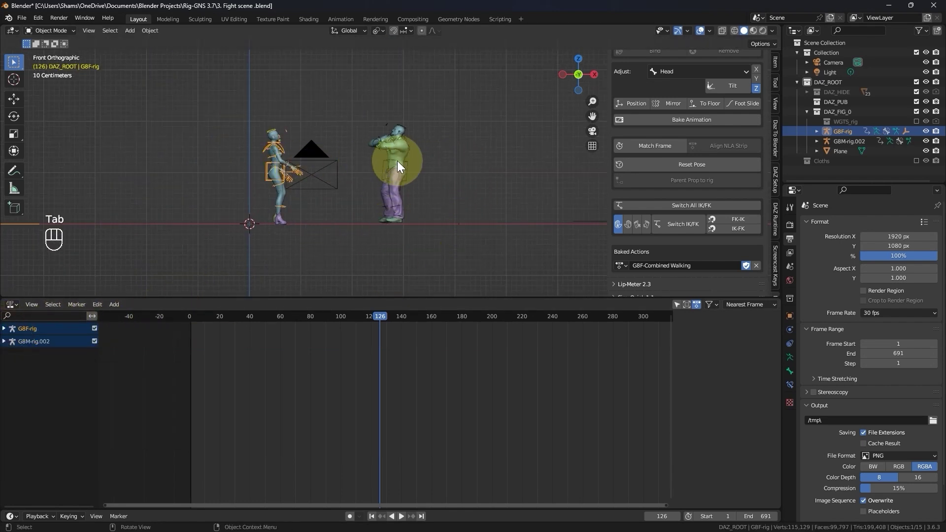
{"action": "left_click", "coordinate": [418, 165]}
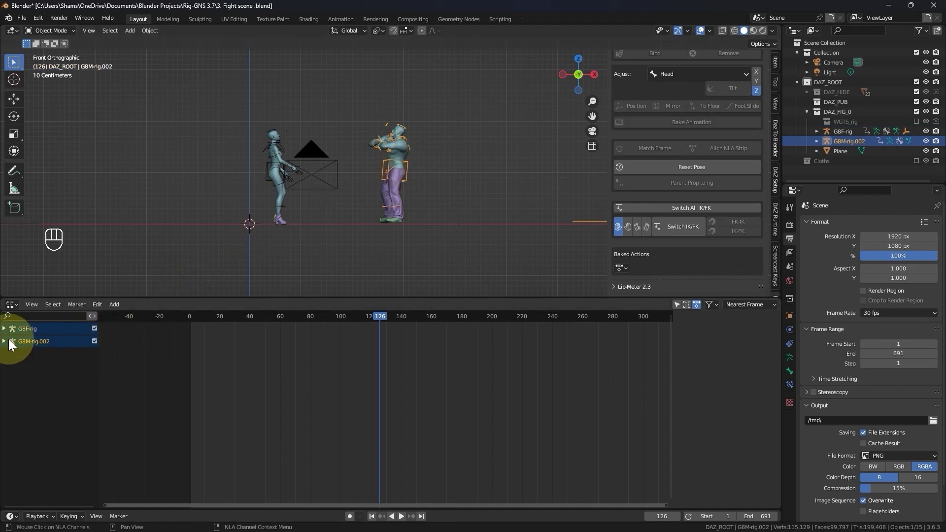
{"action": "left_click", "coordinate": [7, 347]}
{"action": "left_click_drag", "start_coordinate": [312, 377], "coordinate": [287, 385]}
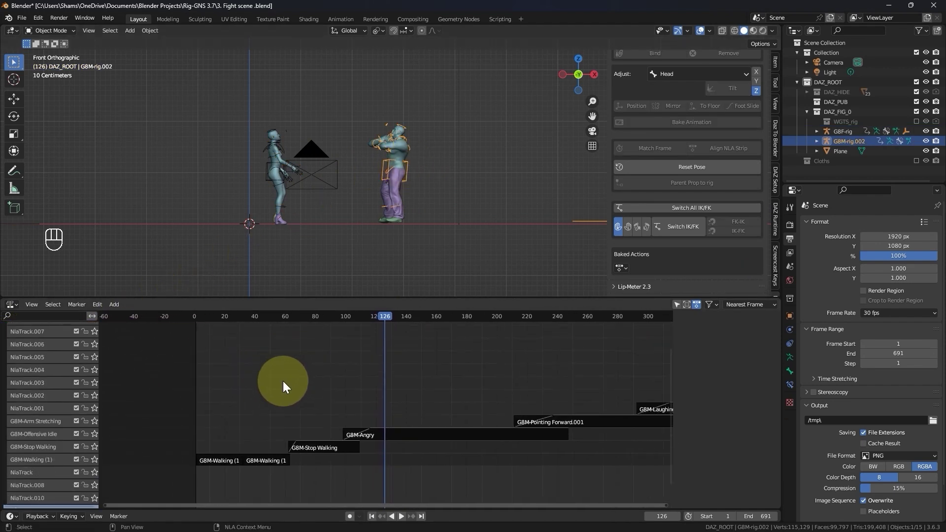
Bake the male rig's NLA strip animation for frames 1–248 via the AniMixa panel.
{"action": "left_click_drag", "start_coordinate": [203, 319], "coordinate": [580, 345]}
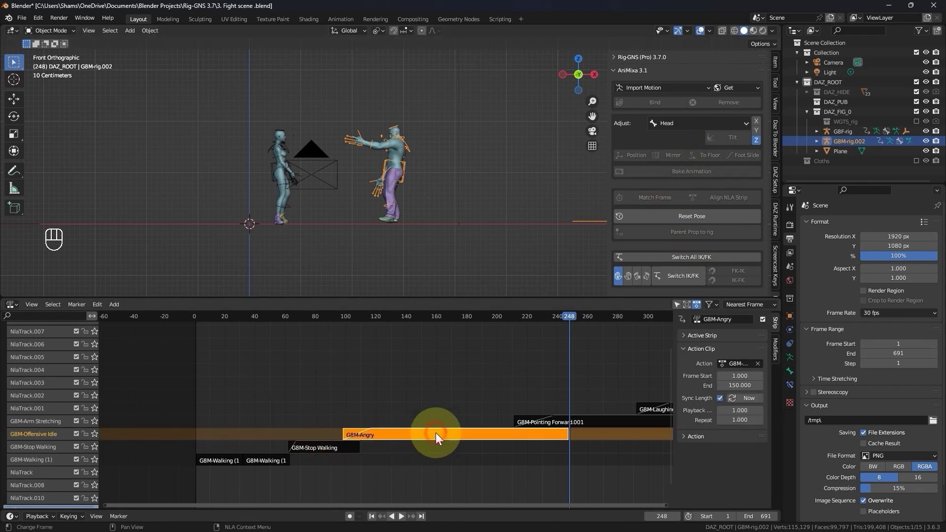
{"action": "left_click_drag", "start_coordinate": [677, 178], "coordinate": [672, 245]}
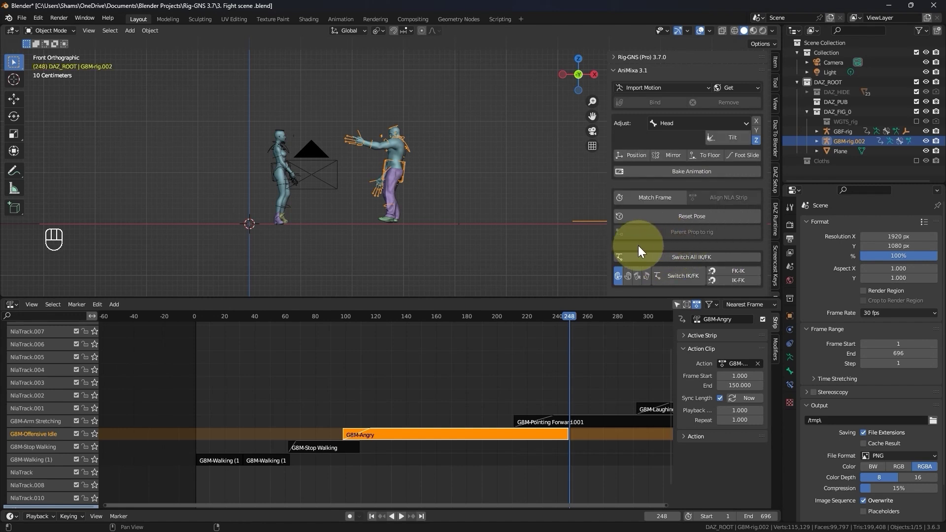
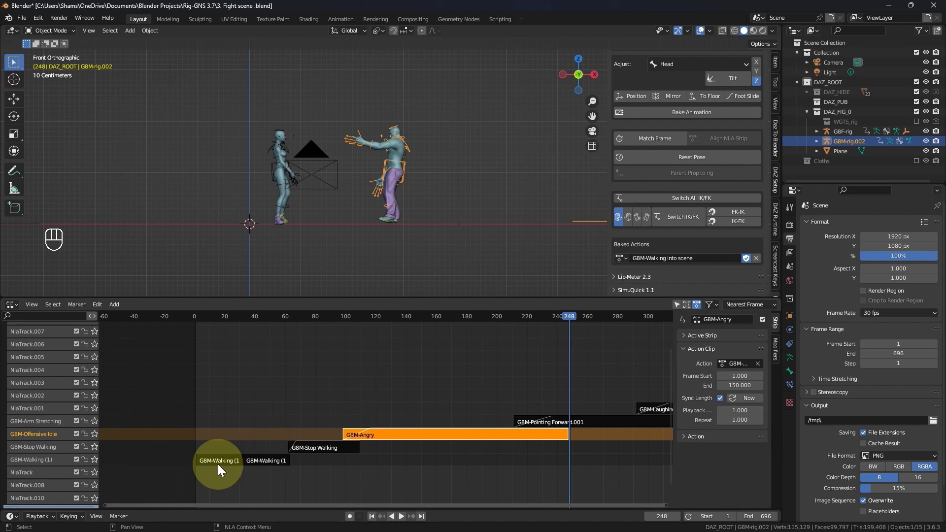
Delete the old GBM-Angry and Stop Walking strips, leaving only the baked GBM-Walking action.
{"action": "left_click", "coordinate": [52, 463]}
{"action": "key", "text": "Delete"}
{"action": "left_click", "coordinate": [52, 451]}
{"action": "key", "text": "Delete"}
{"action": "left_click", "coordinate": [32, 438]}
{"action": "key", "text": "Delete"}
{"action": "left_click", "coordinate": [24, 466]}
{"action": "key", "text": "Delete"}
{"action": "key", "text": "Delete"}
{"action": "key", "text": "Delete"}
Play the walk while zoomed on the character's legs and feet, then stop.
{"action": "left_click_drag", "start_coordinate": [311, 476], "coordinate": [240, 320]}
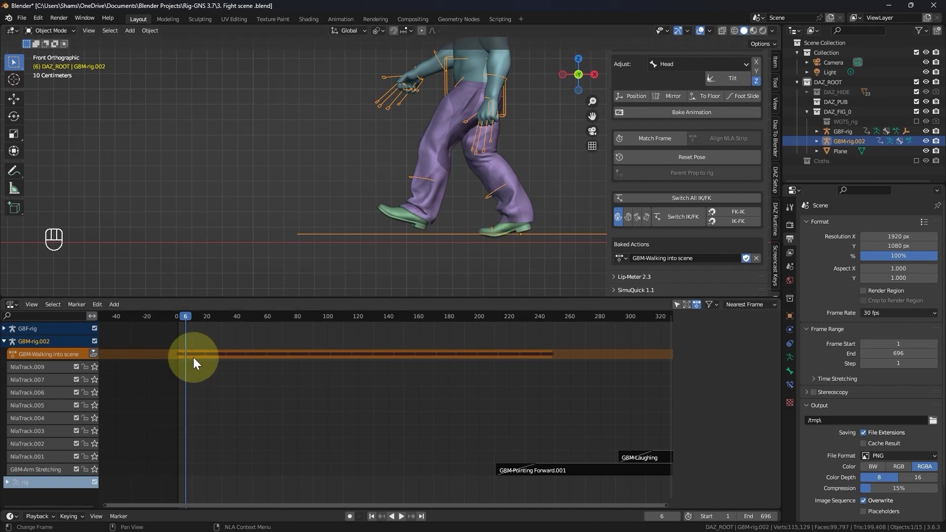
{"action": "key", "text": "space"}
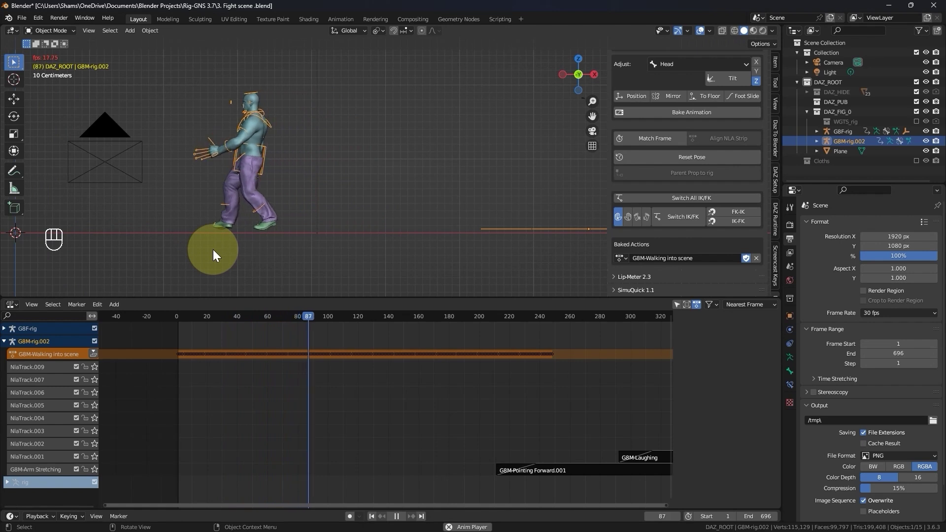
{"action": "key", "text": "space"}
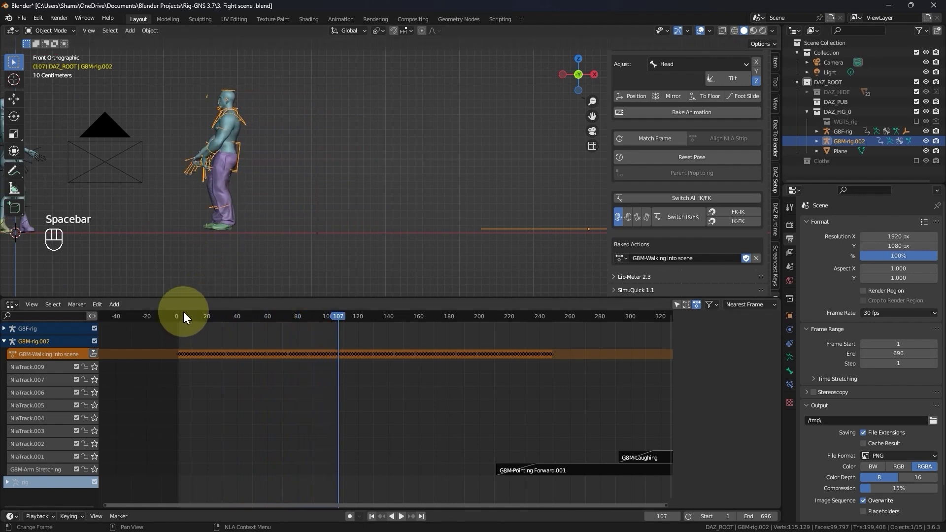
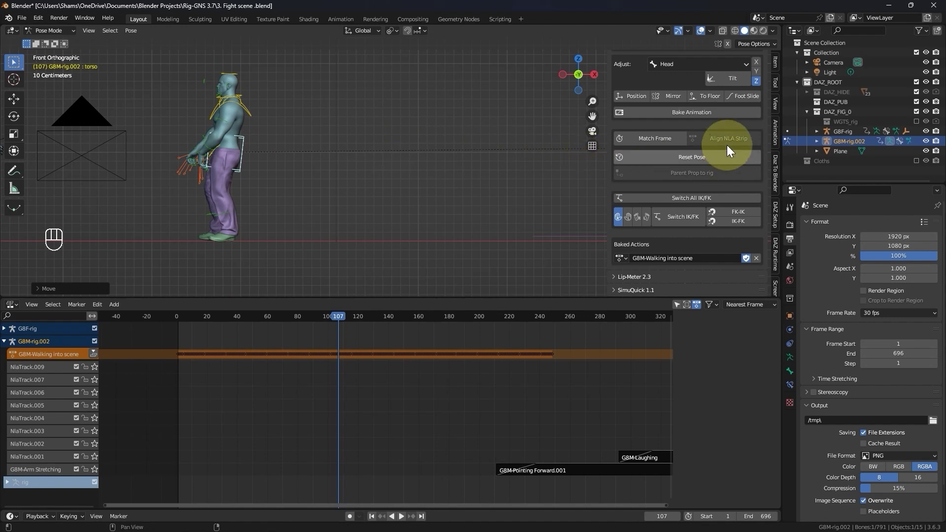
Apply floor placement to the walk across frames 1–248 and return to frame 2.
{"action": "left_click_drag", "start_coordinate": [707, 100], "coordinate": [727, 133]}
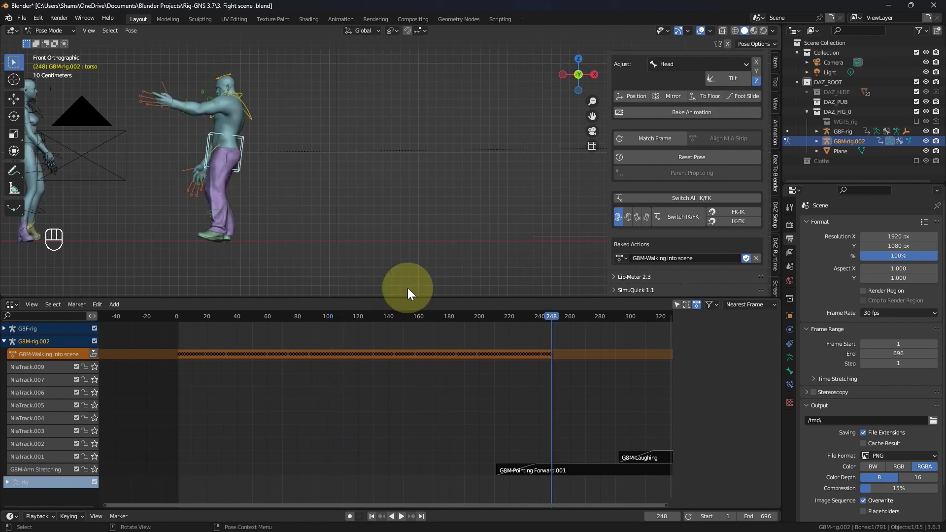
{"action": "left_click", "coordinate": [184, 319]}
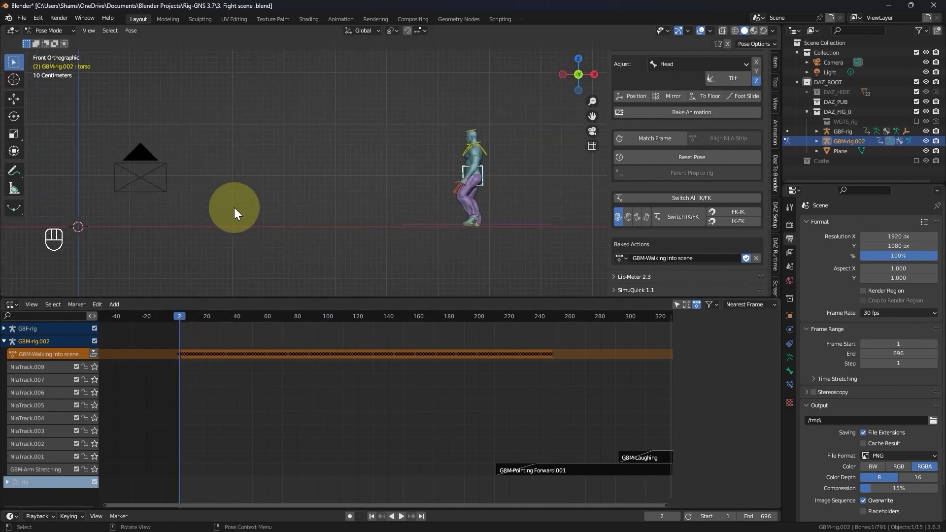
{"action": "key", "text": "space"}
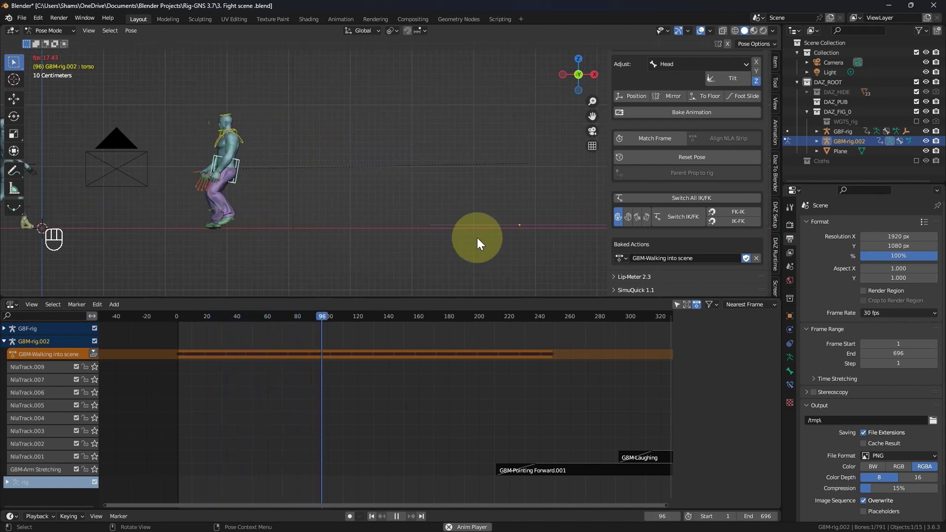
{"action": "key", "text": "space"}
{"action": "left_click_drag", "start_coordinate": [321, 245], "coordinate": [341, 255]}
{"action": "middle_click", "coordinate": [322, 249]}
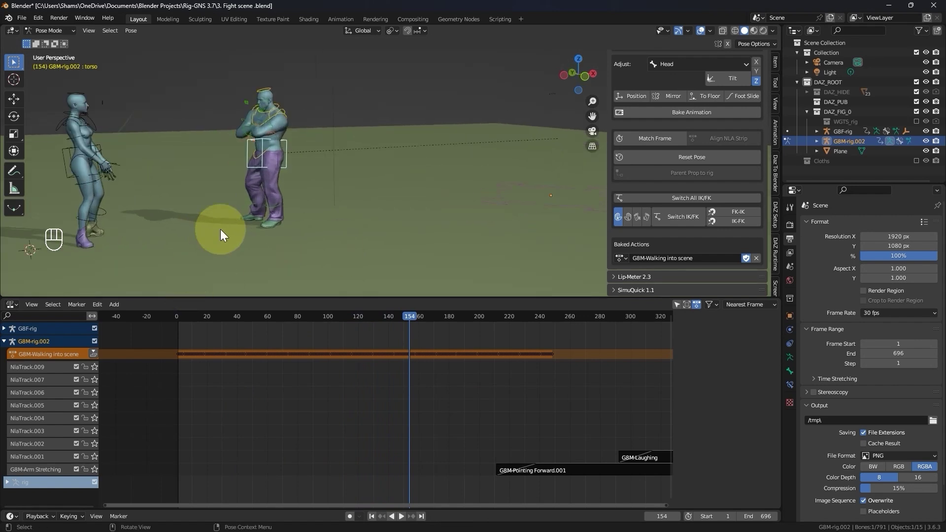
{"action": "left_click_drag", "start_coordinate": [271, 238], "coordinate": [301, 231]}
{"action": "middle_click", "coordinate": [273, 323]}
{"action": "key", "text": "space"}
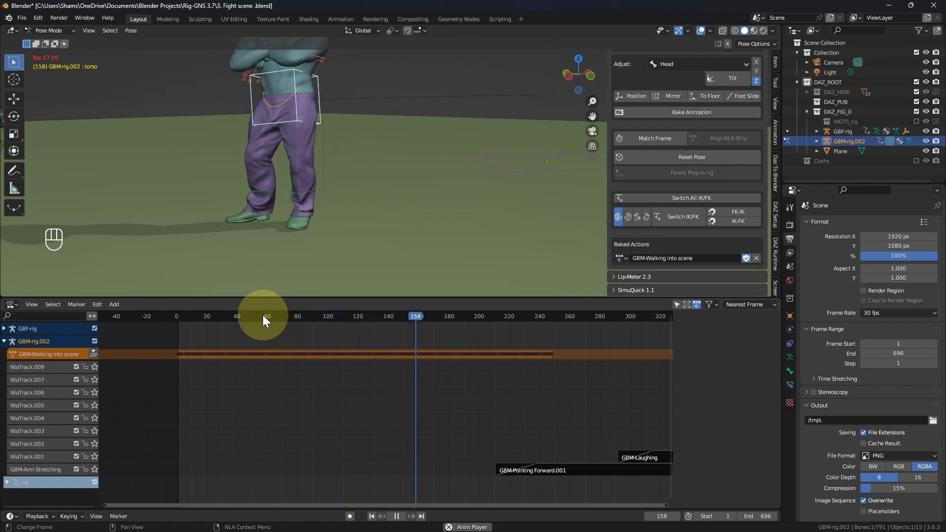
{"action": "left_click_drag", "start_coordinate": [296, 238], "coordinate": [333, 302]}
{"action": "key", "text": "space"}
{"action": "left_click", "coordinate": [297, 324]}
{"action": "key", "text": "space"}
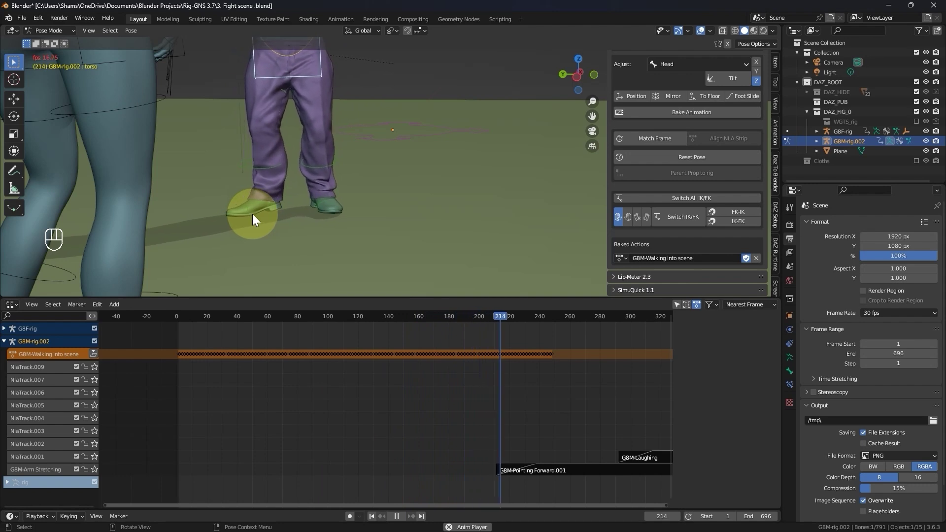
{"action": "key", "text": "space"}
{"action": "key", "text": "space"}
{"action": "key", "text": "space"}
{"action": "key", "text": "space"}
{"action": "key", "text": "space"}
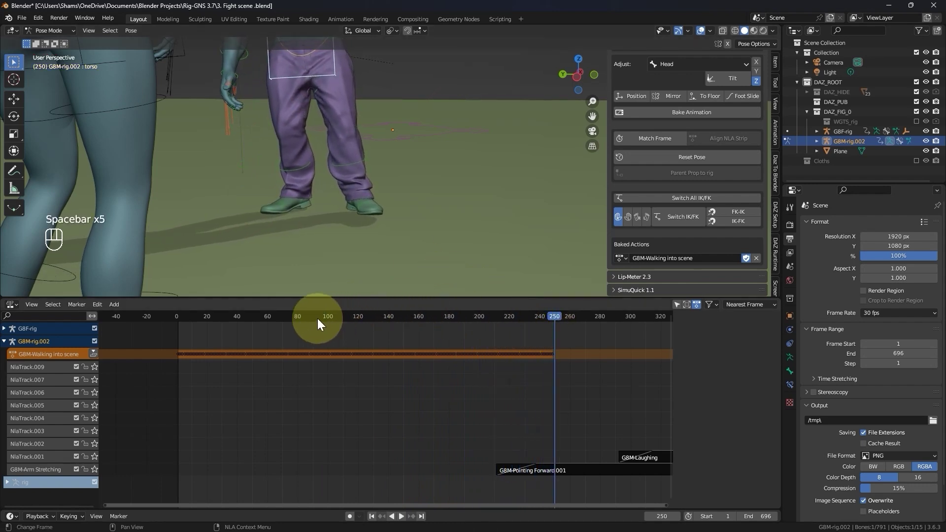
{"action": "left_click", "coordinate": [280, 315]}
{"action": "key", "text": "space"}
{"action": "key", "text": "space"}
{"action": "key", "text": "space"}
{"action": "left_click", "coordinate": [301, 316]}
{"action": "key", "text": "space"}
{"action": "key", "text": "space"}
Step to the foot-contact frame 98 and add timeline marker F_98.
{"action": "key", "text": "Left"}
{"action": "key", "text": "Left"}
{"action": "key", "text": "Left"}
{"action": "key", "text": "Left"}
{"action": "key", "text": "Right"}
{"action": "key", "text": "Right"}
{"action": "key", "text": "Right"}
{"action": "key", "text": "Left"}
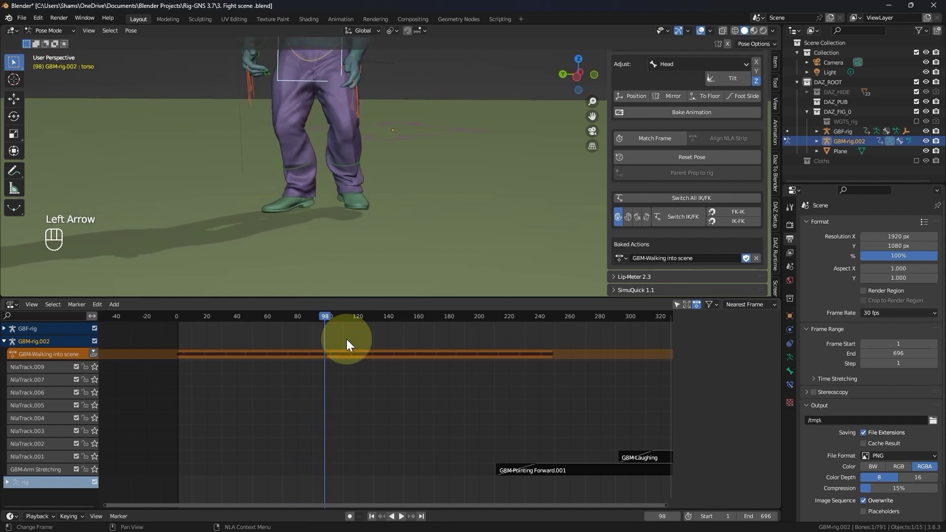
{"action": "key", "text": "m"}
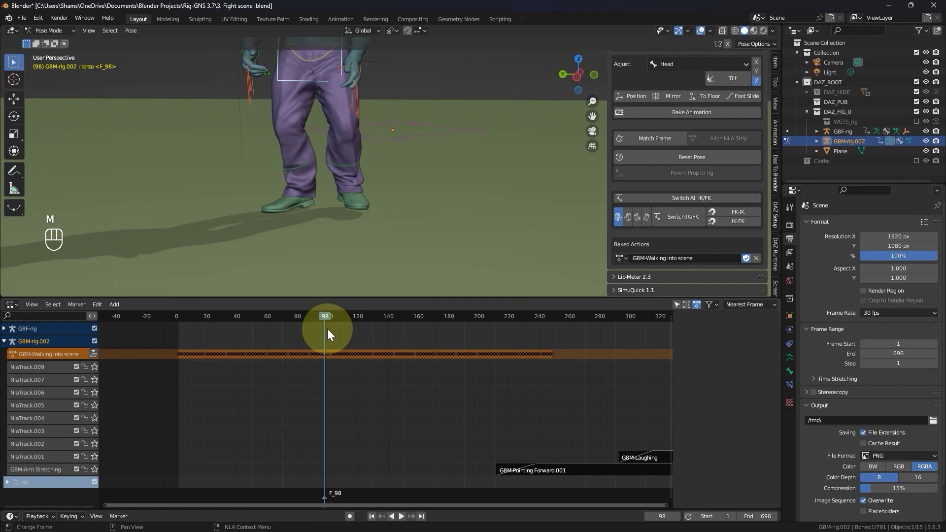
Advance to frame 246, add marker F_246, then set the frame to 244.
{"action": "key", "text": "space"}
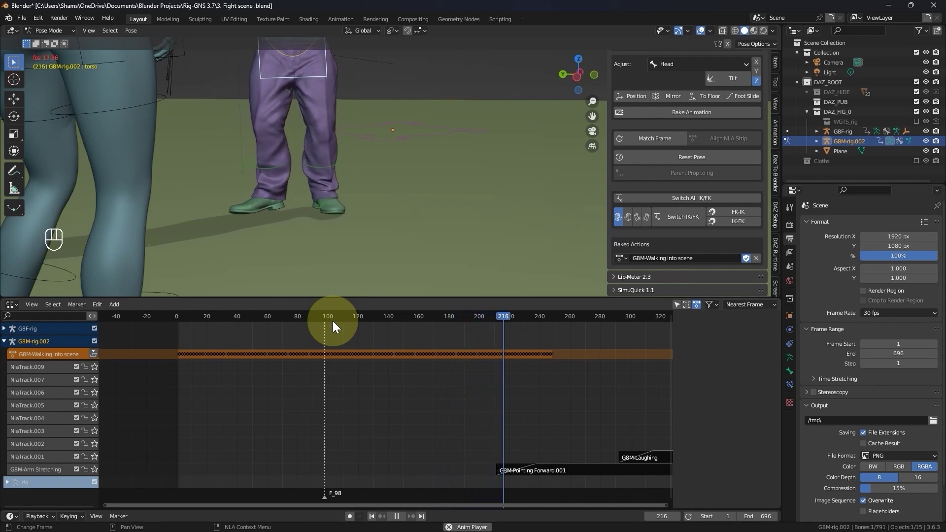
{"action": "key", "text": "space"}
{"action": "key", "text": "space"}
{"action": "key", "text": "space"}
{"action": "key", "text": "space"}
{"action": "key", "text": "space"}
{"action": "key", "text": "space"}
{"action": "key", "text": "space"}
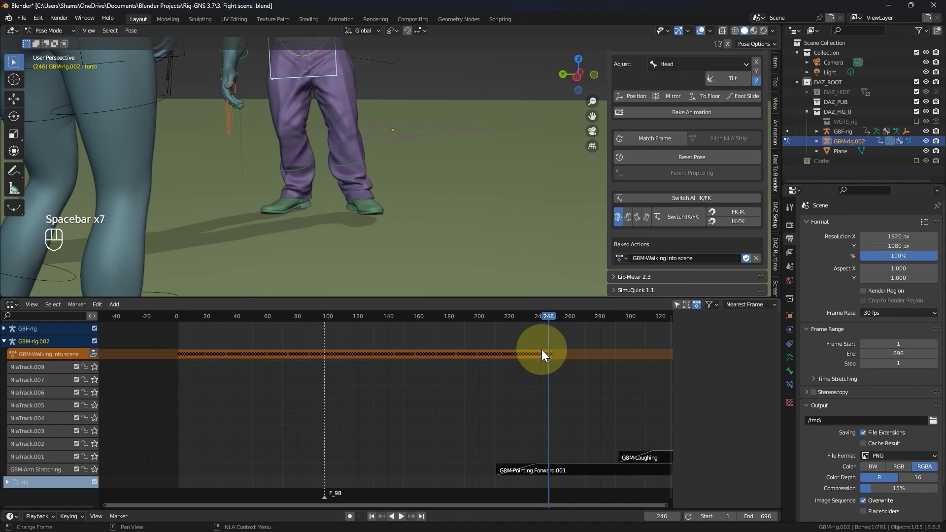
{"action": "key", "text": "m"}
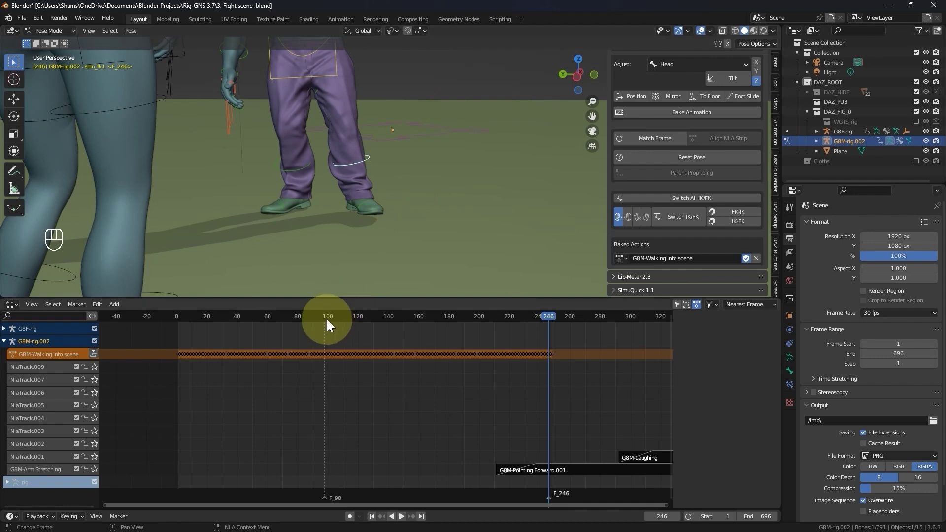
{"action": "left_click_drag", "start_coordinate": [331, 324], "coordinate": [549, 323]}
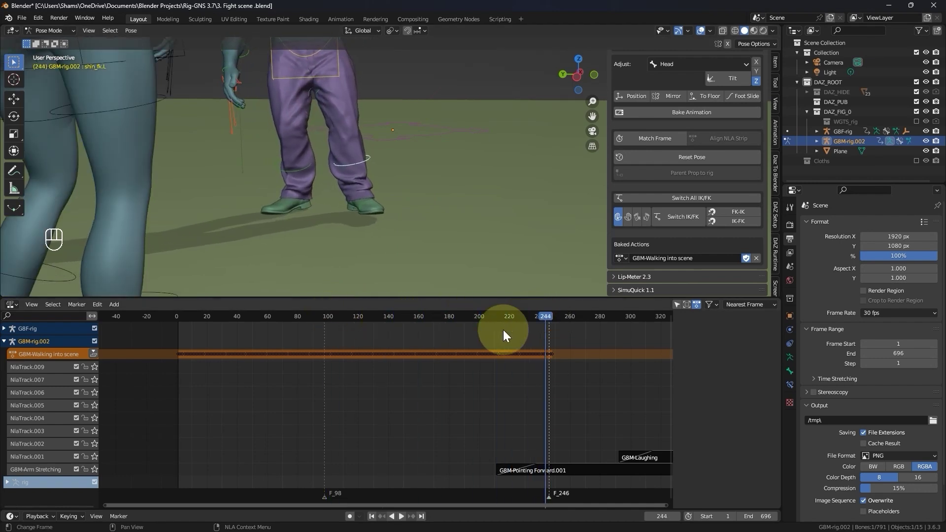
Change options in the AniMixa IK/FK panel with the rig in pose mode.
{"action": "left_click", "coordinate": [332, 238]}
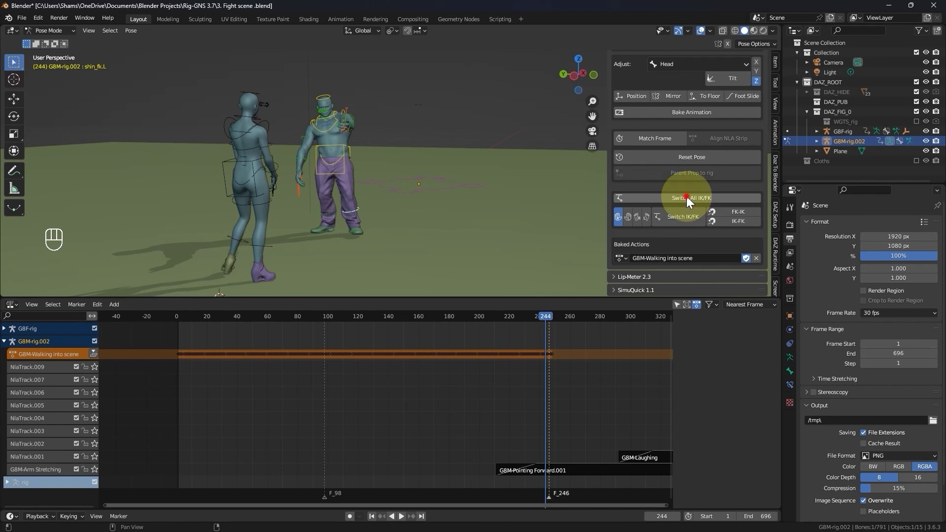
{"action": "left_click", "coordinate": [690, 201]}
{"action": "left_click", "coordinate": [690, 201]}
{"action": "left_click", "coordinate": [690, 201]}
{"action": "left_click", "coordinate": [690, 201]}
{"action": "left_click", "coordinate": [690, 201]}
{"action": "left_click", "coordinate": [690, 201]}
{"action": "left_click", "coordinate": [690, 200]}
{"action": "left_click", "coordinate": [690, 201]}
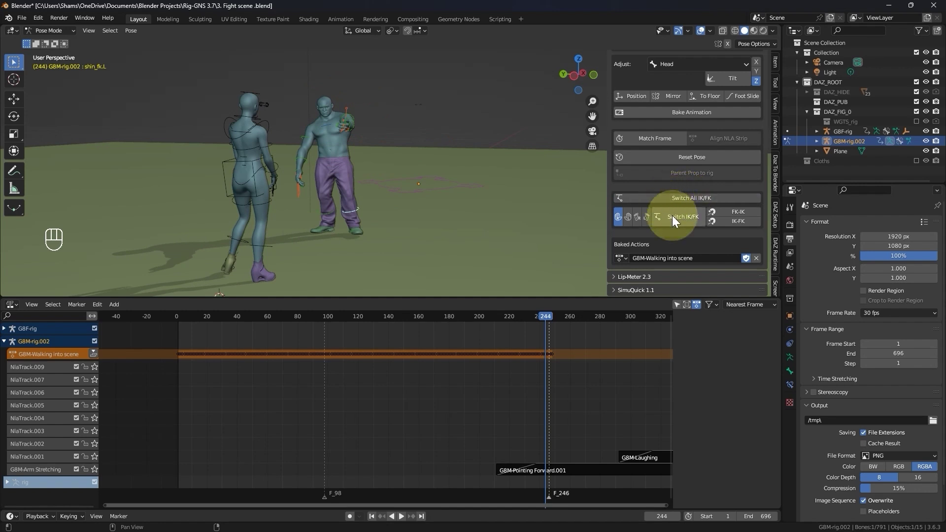
{"action": "left_click", "coordinate": [686, 219]}
{"action": "left_click", "coordinate": [686, 219]}
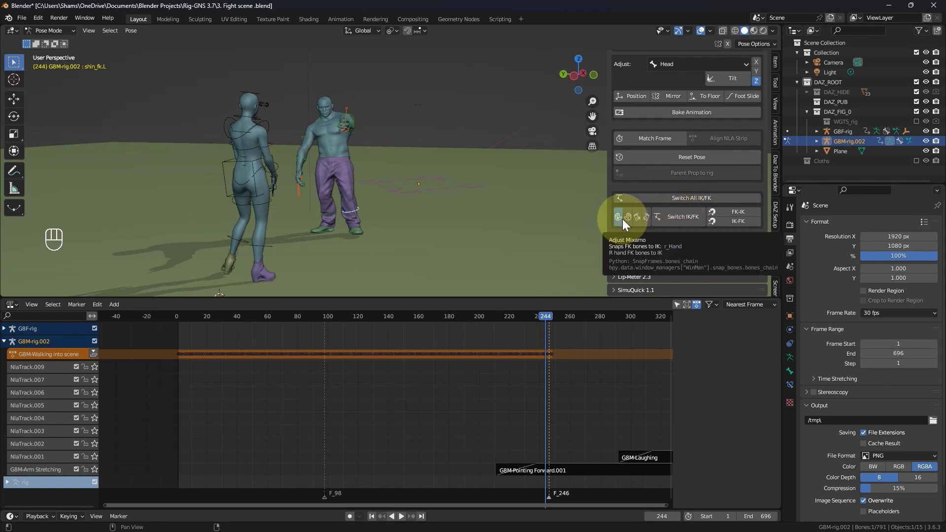
Make the leg the switched limb and toggle it between IK and FK control, ending on FK.
{"action": "left_click", "coordinate": [631, 223]}
{"action": "left_click", "coordinate": [638, 223]}
{"action": "left_click", "coordinate": [648, 224]}
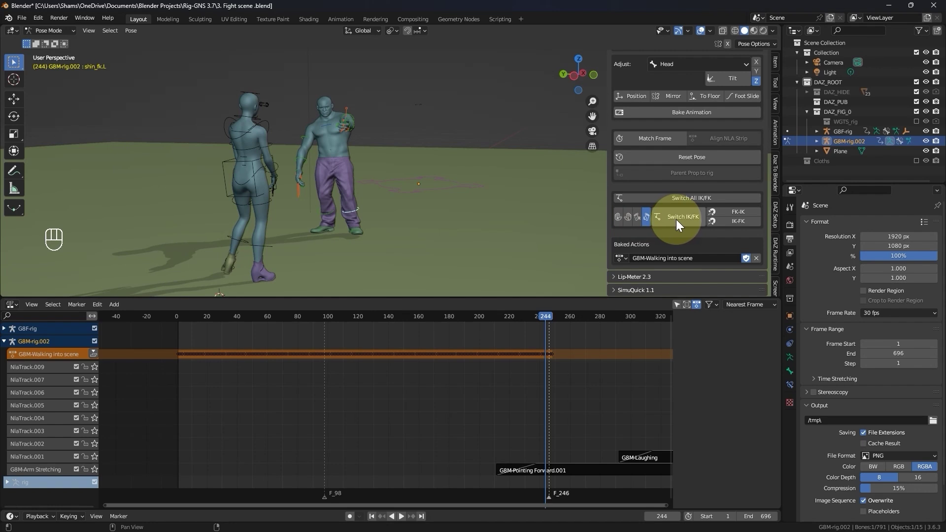
{"action": "left_click", "coordinate": [680, 224]}
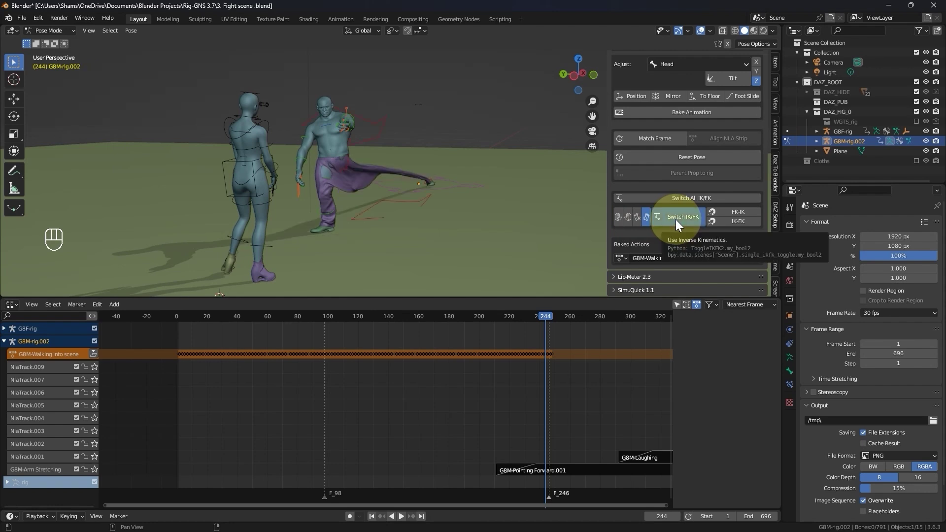
{"action": "left_click", "coordinate": [679, 224]}
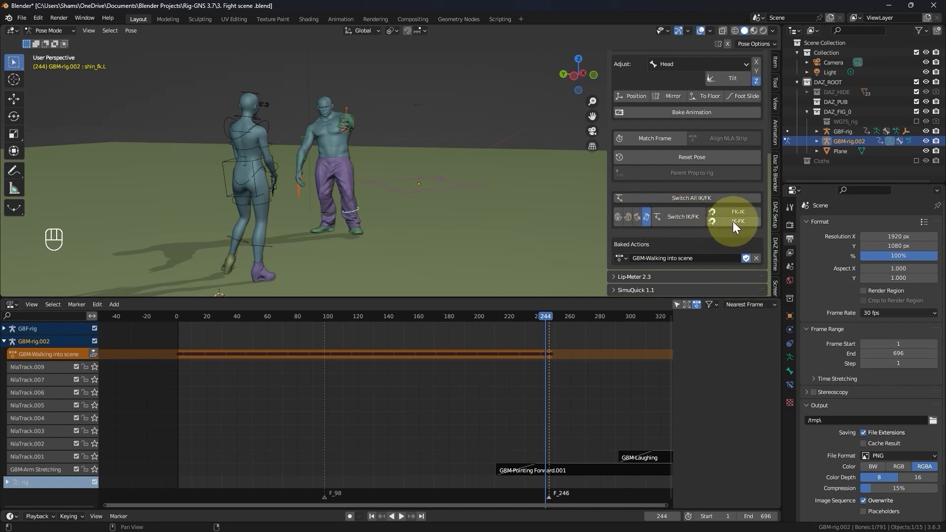
{"action": "left_click", "coordinate": [685, 223]}
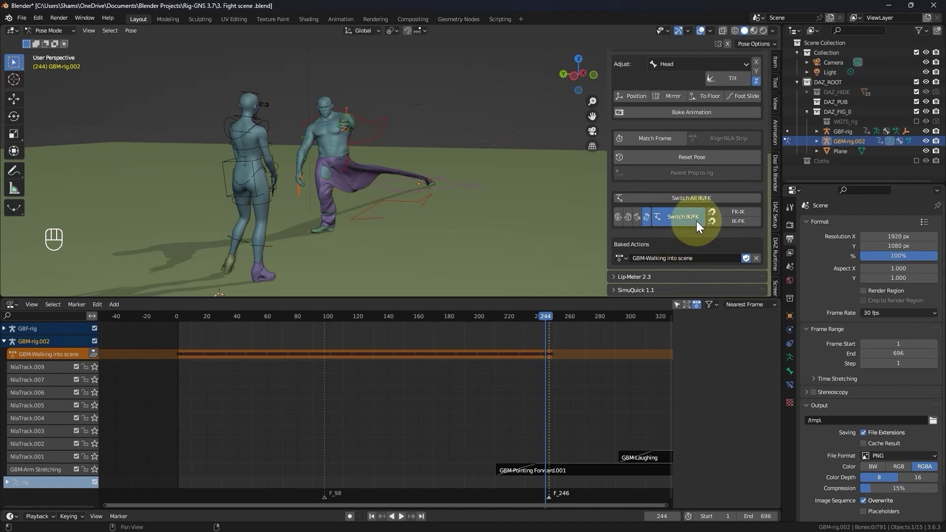
{"action": "left_click", "coordinate": [696, 222]}
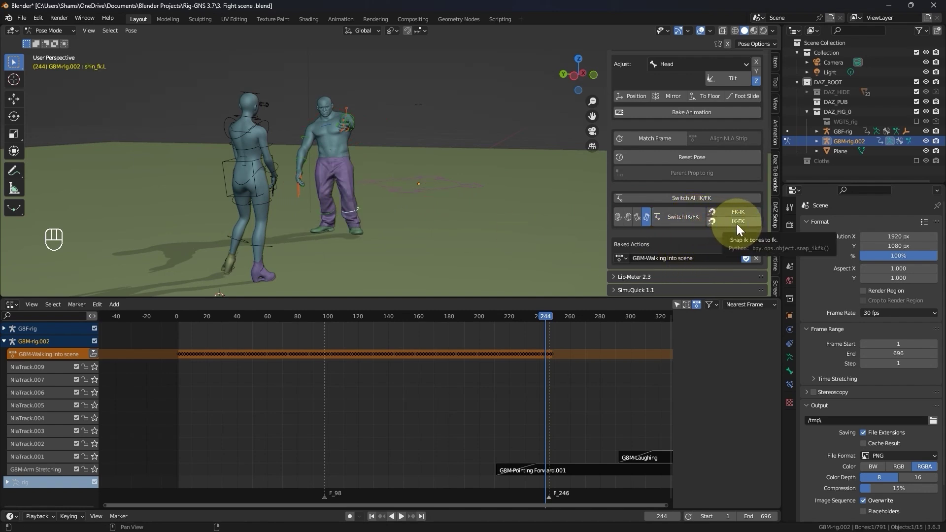
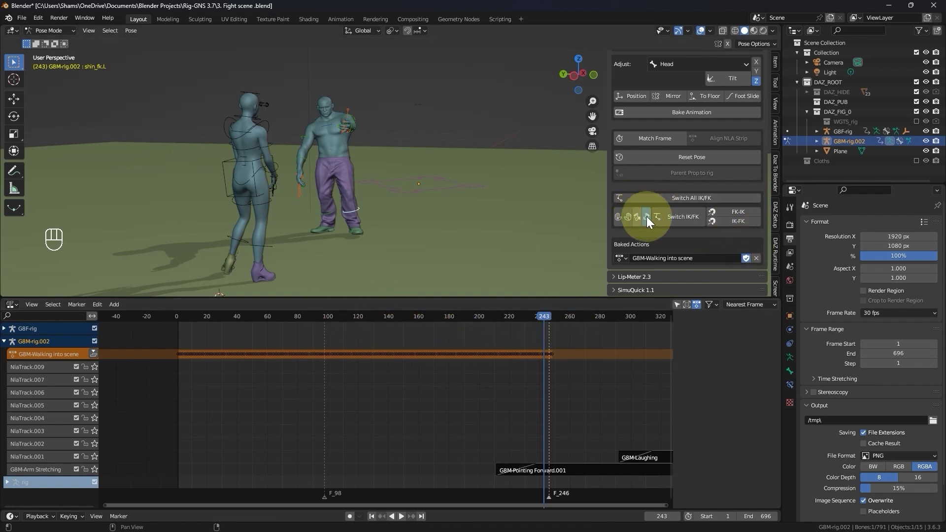
Toggle the leg between IK and FK again, leaving it on IK.
{"action": "left_click", "coordinate": [676, 223]}
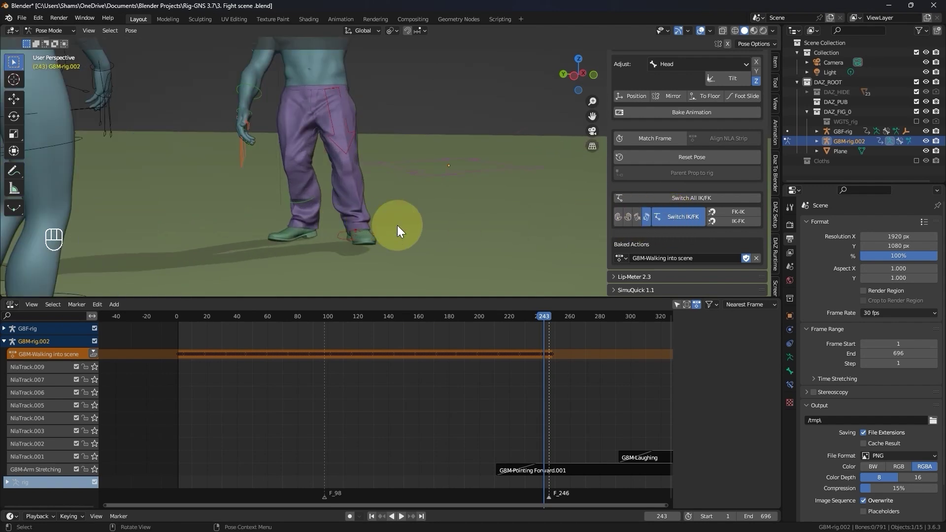
{"action": "left_click", "coordinate": [677, 222]}
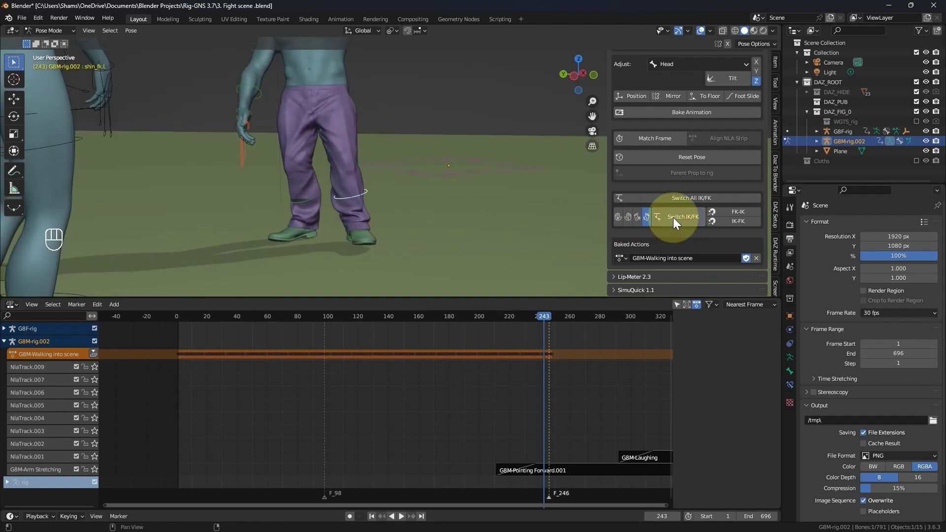
{"action": "left_click", "coordinate": [677, 222]}
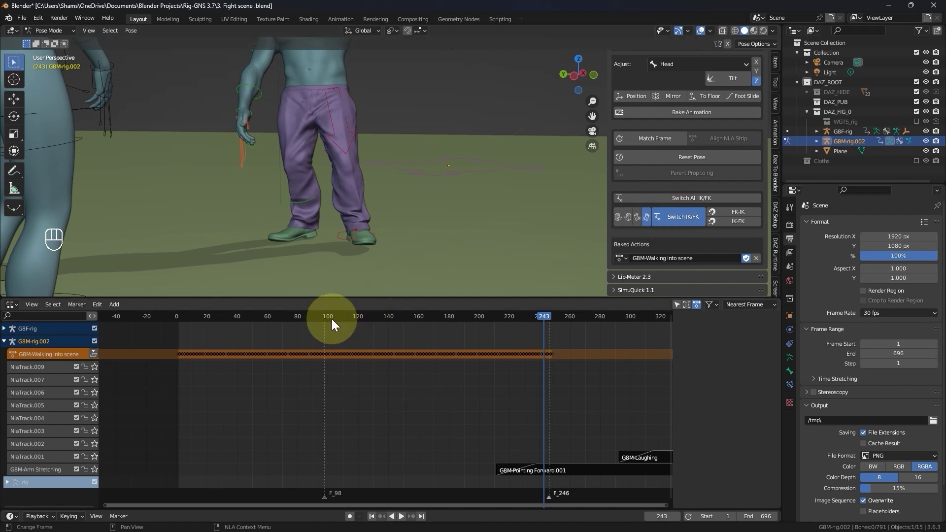
{"action": "left_click_drag", "start_coordinate": [331, 322], "coordinate": [369, 328]}
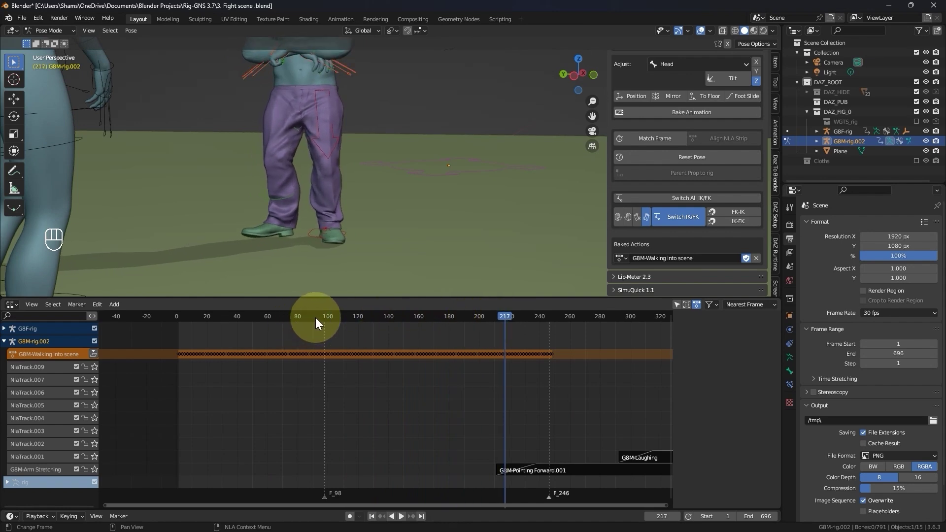
Scrub through the walk's later frames and settle at frame 100 near the F_98 marker.
{"action": "left_click", "coordinate": [318, 322]}
{"action": "left_click_drag", "start_coordinate": [302, 322], "coordinate": [566, 331]}
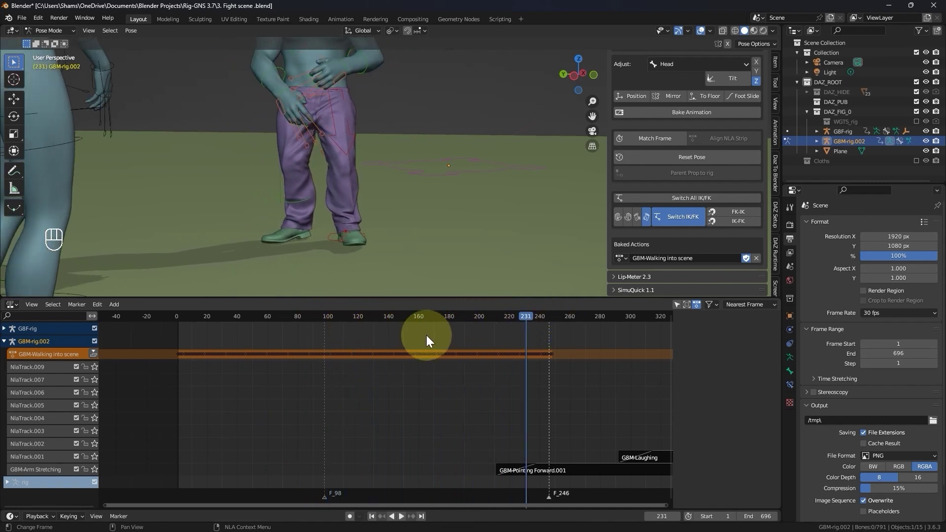
{"action": "middle_click", "coordinate": [334, 244]}
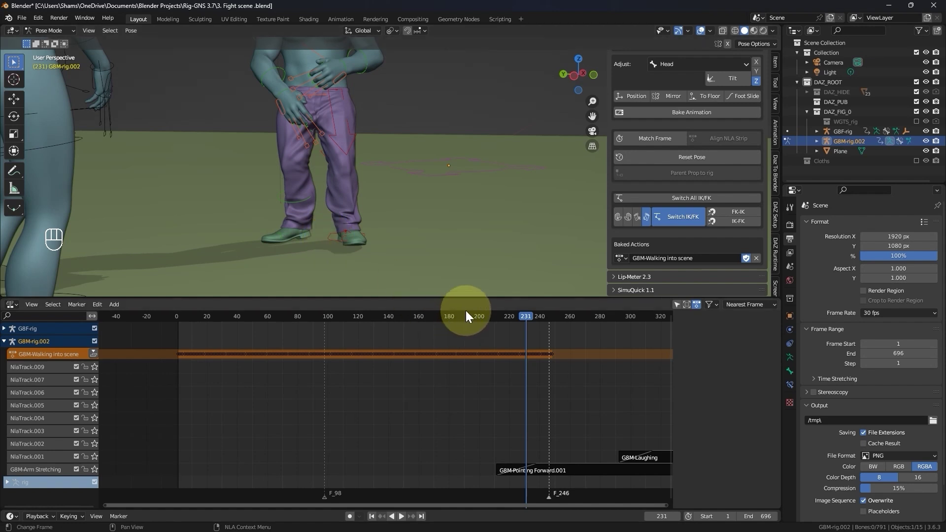
{"action": "middle_click", "coordinate": [331, 318]}
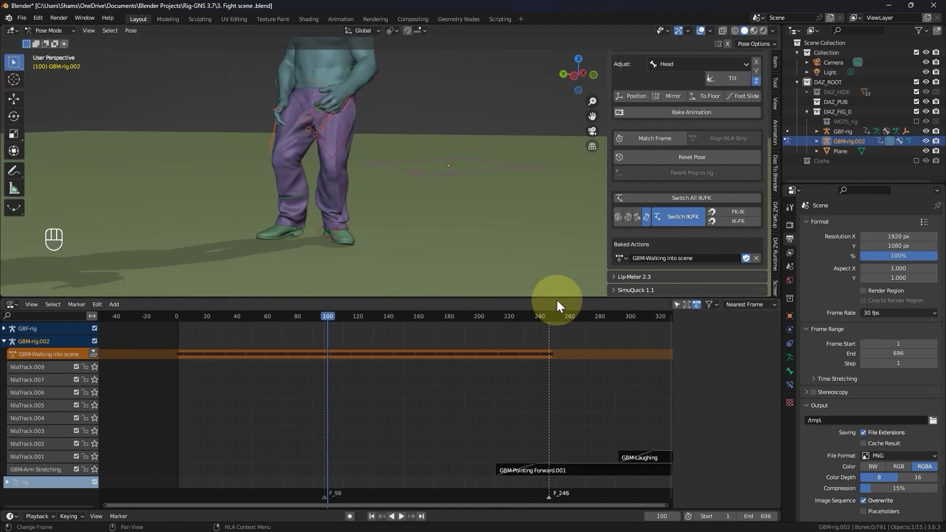
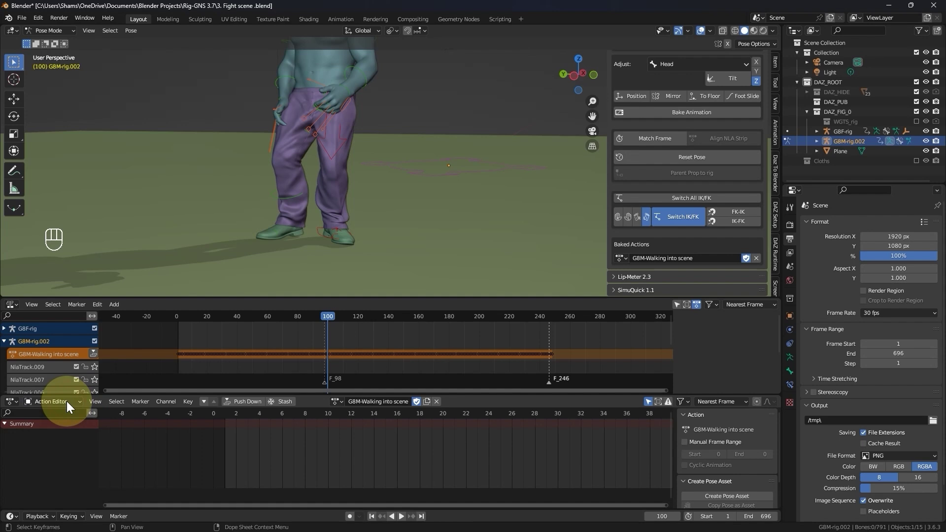
Split the animation area into two editors and select foot_ik.L to show its keyframe channels.
{"action": "left_click_drag", "start_coordinate": [71, 406], "coordinate": [56, 430]}
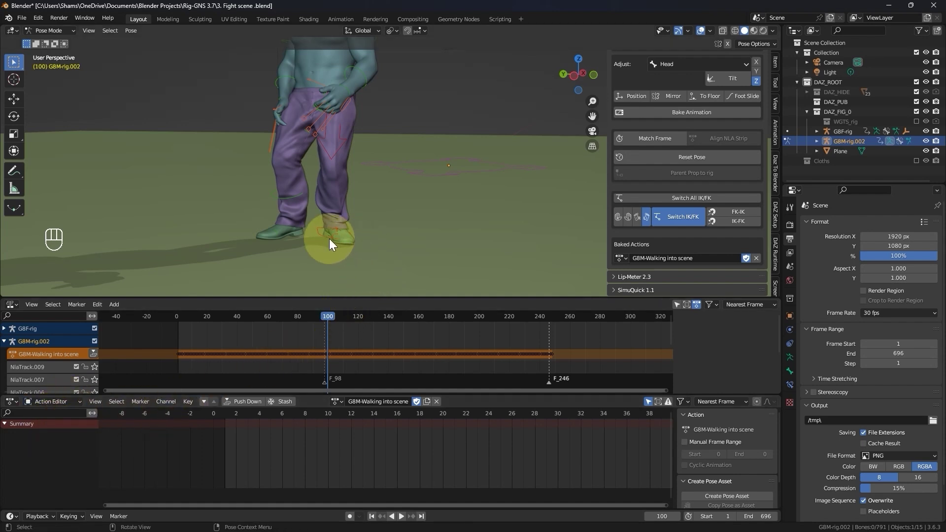
{"action": "key", "text": "space"}
{"action": "left_click_drag", "start_coordinate": [310, 244], "coordinate": [224, 239]}
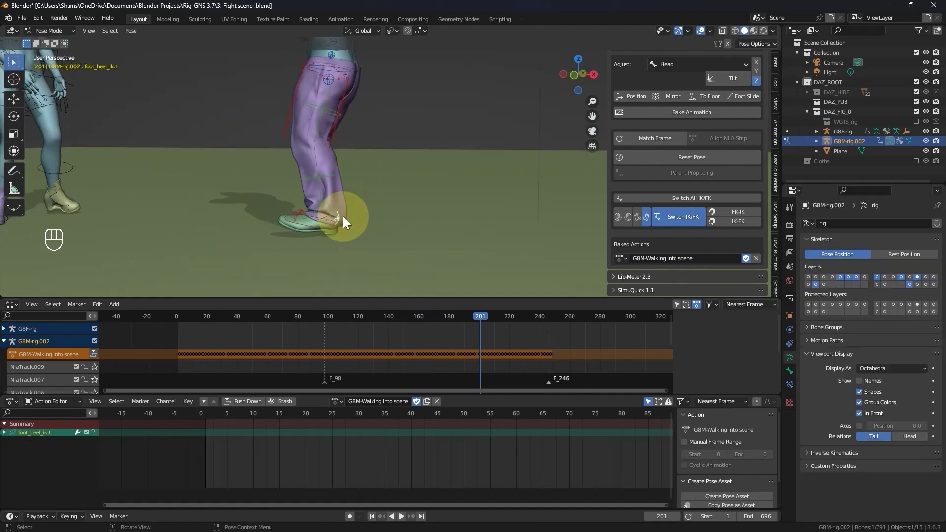
{"action": "left_click", "coordinate": [298, 221]}
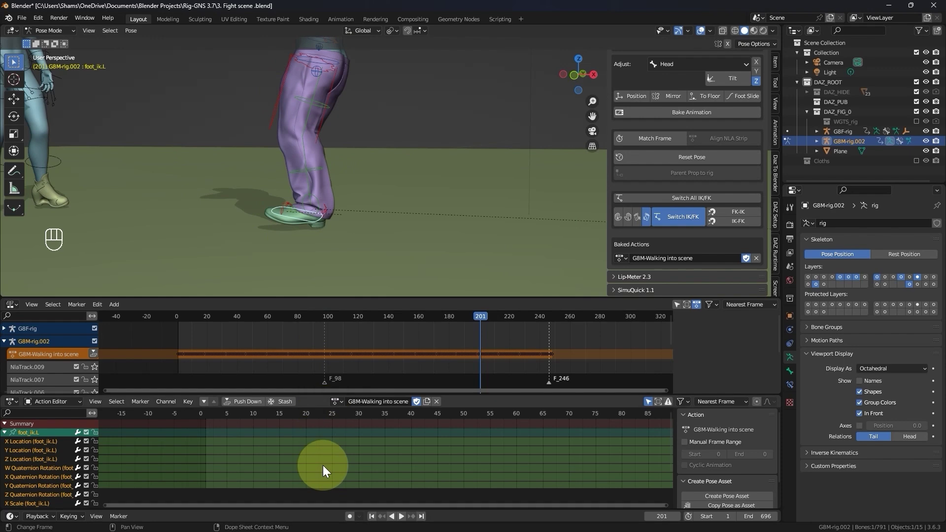
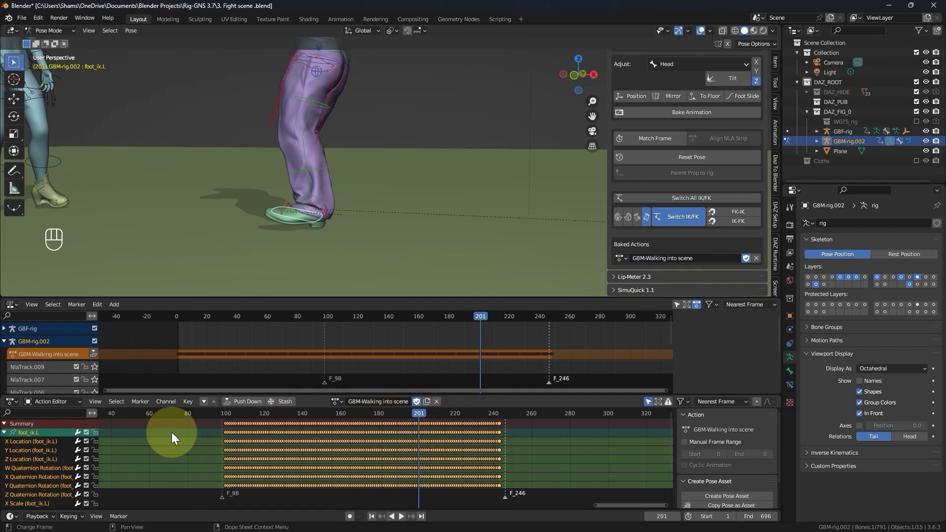
Frame all the left foot's keys, scrub back to frame 100 and select all its keyframes.
{"action": "left_click_drag", "start_coordinate": [246, 432], "coordinate": [212, 427]}
{"action": "left_click_drag", "start_coordinate": [369, 441], "coordinate": [266, 443]}
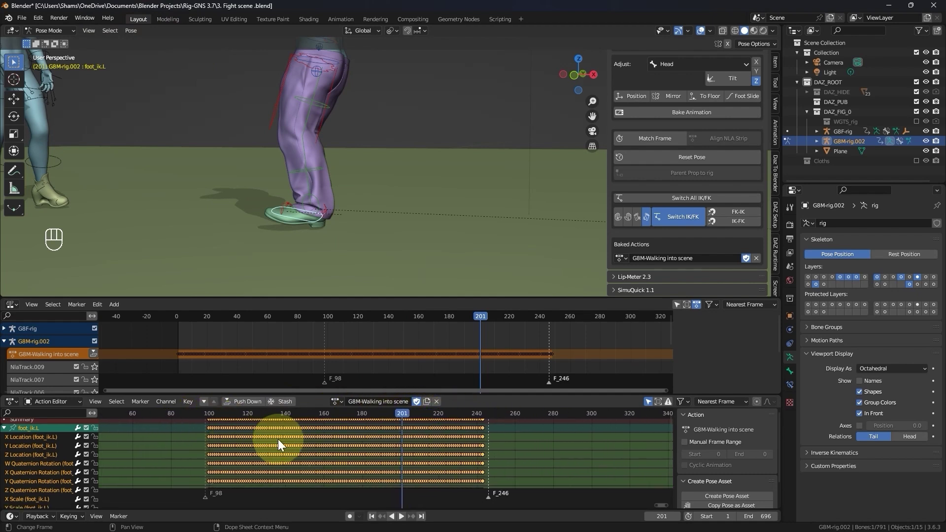
{"action": "left_click_drag", "start_coordinate": [296, 486], "coordinate": [219, 479]}
{"action": "left_click", "coordinate": [5, 433]}
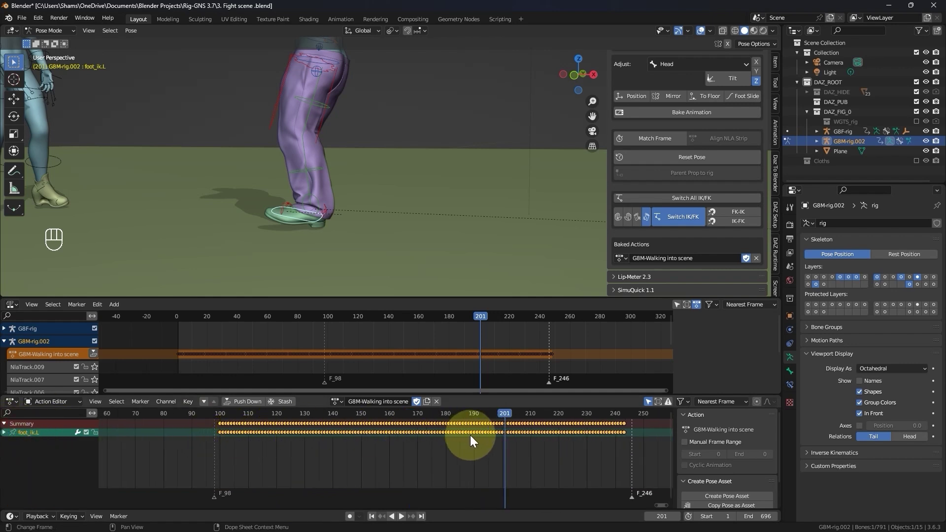
{"action": "left_click_drag", "start_coordinate": [182, 418], "coordinate": [411, 229]}
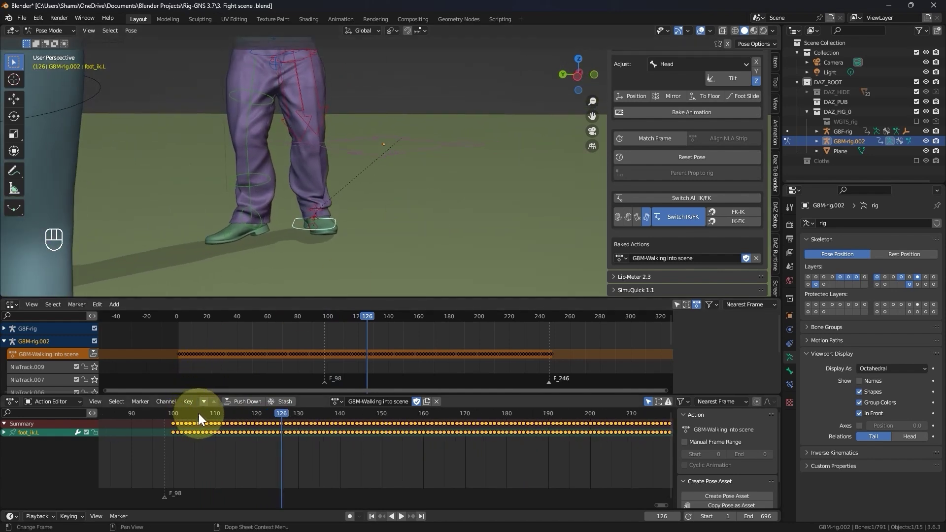
{"action": "left_click_drag", "start_coordinate": [166, 418], "coordinate": [76, 428]}
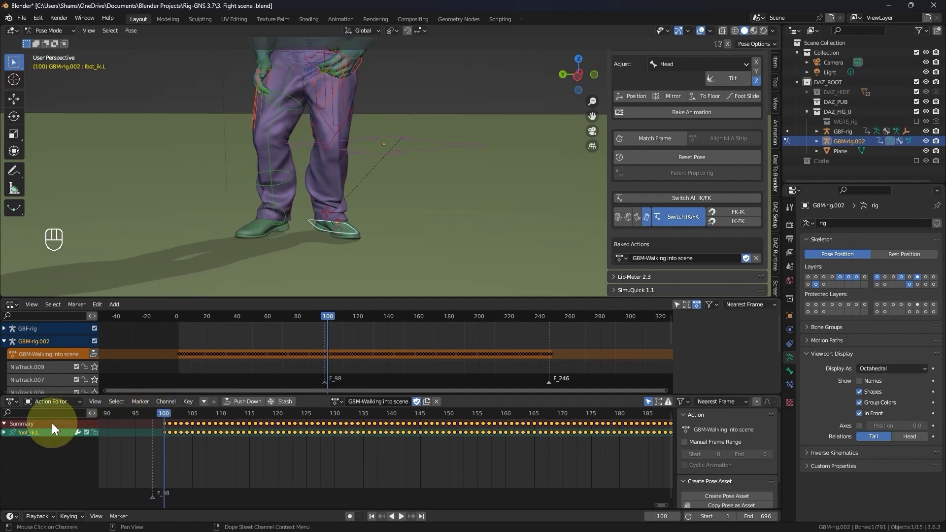
{"action": "left_click", "coordinate": [7, 435]}
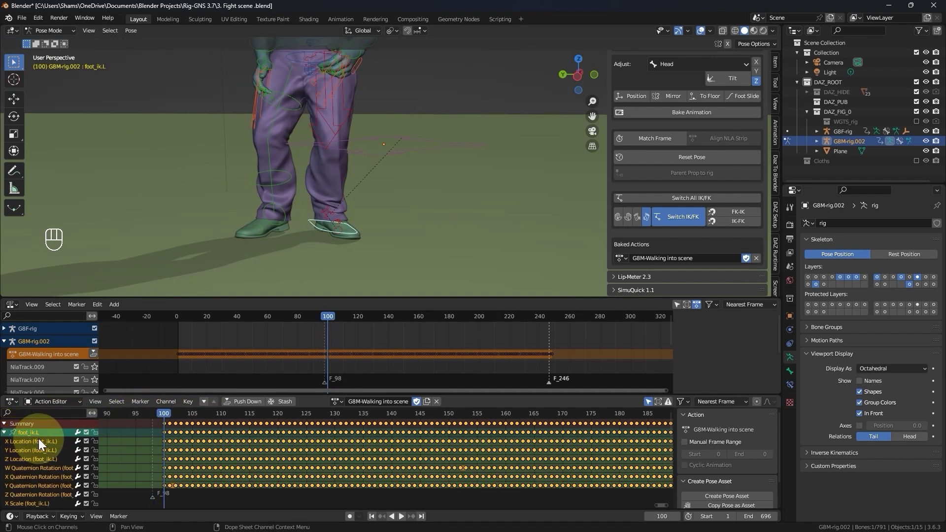
Box-select and delete foot_ik.L location keys from frame 99, then play to watch the foot.
{"action": "left_click_drag", "start_coordinate": [173, 418], "coordinate": [175, 454]}
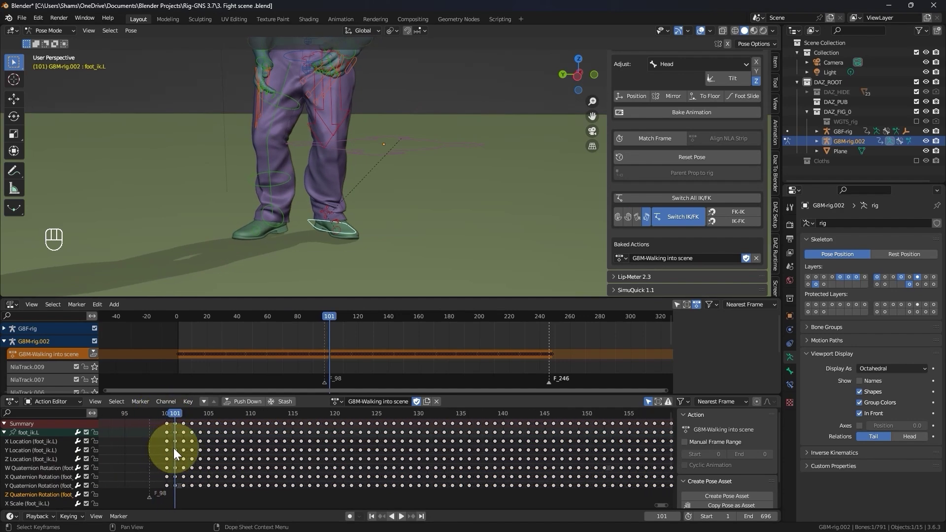
{"action": "left_click", "coordinate": [177, 462]}
{"action": "key", "text": "b"}
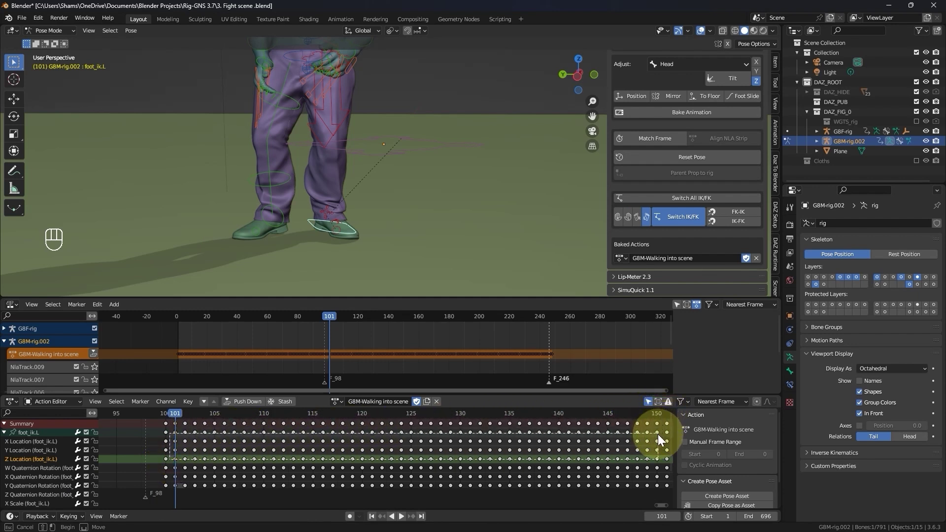
{"action": "key", "text": "Delete"}
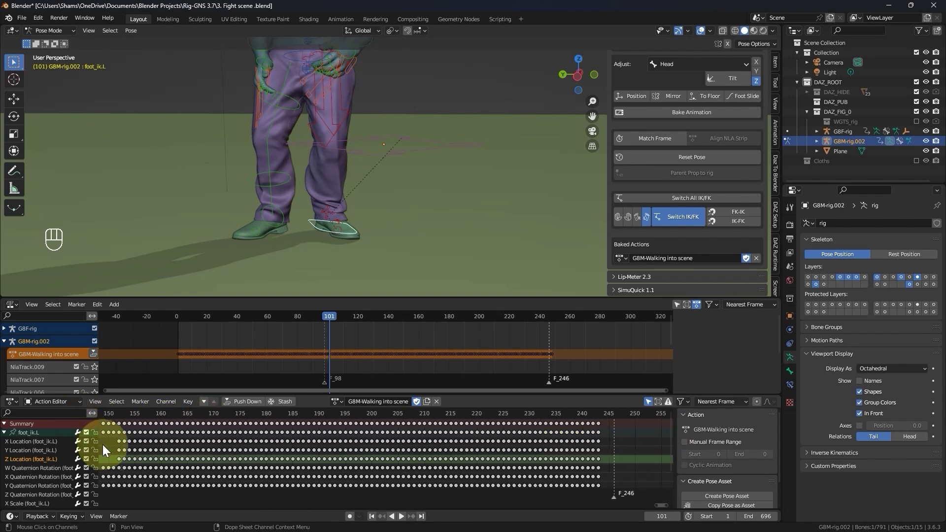
{"action": "key", "text": "b"}
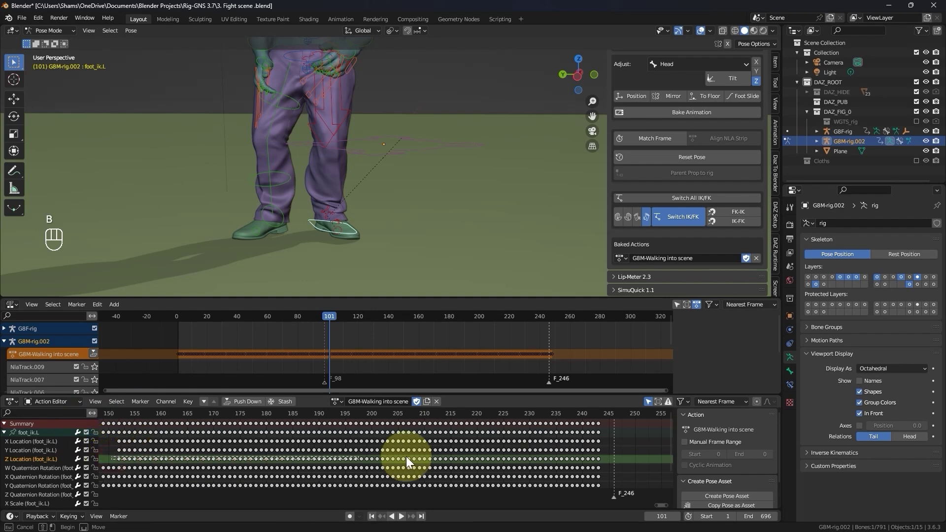
{"action": "key", "text": "Delete"}
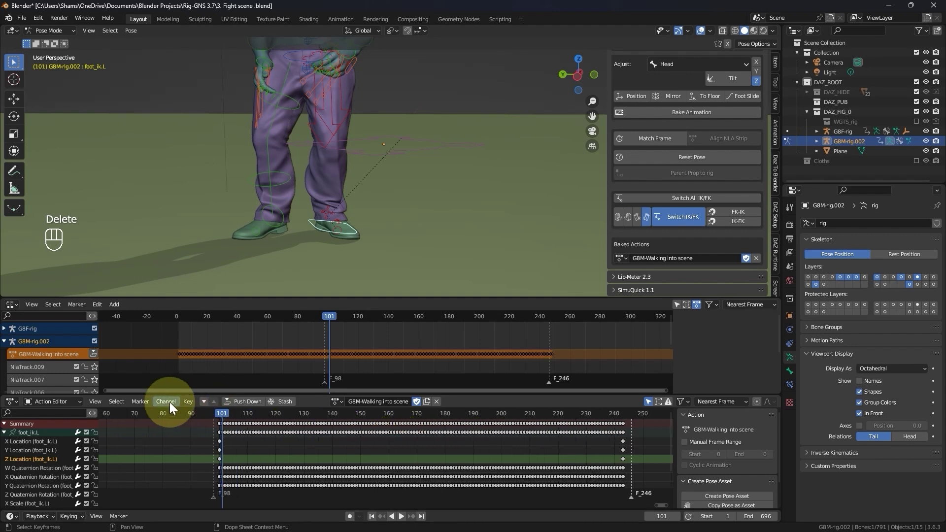
{"action": "key", "text": "space"}
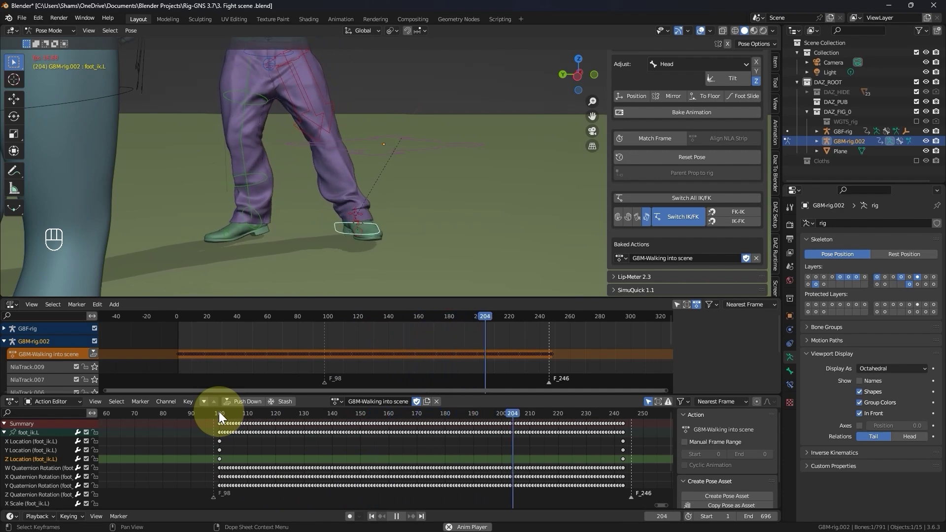
{"action": "key", "text": "space"}
{"action": "key", "text": "space"}
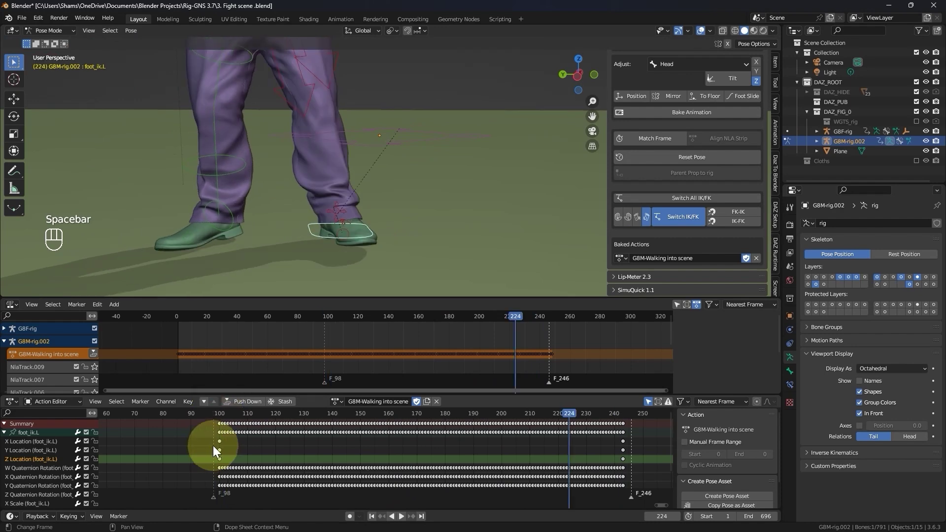
At frame 224 select the foot's location channel keys, move them, and replay to check sliding.
{"action": "left_click_drag", "start_coordinate": [216, 450], "coordinate": [228, 466]}
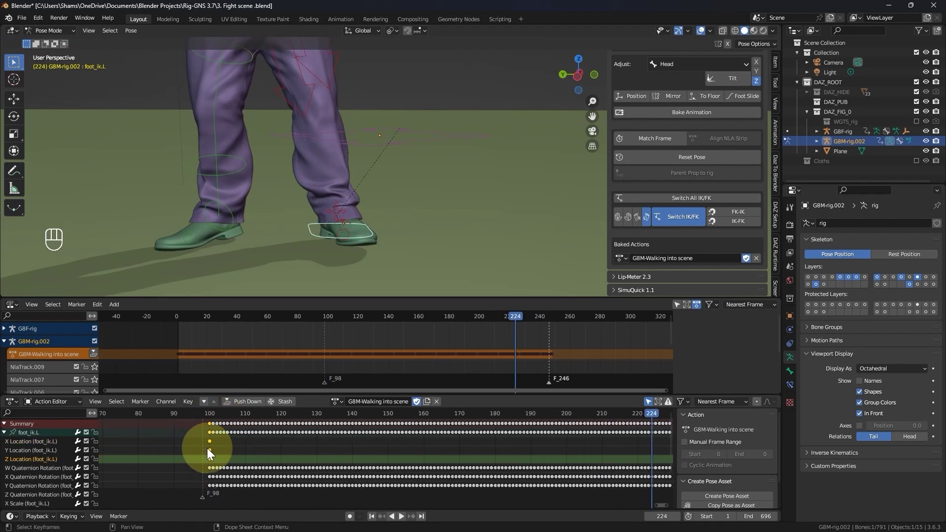
{"action": "key", "text": "shift+d"}
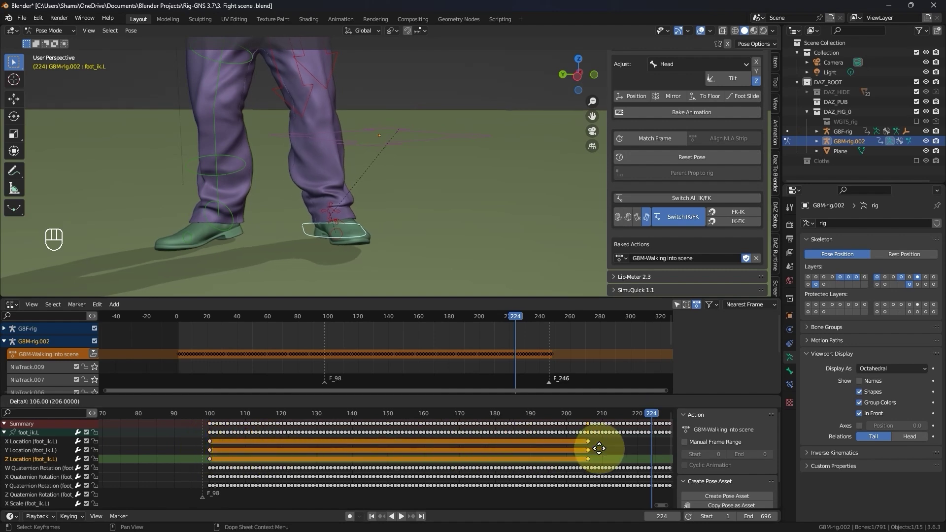
{"action": "left_click_drag", "start_coordinate": [502, 457], "coordinate": [379, 448]}
{"action": "key", "text": "g"}
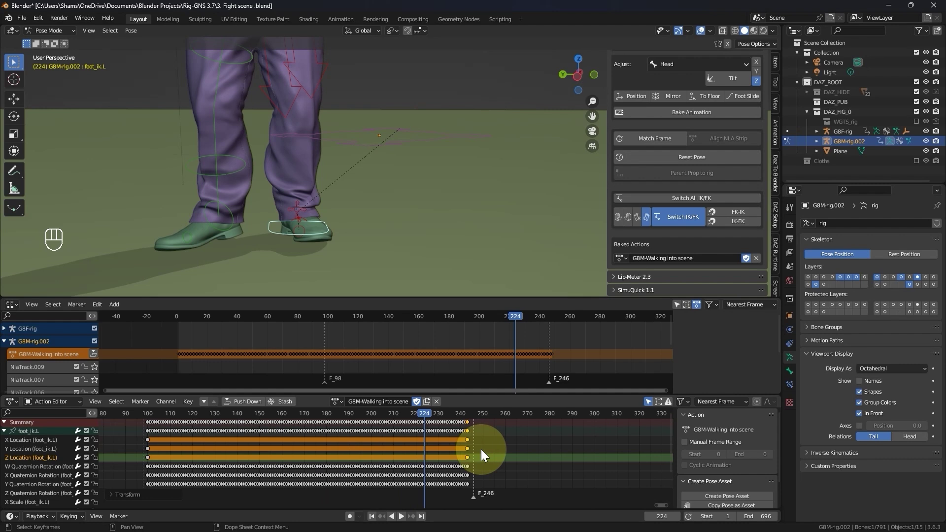
{"action": "left_click", "coordinate": [149, 410]}
{"action": "key", "text": "space"}
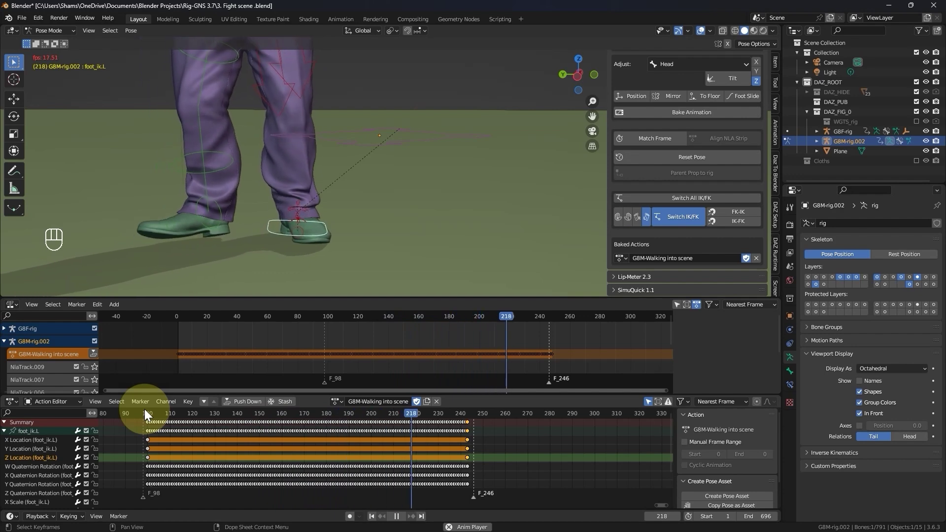
{"action": "key", "text": "space"}
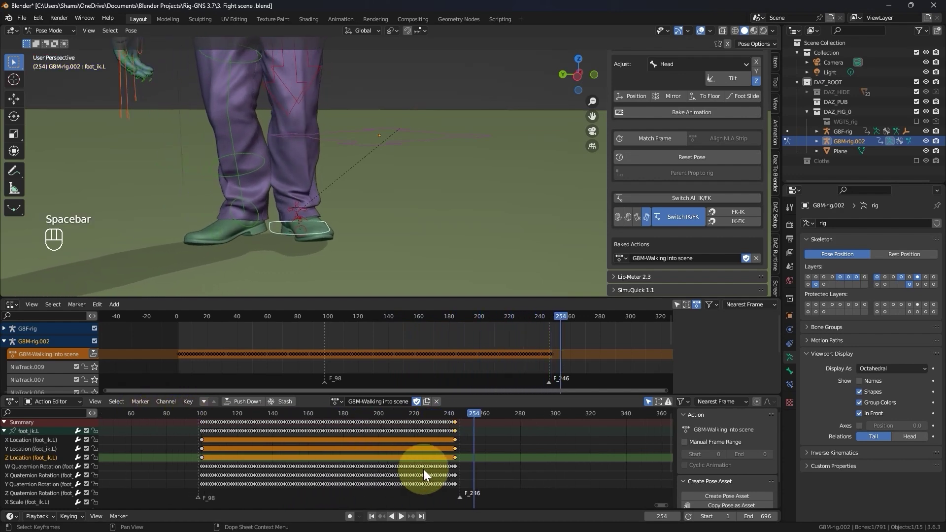
Replay the walk past the F_246 marker from several angles, stopping at frame 240.
{"action": "left_click_drag", "start_coordinate": [268, 254], "coordinate": [245, 253]}
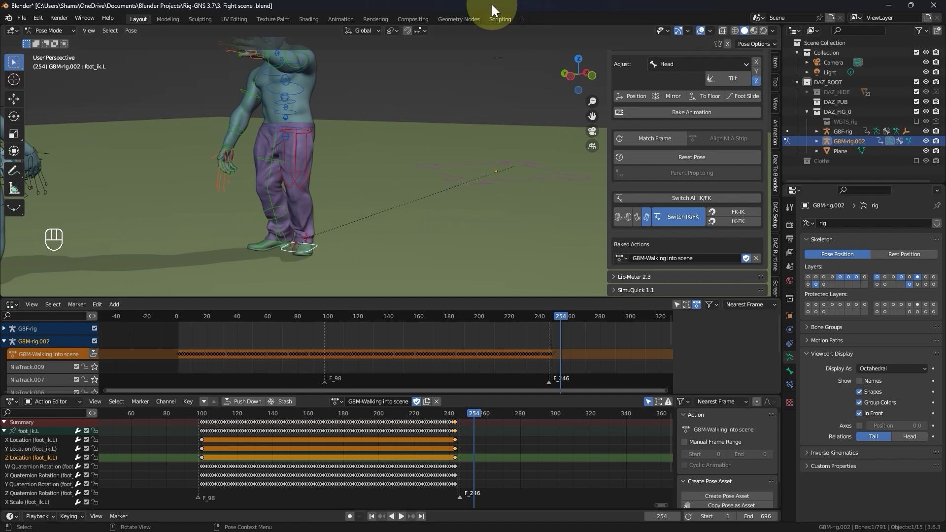
{"action": "left_click", "coordinate": [702, 35]}
{"action": "left_click", "coordinate": [198, 413]}
{"action": "key", "text": "space"}
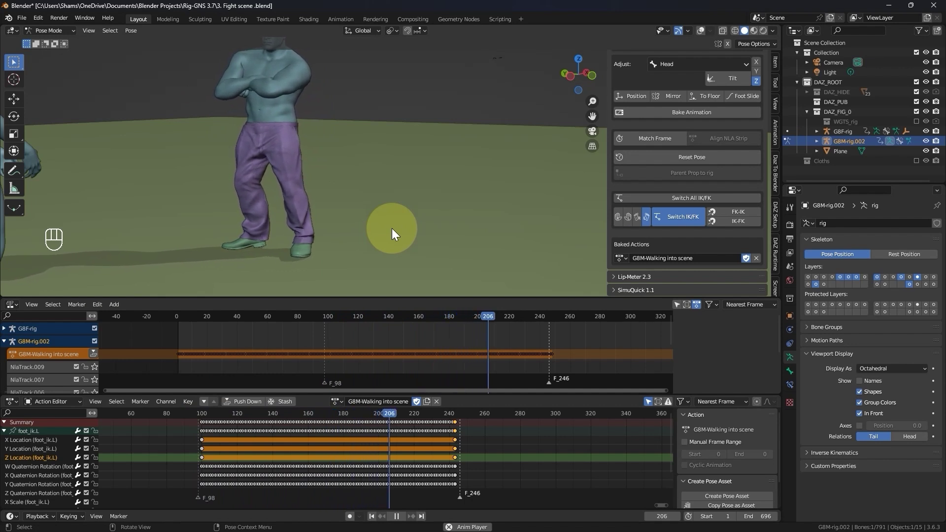
{"action": "key", "text": "space"}
{"action": "left_click_drag", "start_coordinate": [314, 218], "coordinate": [271, 224]}
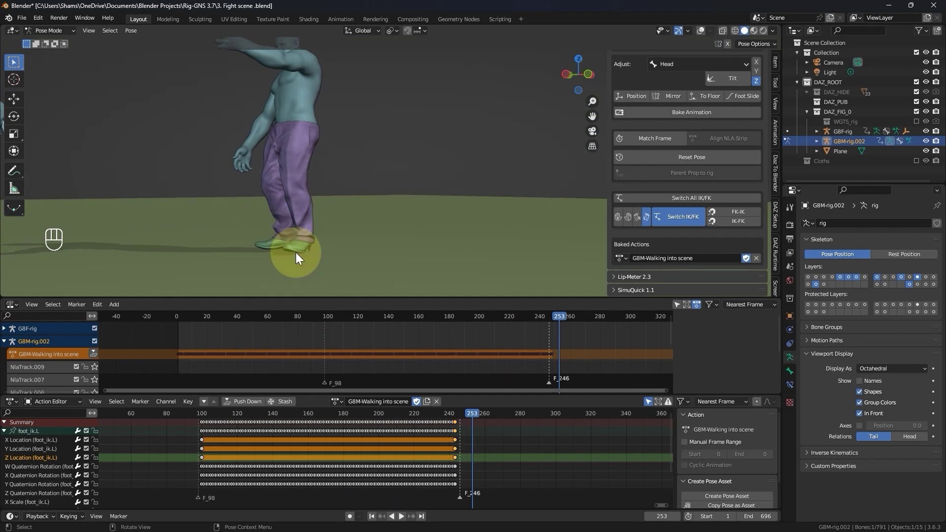
{"action": "key", "text": "space"}
{"action": "left_click_drag", "start_coordinate": [317, 248], "coordinate": [367, 254]}
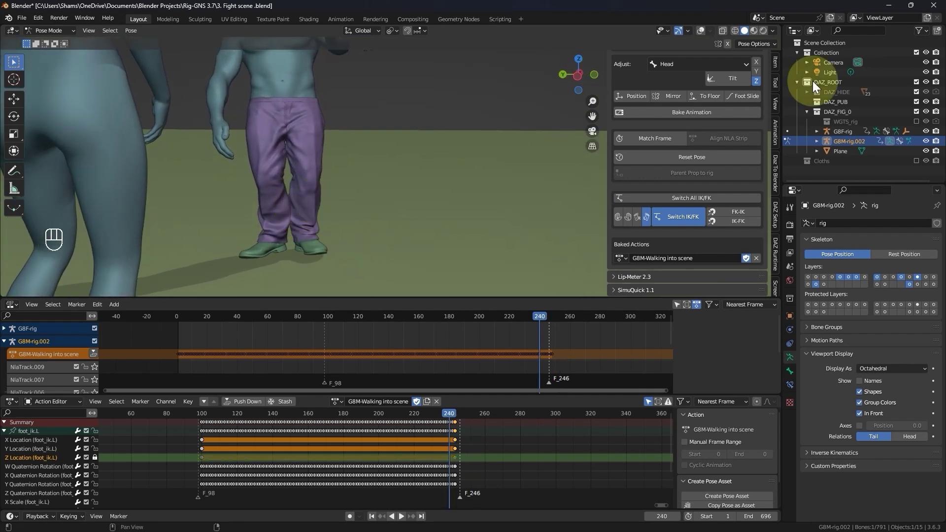
Target the right leg in the Rig-GNS panel and snap it from IK to FK across frames 100–248.
{"action": "left_click", "coordinate": [701, 36]}
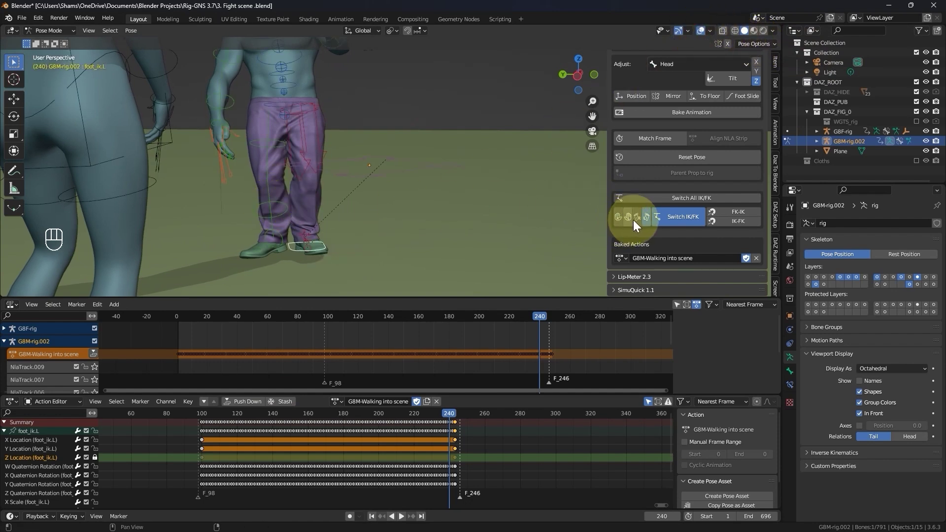
{"action": "left_click", "coordinate": [638, 223]}
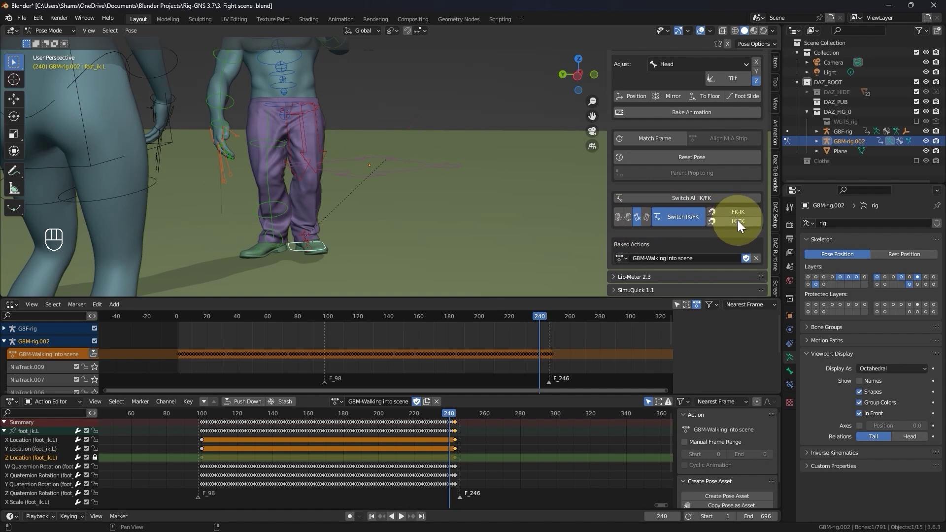
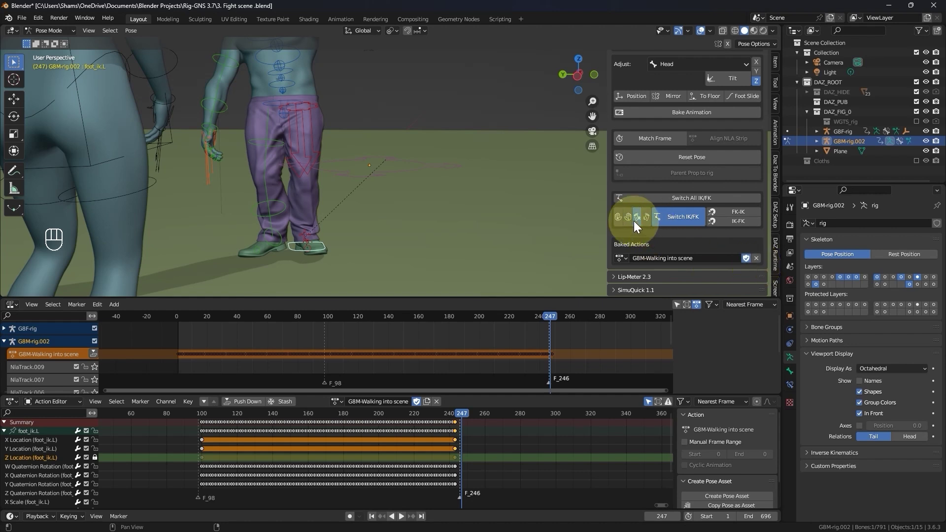
{"action": "left_click", "coordinate": [672, 225]}
{"action": "left_click", "coordinate": [672, 225]}
{"action": "left_click", "coordinate": [672, 225]}
{"action": "left_click", "coordinate": [672, 224]}
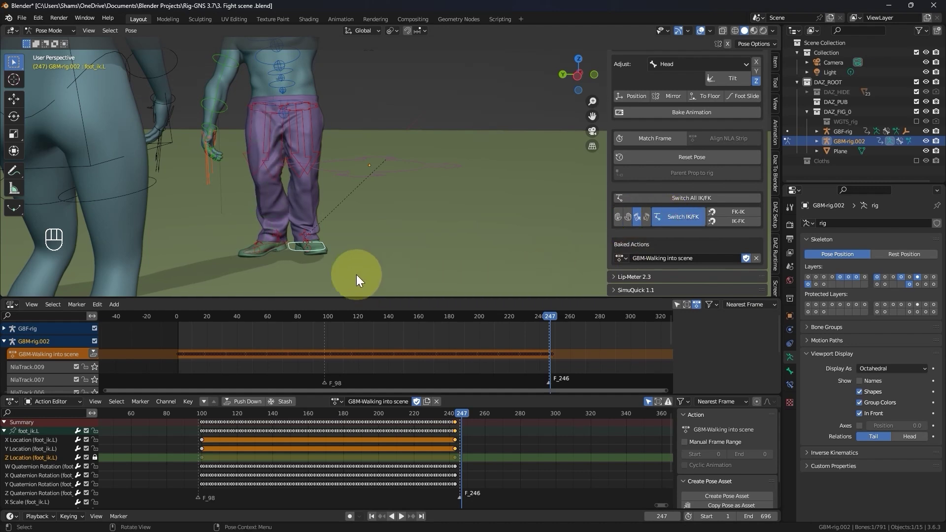
Select the right foot IK control and its keyframe channels, framing the Dope Sheet around frame 100.
{"action": "left_click", "coordinate": [275, 252]}
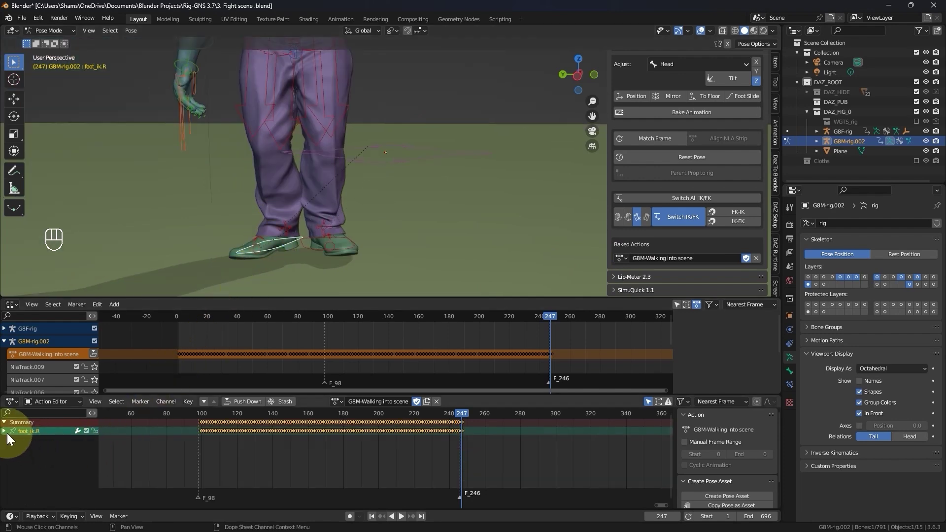
{"action": "left_click", "coordinate": [8, 436]}
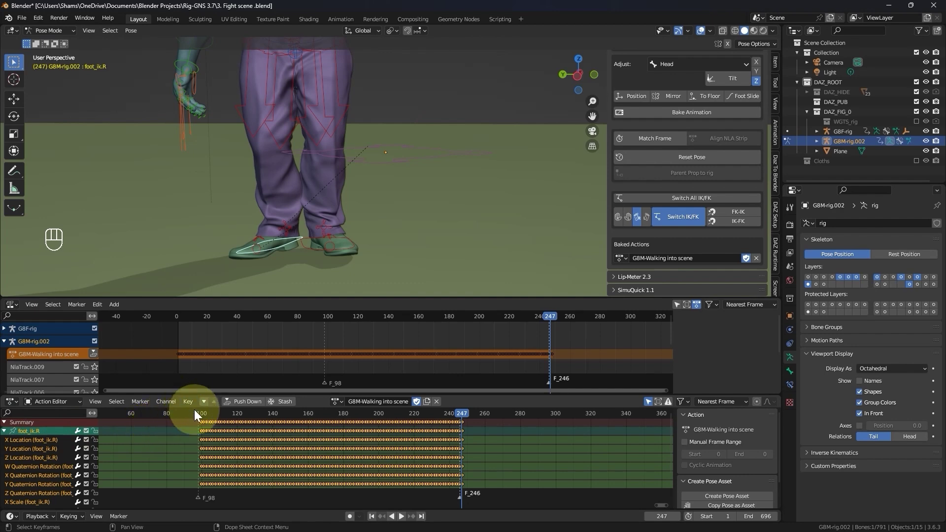
{"action": "left_click", "coordinate": [207, 419]}
{"action": "left_click_drag", "start_coordinate": [208, 417], "coordinate": [316, 450]}
{"action": "middle_click", "coordinate": [178, 462]}
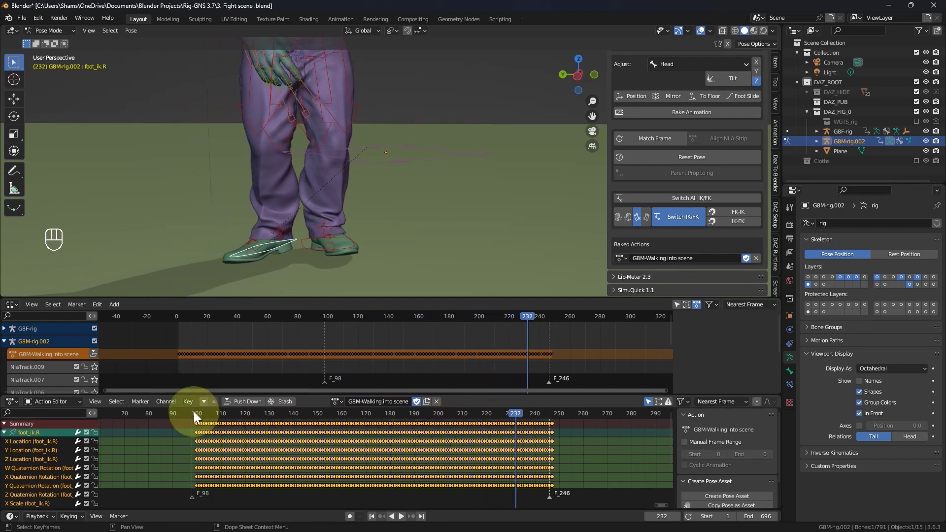
{"action": "double_click", "coordinate": [197, 416]}
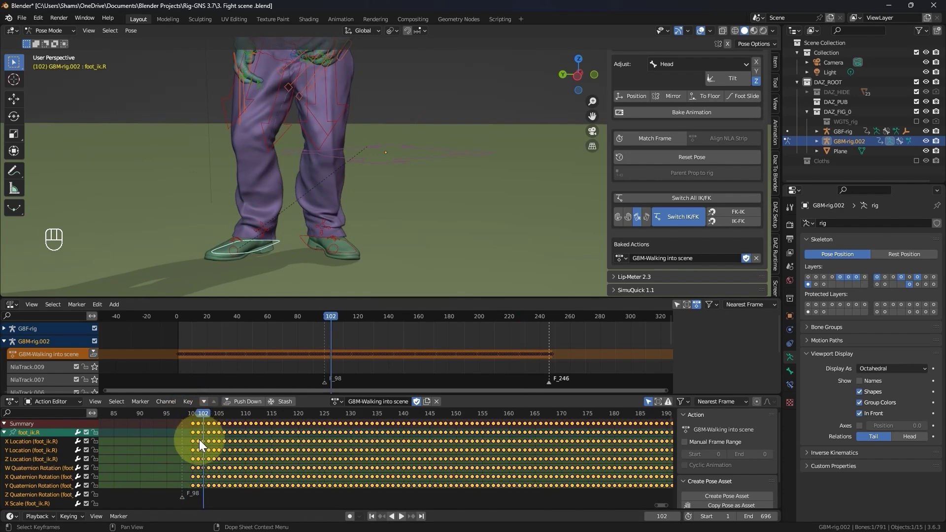
{"action": "left_click", "coordinate": [202, 455]}
Box-select the unwanted foot_ik.R location keyframes and delete them from the walk action.
{"action": "key", "text": "b"}
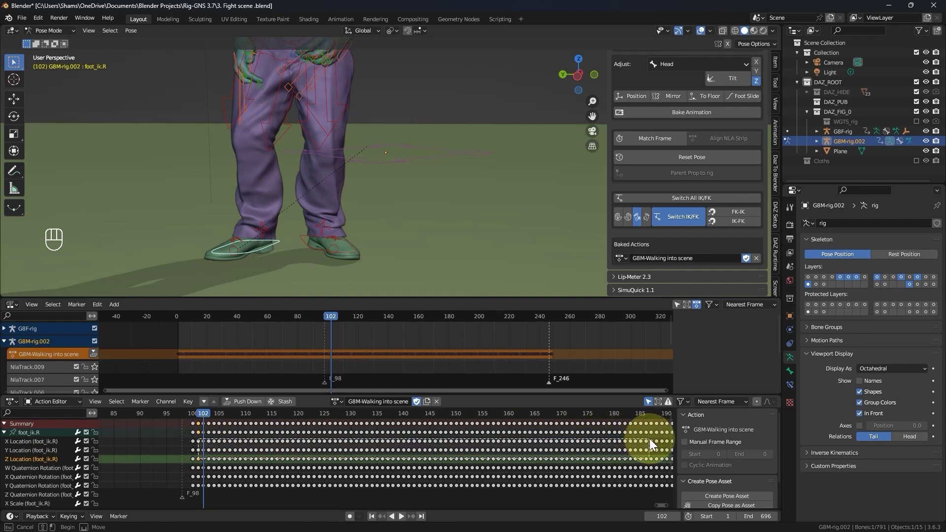
{"action": "key", "text": "x"}
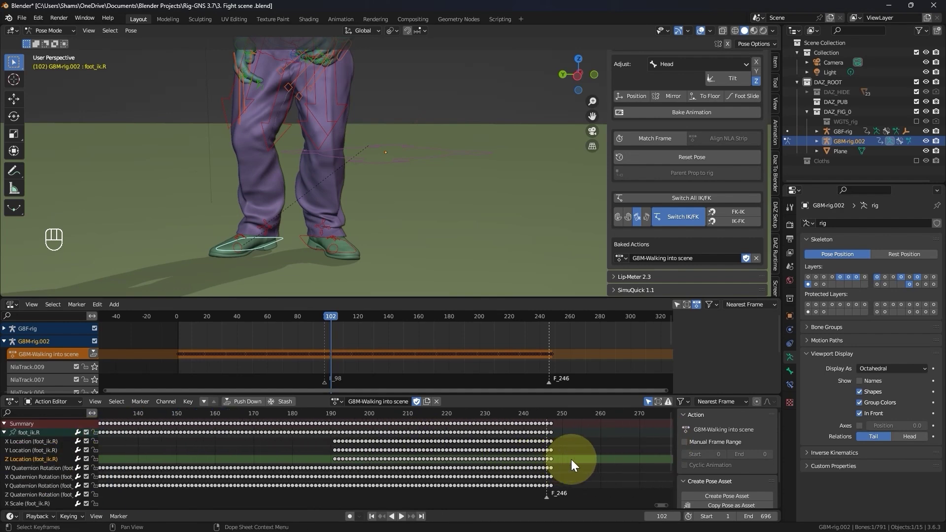
{"action": "key", "text": "b"}
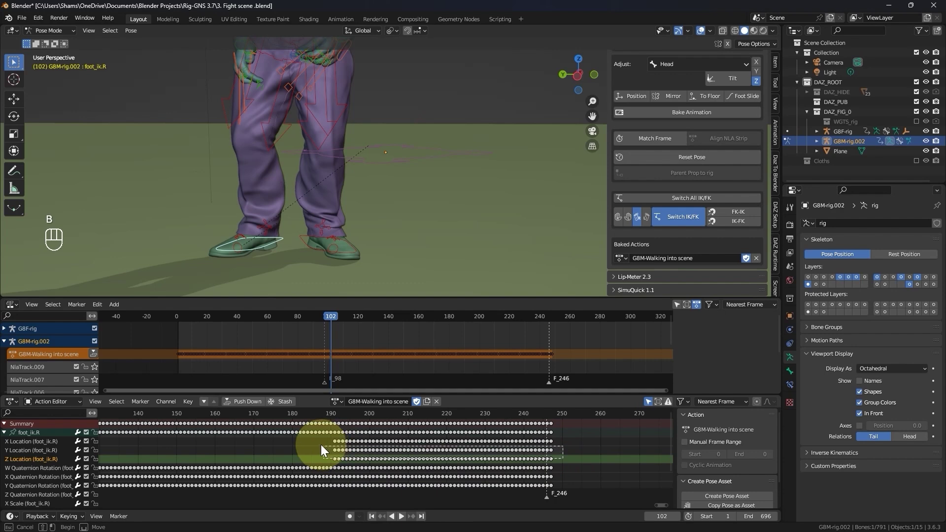
{"action": "key", "text": "Delete"}
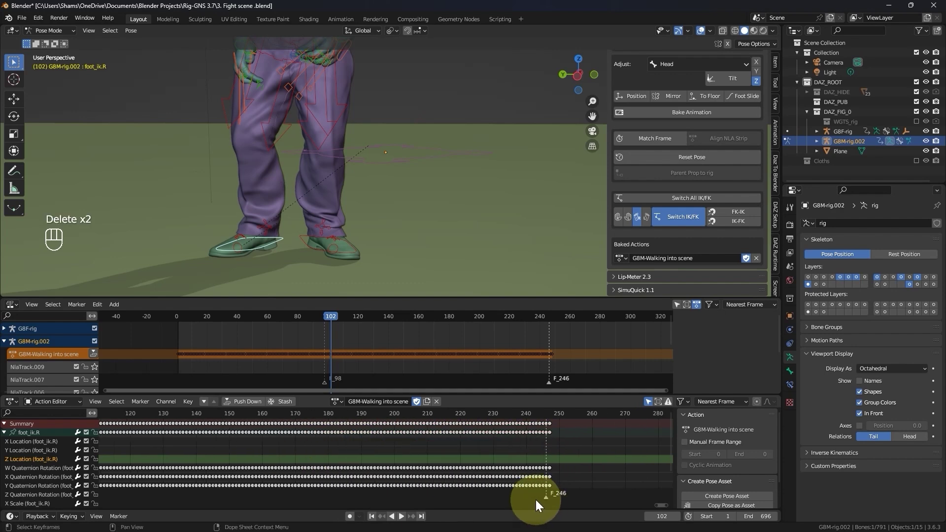
{"action": "left_click", "coordinate": [175, 445]}
{"action": "left_click", "coordinate": [176, 454]}
{"action": "left_click", "coordinate": [177, 465]}
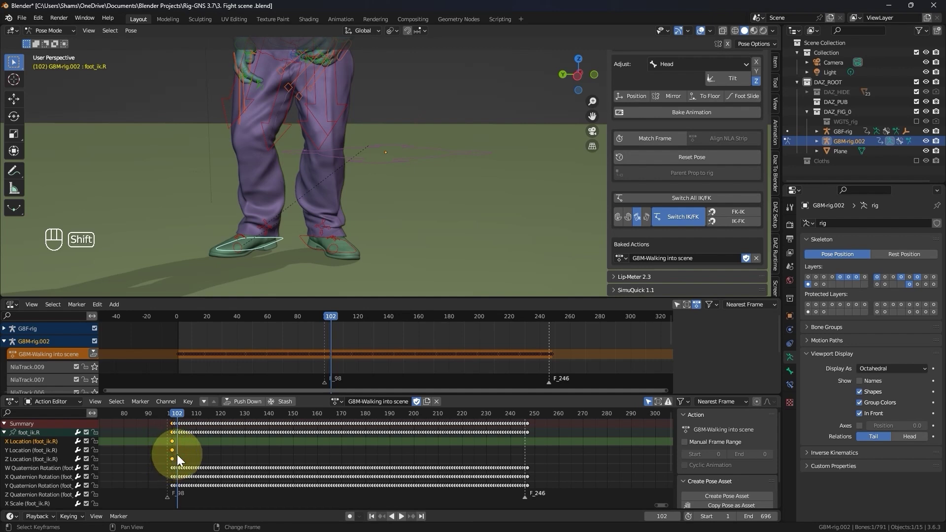
{"action": "key", "text": "shift+d"}
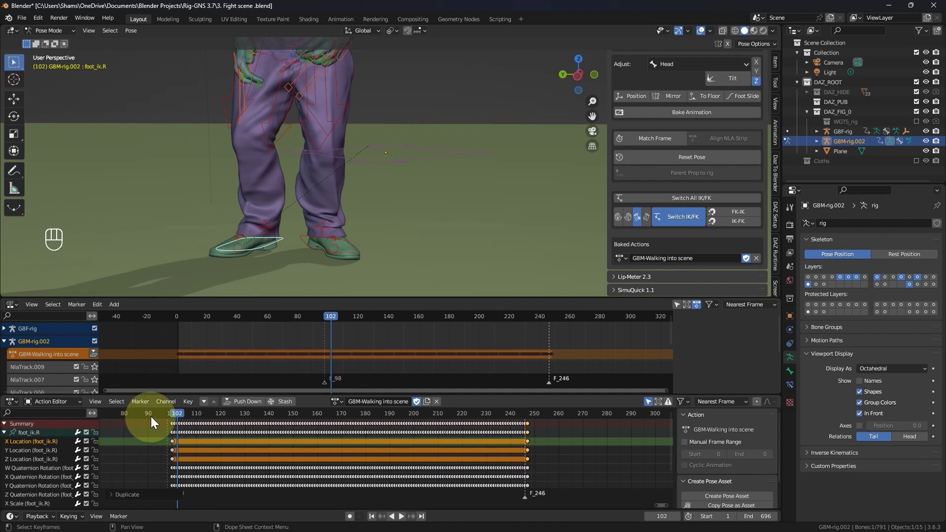
Play the walk from frame 100 to check the right foot's motion, then stop playback.
{"action": "left_click", "coordinate": [158, 416]}
{"action": "key", "text": "space"}
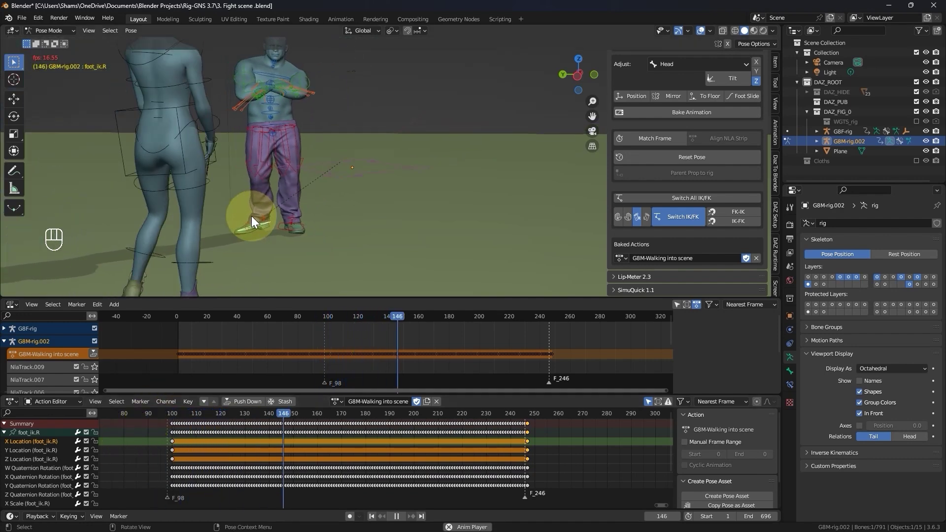
{"action": "key", "text": "space"}
{"action": "left_click", "coordinate": [151, 418]}
{"action": "key", "text": "space"}
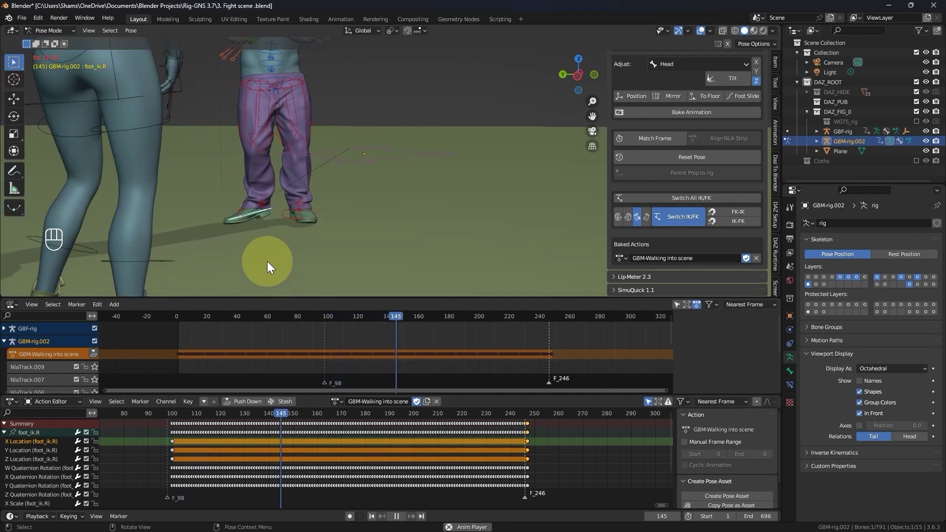
{"action": "key", "text": "space"}
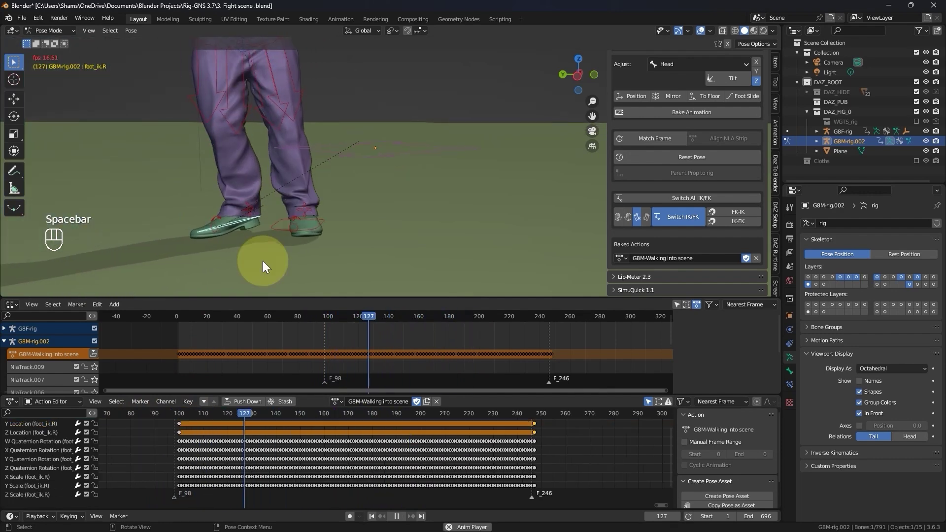
{"action": "key", "text": "space"}
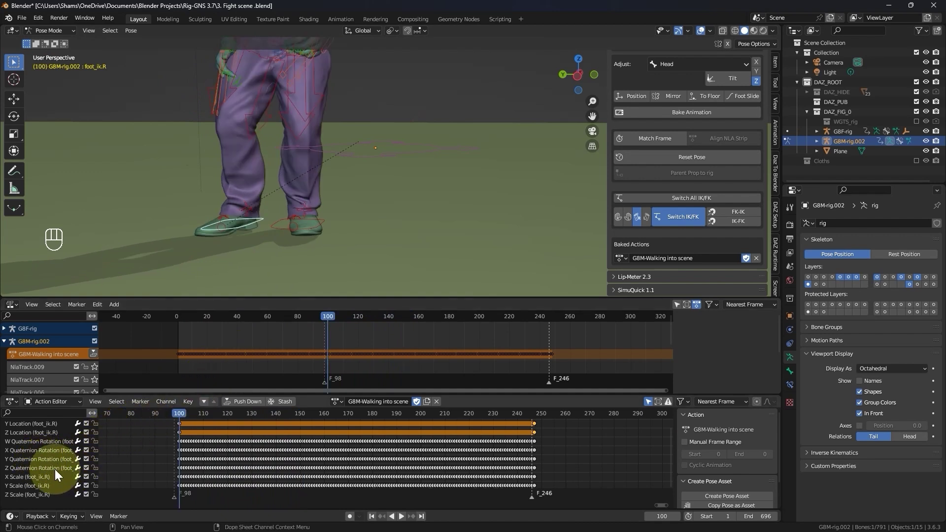
Delete the surplus foot_ik.R keyframe channels one by one, leaving only a few in the action.
{"action": "left_click", "coordinate": [58, 473]}
{"action": "key", "text": "Delete"}
{"action": "left_click", "coordinate": [48, 465]}
{"action": "key", "text": "Delete"}
{"action": "left_click", "coordinate": [49, 457]}
{"action": "key", "text": "Delete"}
{"action": "left_click", "coordinate": [51, 443]}
{"action": "key", "text": "Delete"}
{"action": "left_click", "coordinate": [167, 415]}
{"action": "key", "text": "space"}
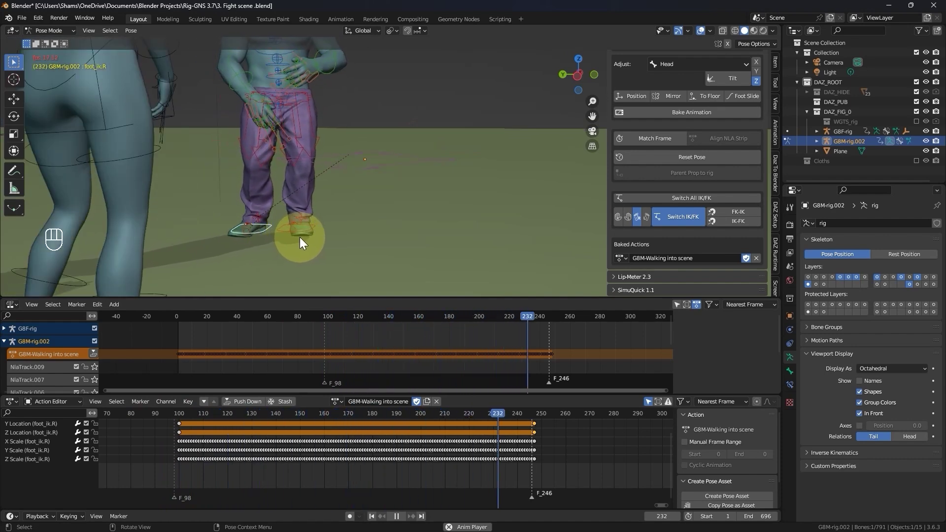
Replay the walk past the F_246 marker to verify the cleaned right foot.
{"action": "key", "text": "space"}
{"action": "key", "text": "space"}
{"action": "key", "text": "space"}
{"action": "left_click", "coordinate": [343, 196]}
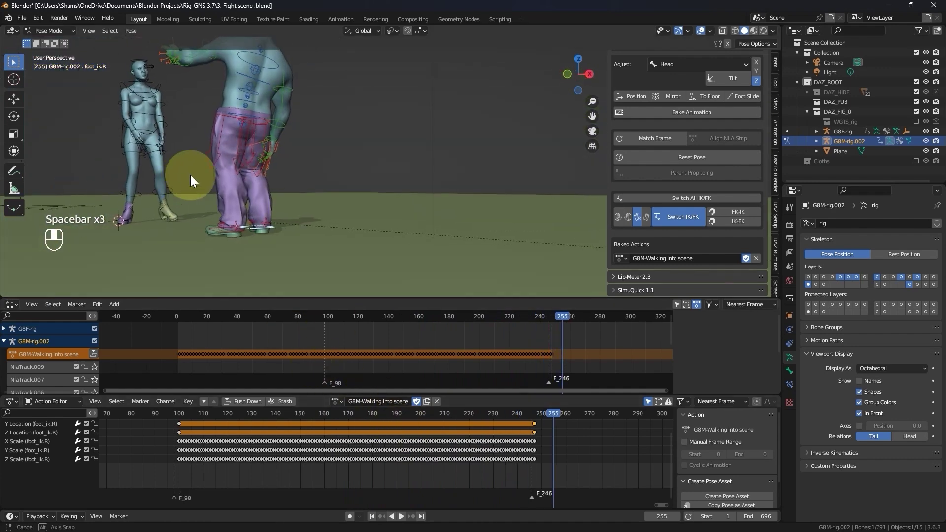
Snap the right leg's FK to IK over frames 1–248 with step 1 via Switch IK/FK and confirm.
{"action": "left_click_drag", "start_coordinate": [275, 196], "coordinate": [736, 218]}
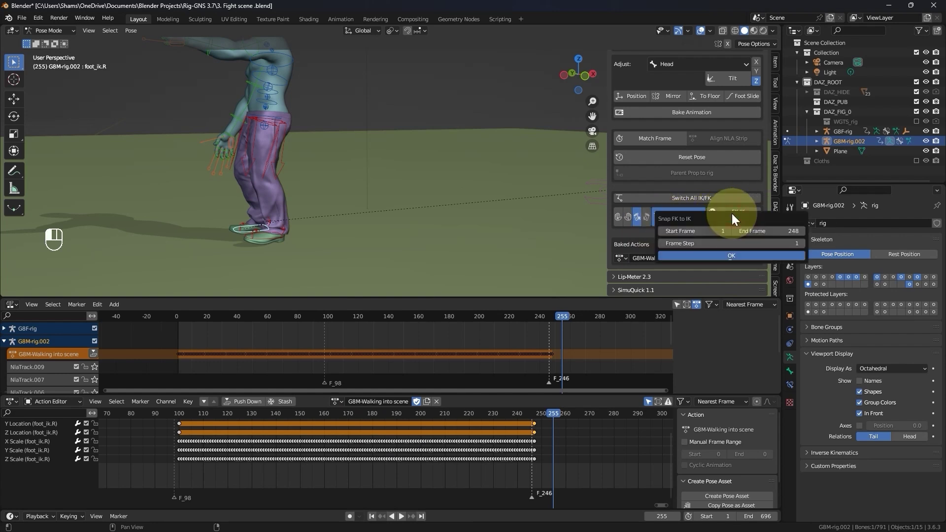
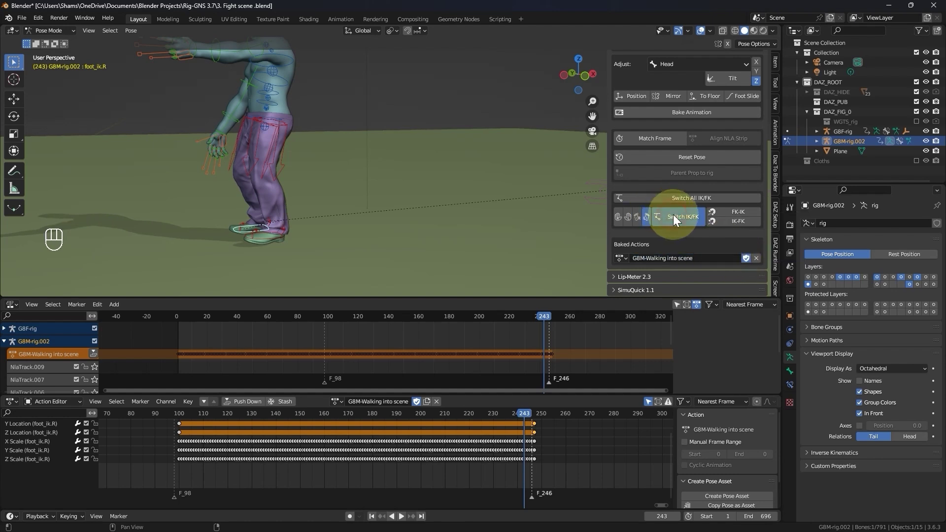
{"action": "left_click", "coordinate": [677, 219]}
{"action": "left_click", "coordinate": [643, 226]}
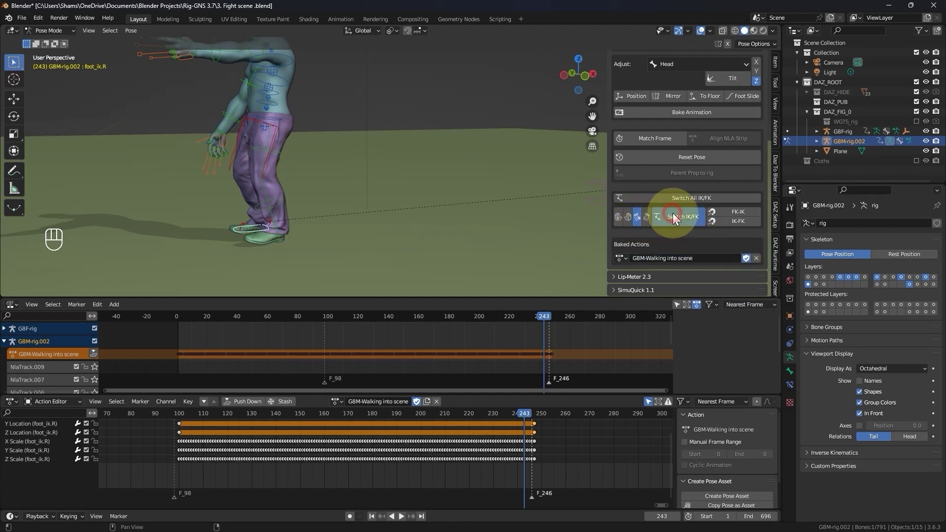
{"action": "left_click", "coordinate": [677, 218]}
{"action": "left_click", "coordinate": [184, 321]}
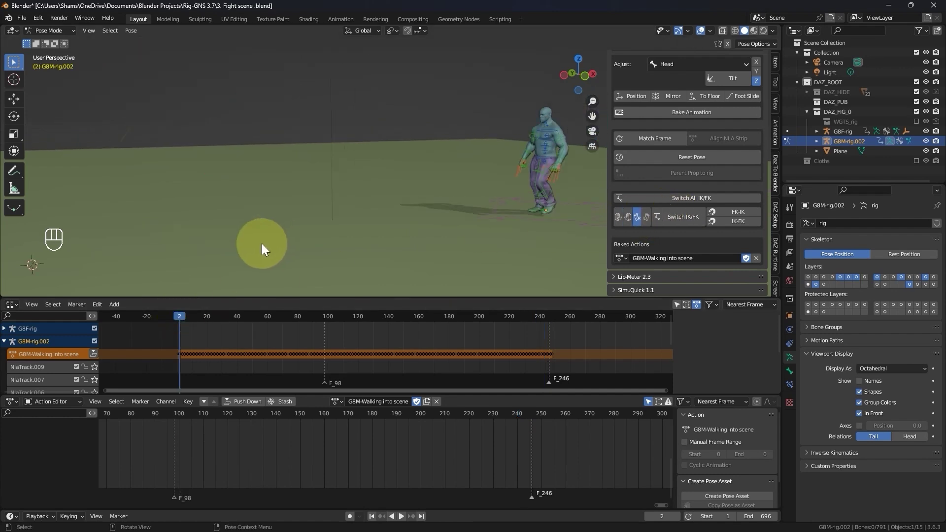
Play the walk while orbiting the view to confirm the feet stay planted, then stop.
{"action": "key", "text": "space"}
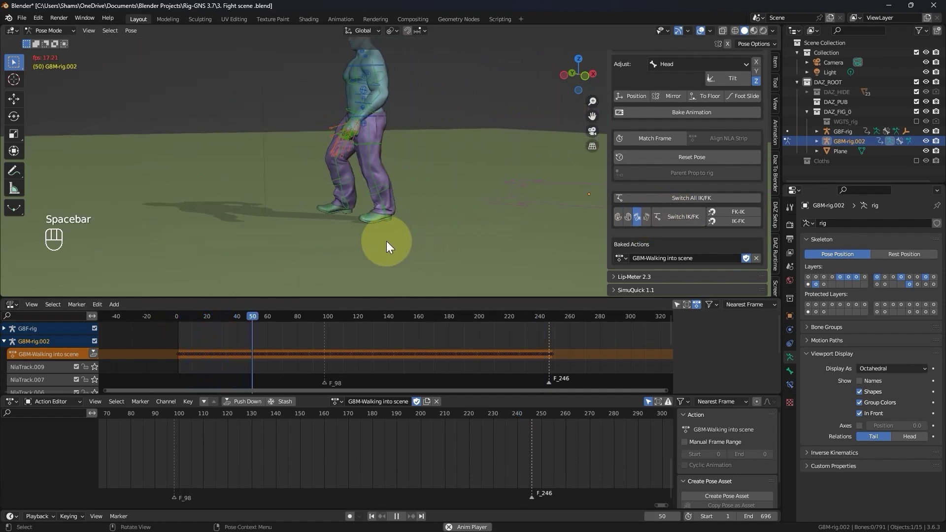
{"action": "left_click_drag", "start_coordinate": [316, 243], "coordinate": [327, 244]}
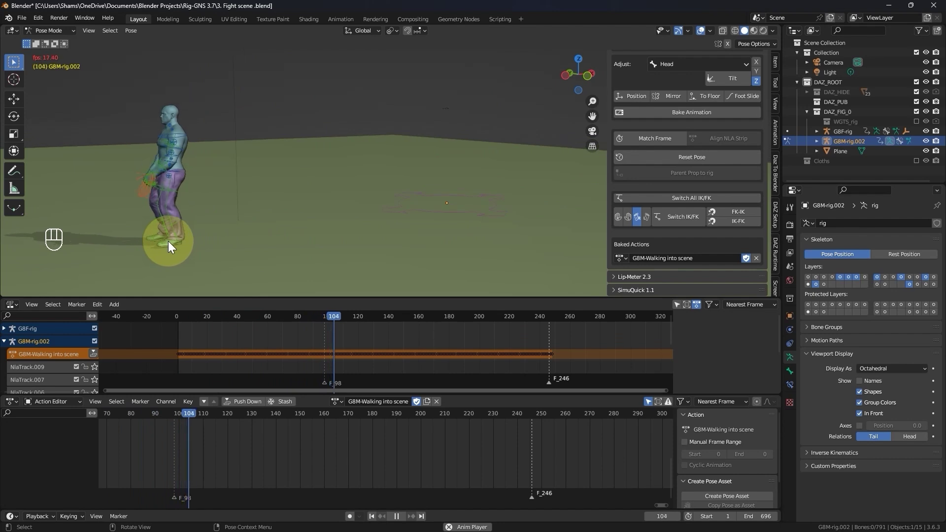
{"action": "left_click_drag", "start_coordinate": [167, 245], "coordinate": [187, 245]}
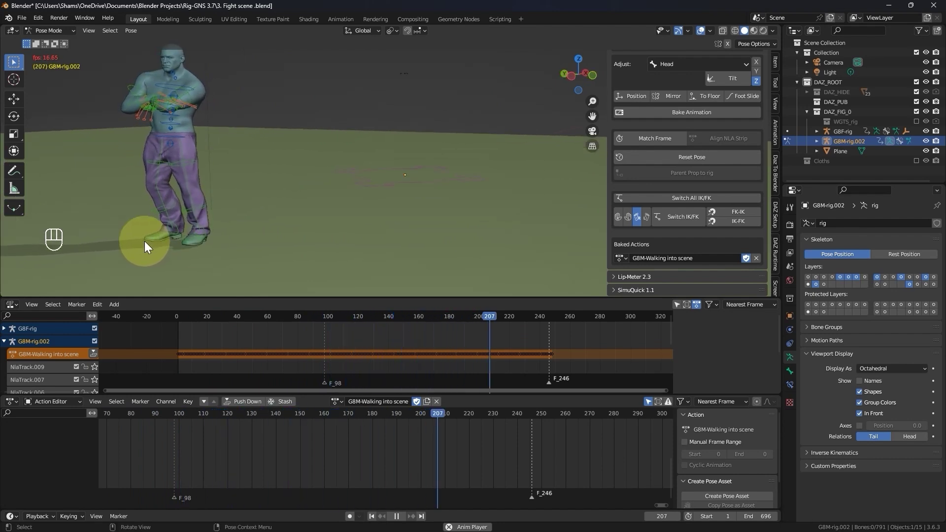
{"action": "key", "text": "space"}
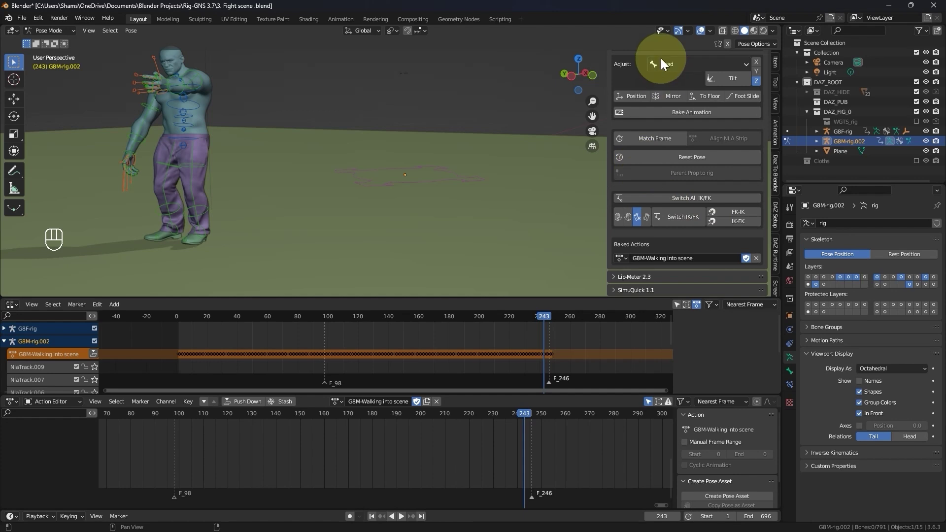
Collapse the Rig-GNS tools panel and expand the Lip-Meter panel.
{"action": "left_click", "coordinate": [669, 60]}
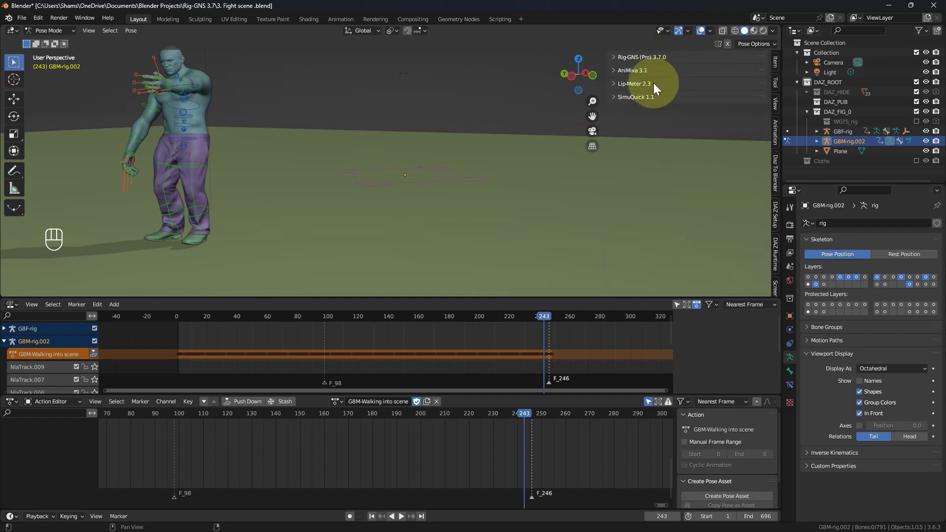
{"action": "left_click", "coordinate": [655, 89]}
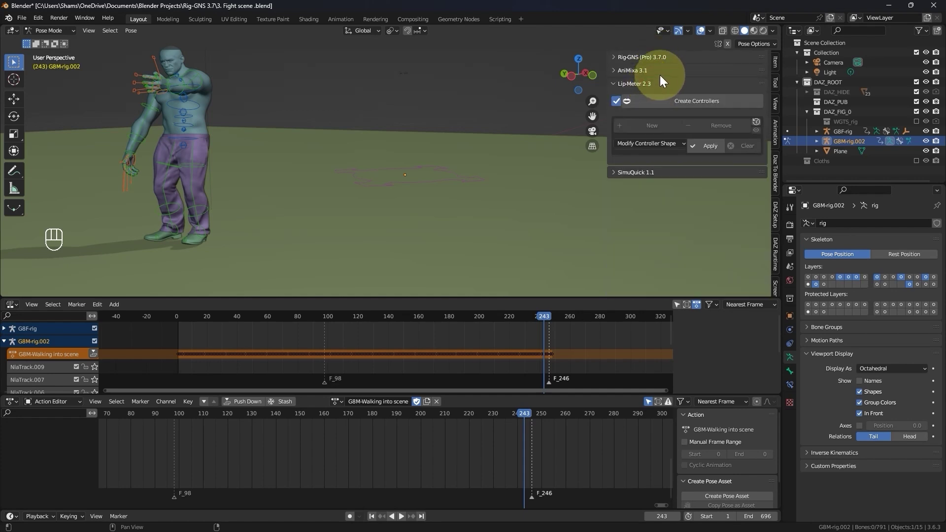